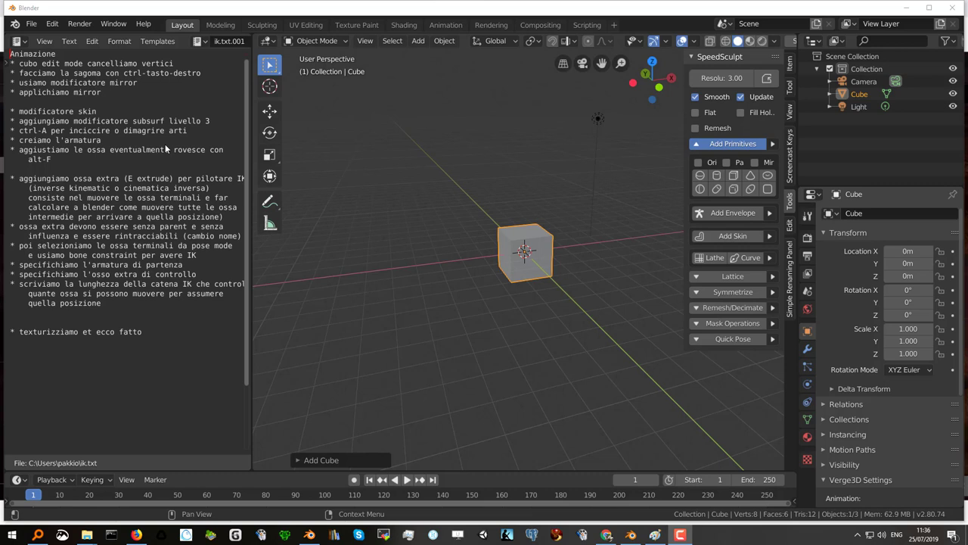
- Select the default cube and delete all of its vertices in Edit Mode, leaving an empty mesh
{"action": "left_click", "coordinate": [34, 68]}
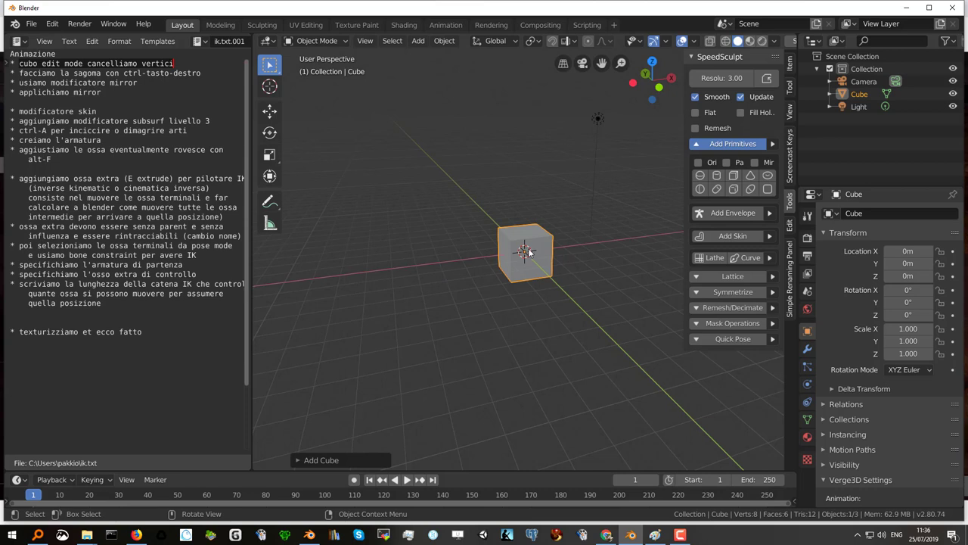
{"action": "left_click", "coordinate": [534, 251]}
{"action": "key", "text": "Tab"}
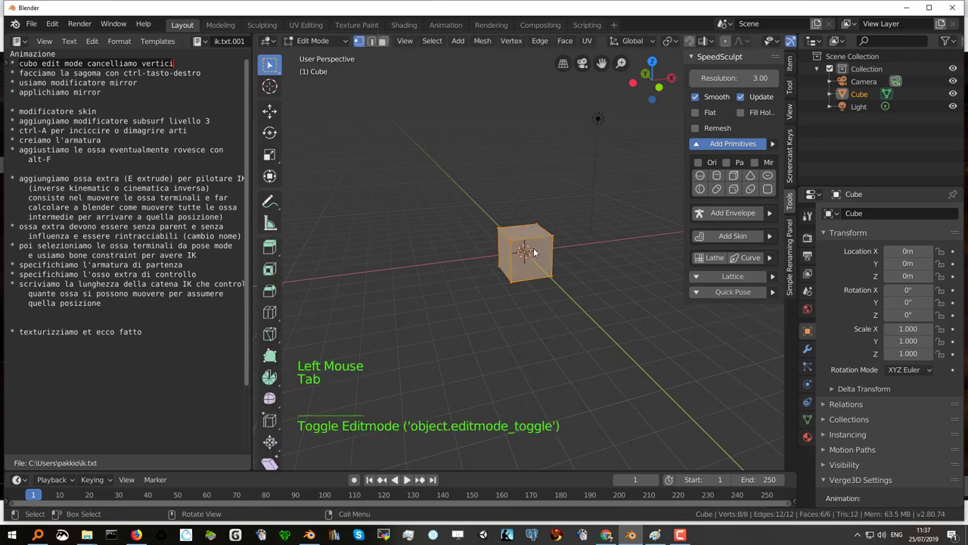
{"action": "key", "text": "x"}
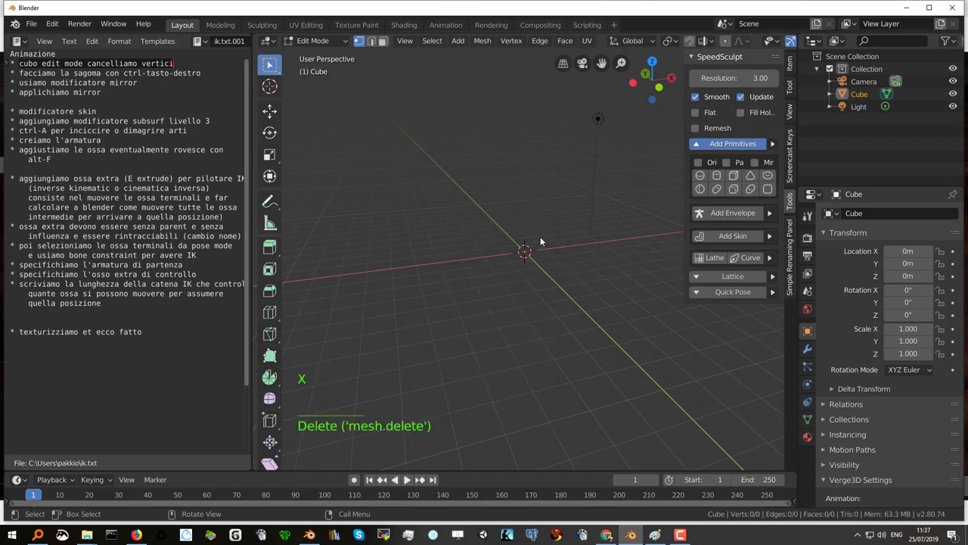
- In front view, extrude a hip-to-leg vertex chain and set the hip vertex X to 0
{"action": "key", "text": "KP_1"}
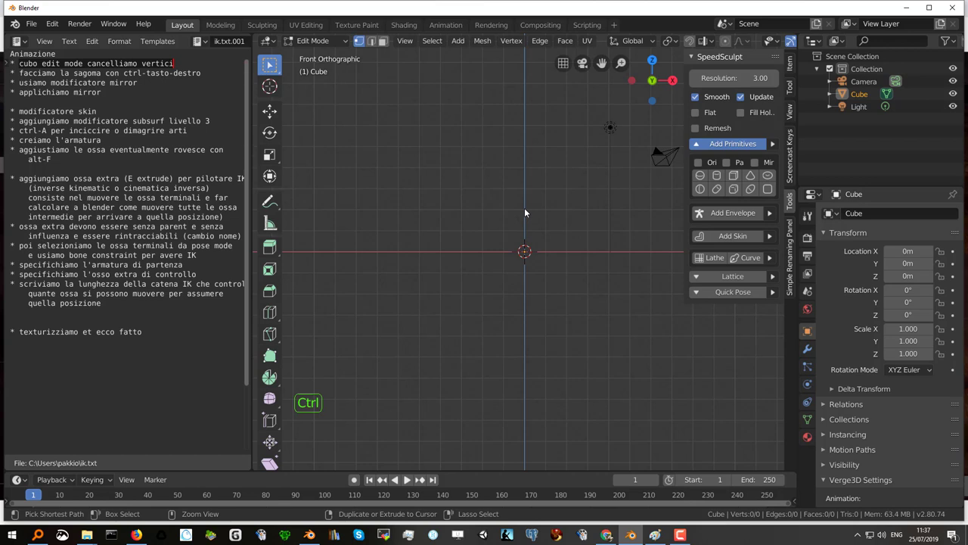
{"action": "right_click", "coordinate": [526, 212]}
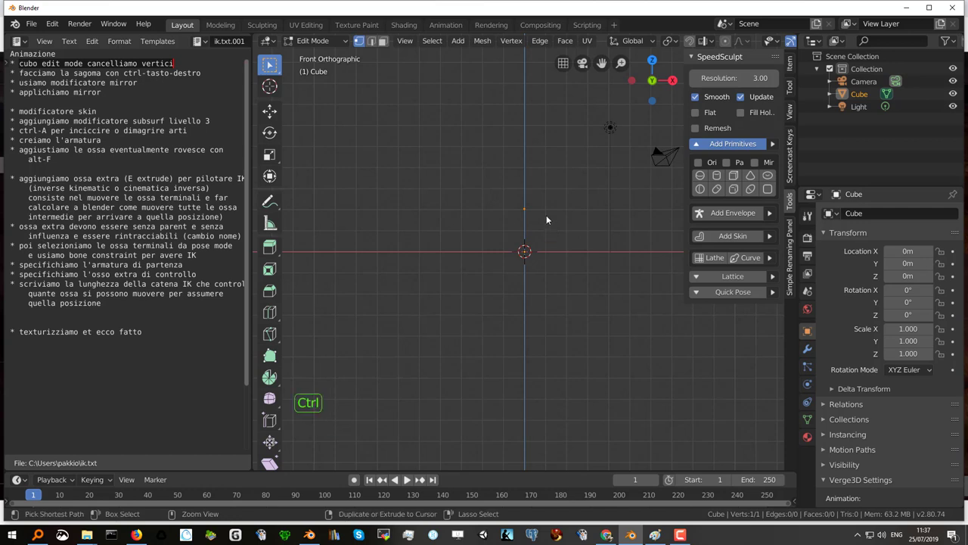
{"action": "right_click", "coordinate": [548, 217]}
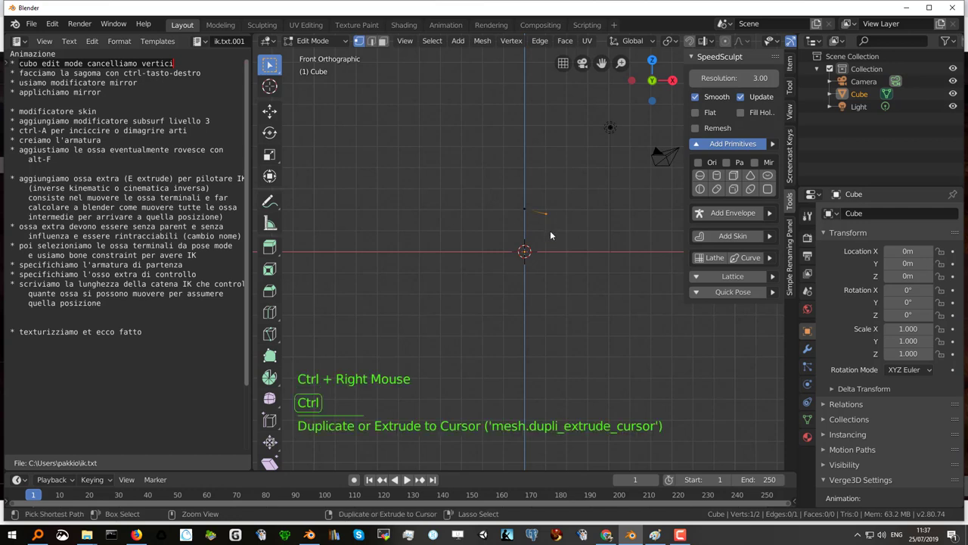
{"action": "right_click", "coordinate": [554, 241]}
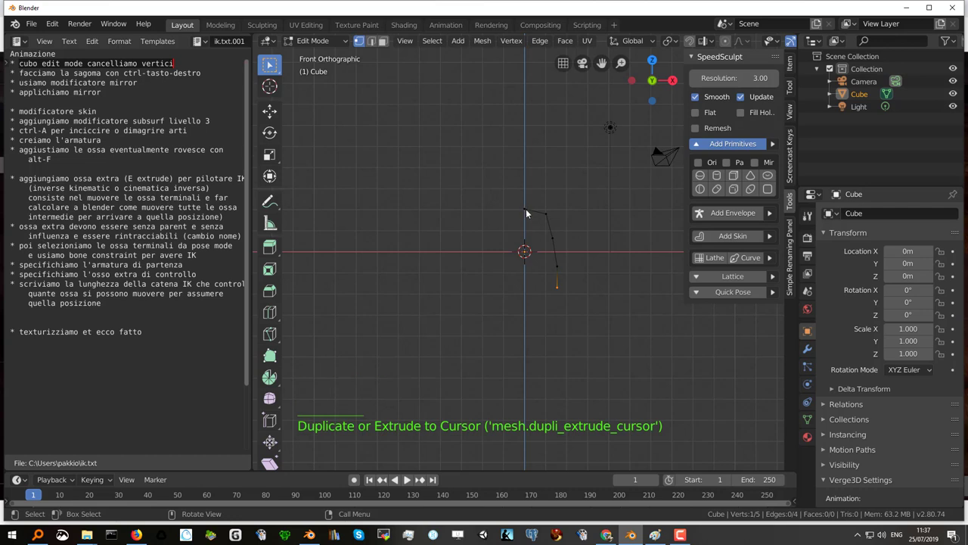
{"action": "left_click", "coordinate": [527, 212]}
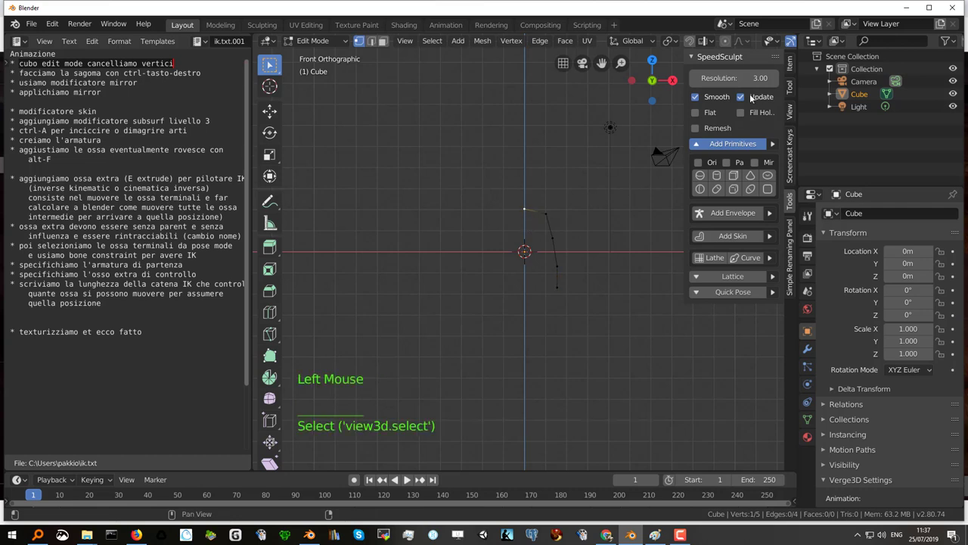
{"action": "left_click", "coordinate": [691, 61]}
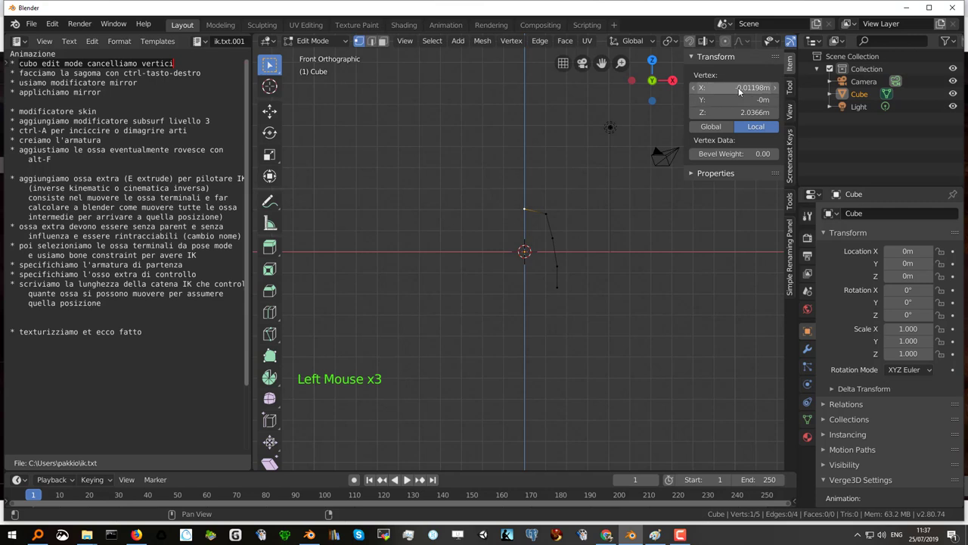
{"action": "left_click", "coordinate": [742, 89]}
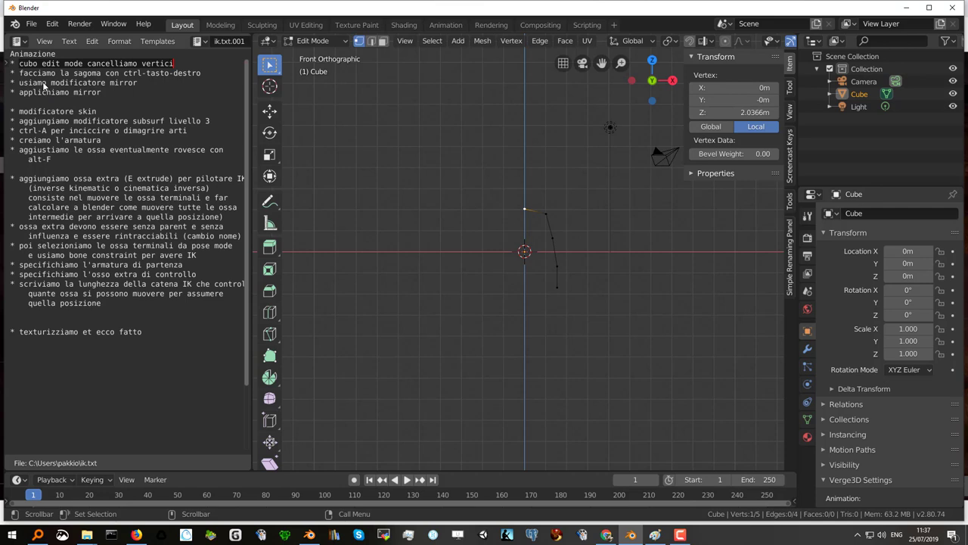
- Extrude the spine upward, an arm out from the shoulder, then the neck and head vertex
{"action": "left_click", "coordinate": [26, 79]}
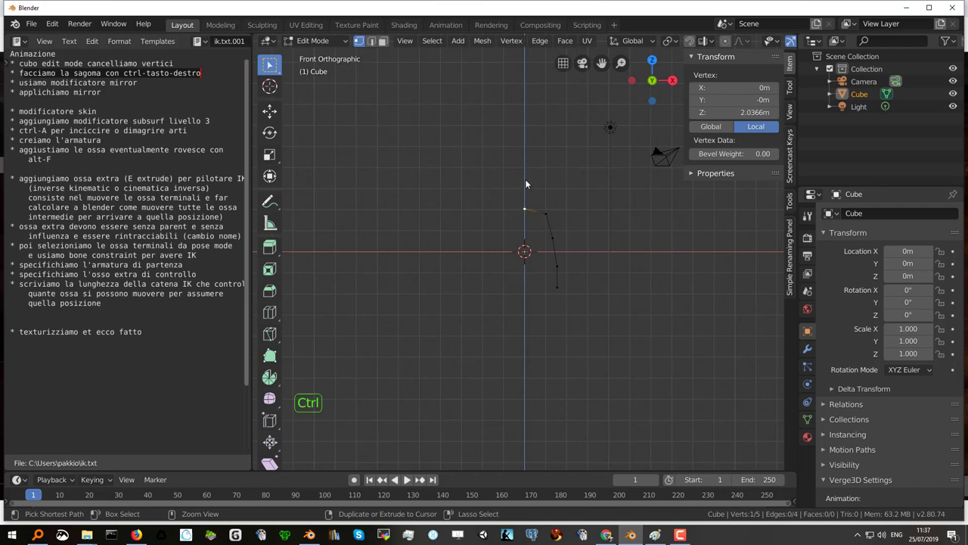
{"action": "right_click", "coordinate": [271, 64]}
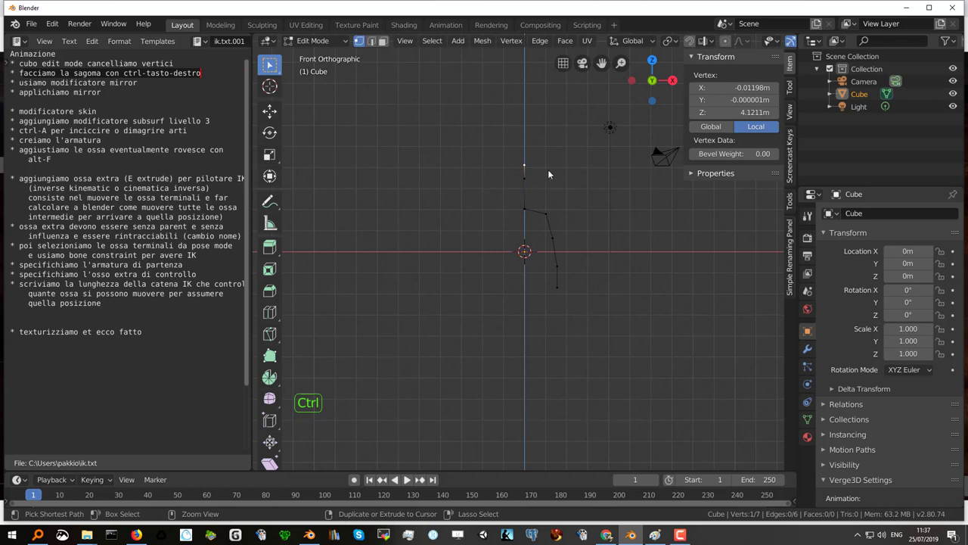
{"action": "right_click", "coordinate": [271, 65]}
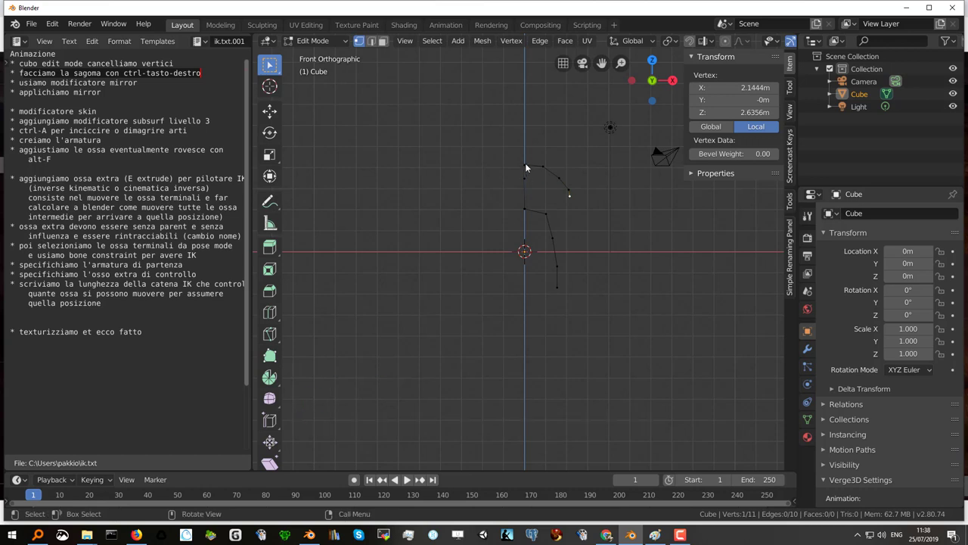
{"action": "left_click", "coordinate": [271, 65]}
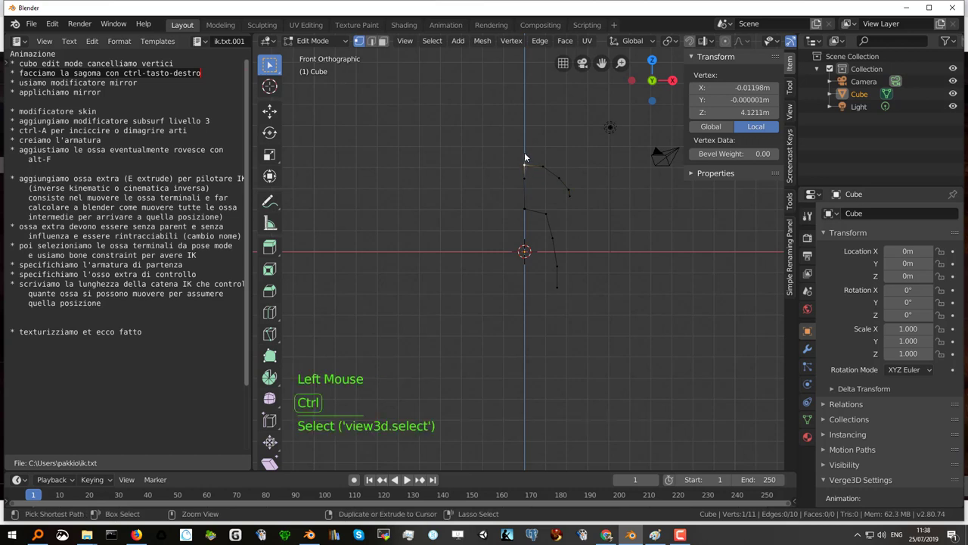
{"action": "right_click", "coordinate": [271, 64]}
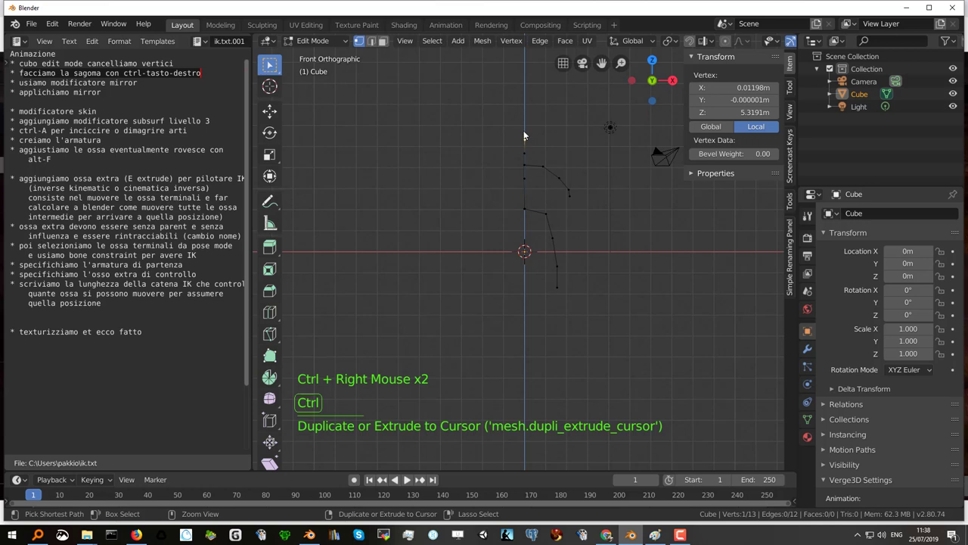
{"action": "right_click", "coordinate": [271, 64]}
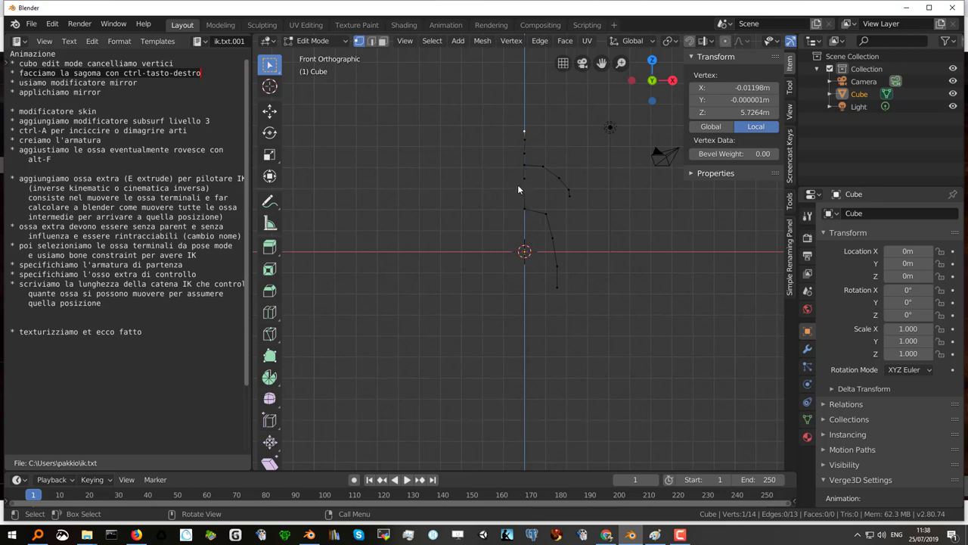
- Box-select the spine vertices and set their Median X to 0 to centre them
{"action": "key", "text": "b"}
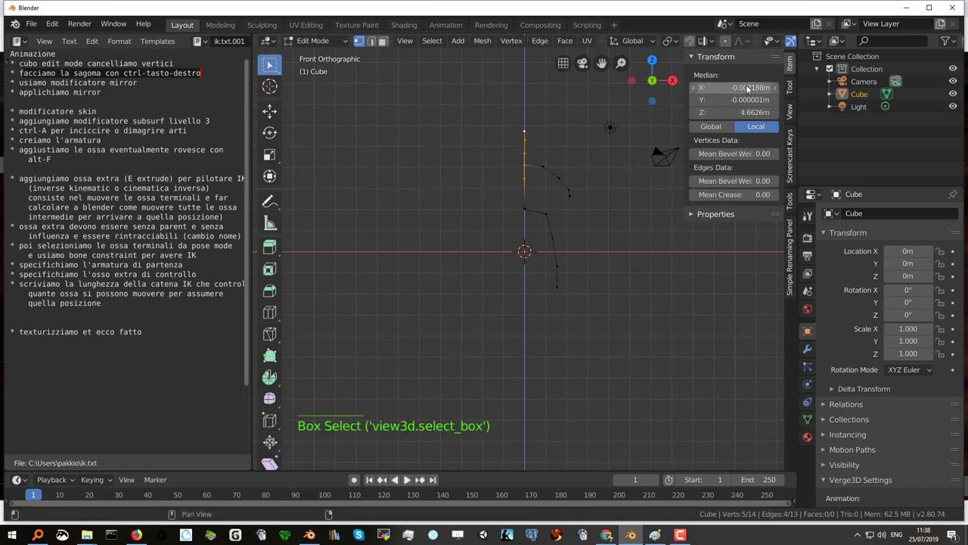
{"action": "left_click", "coordinate": [271, 64]}
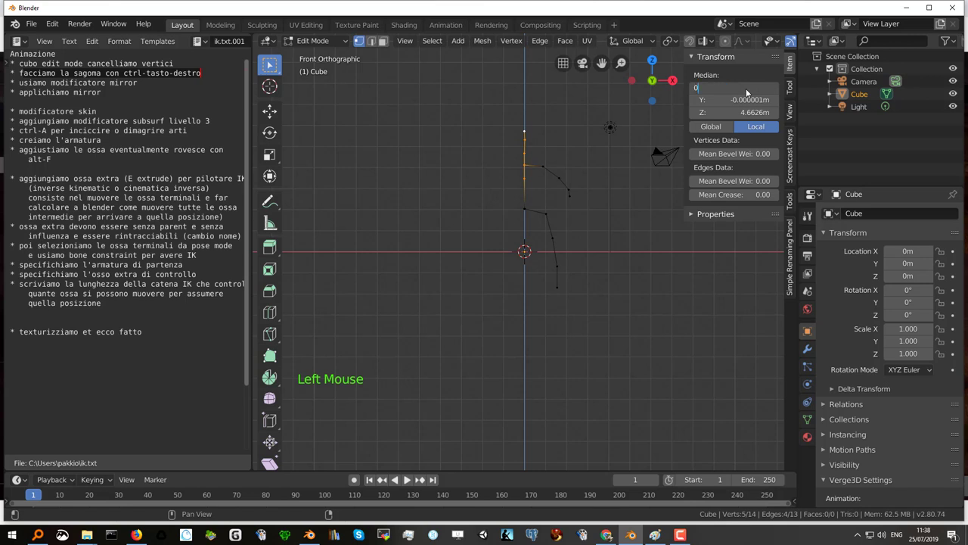
{"action": "left_click", "coordinate": [270, 65]}
{"action": "key", "text": "b"}
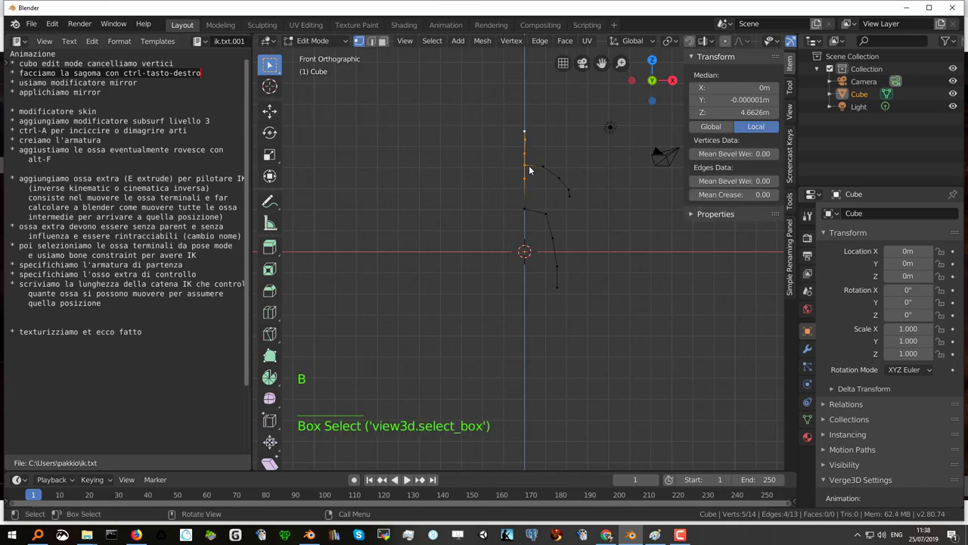
{"action": "key", "text": "s"}
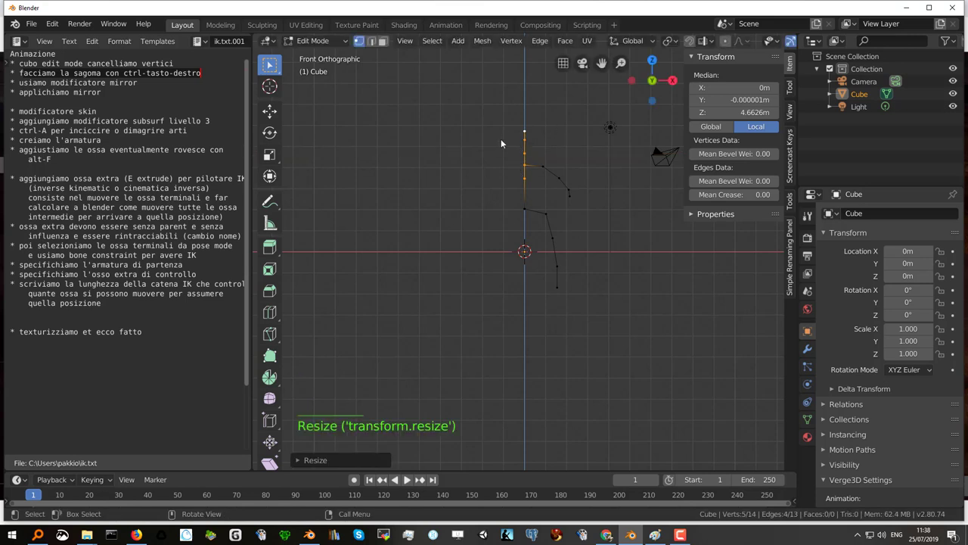
- Select every vertex of the half figure and mark the mirror step in the notes
{"action": "left_click", "coordinate": [271, 64]}
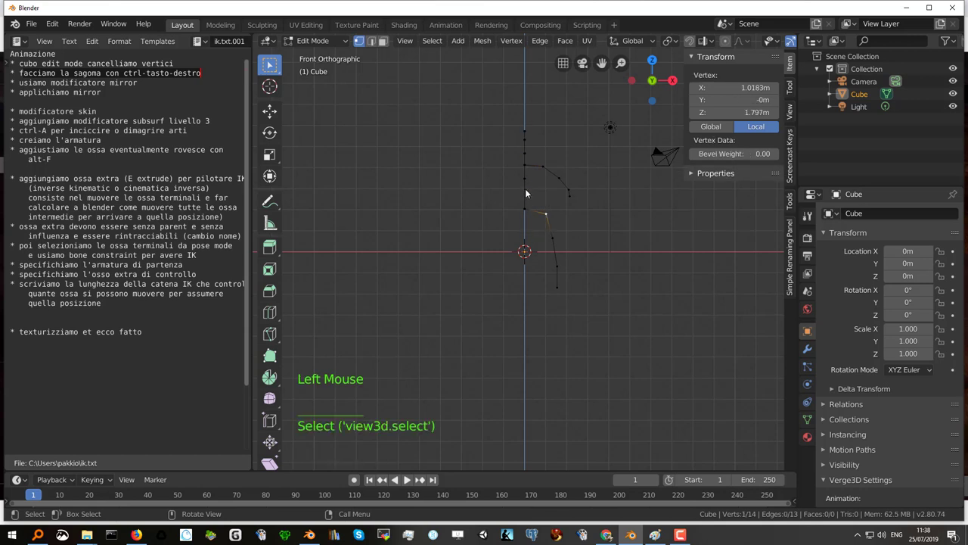
{"action": "key", "text": "a"}
{"action": "key", "text": "a"}
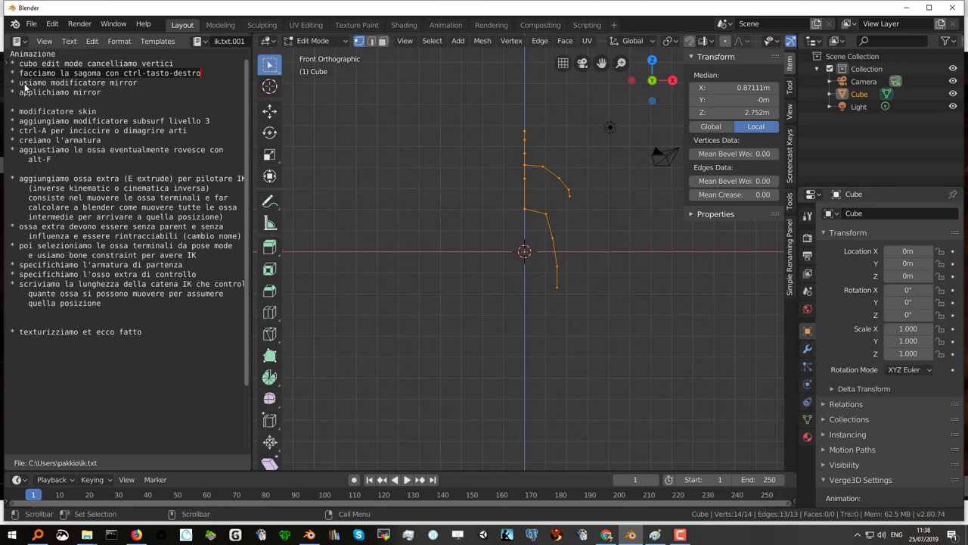
{"action": "left_click", "coordinate": [271, 64]}
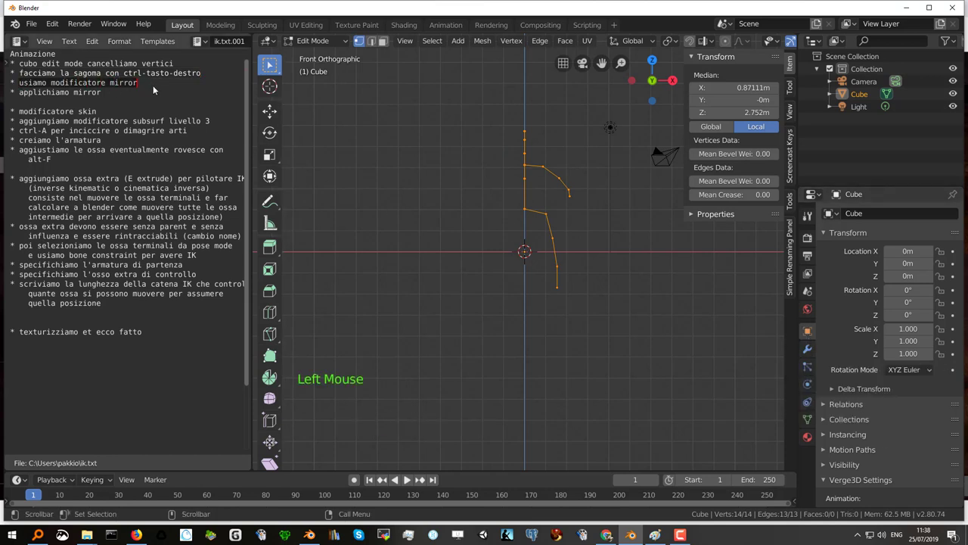
- Add a Mirror modifier with Clipping enabled and apply it in Object Mode for a full symmetric figure
{"action": "left_click", "coordinate": [271, 64]}
{"action": "left_click", "coordinate": [271, 64]}
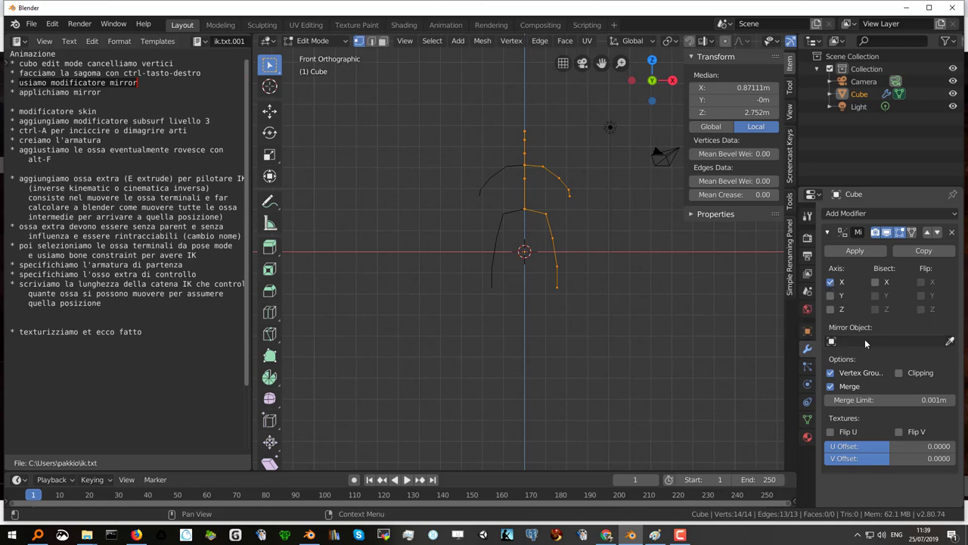
{"action": "left_click", "coordinate": [904, 377]}
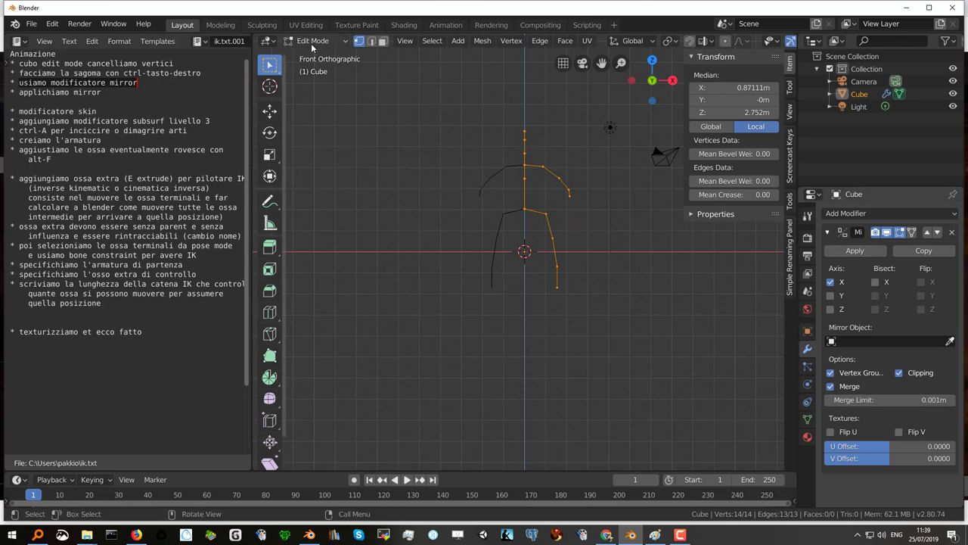
{"action": "key", "text": "Tab"}
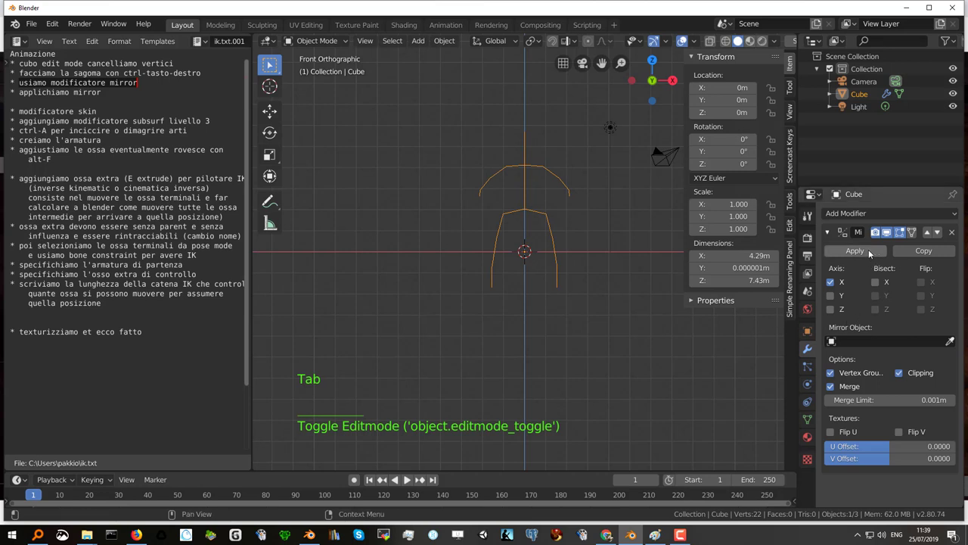
{"action": "left_click", "coordinate": [872, 251]}
{"action": "key", "text": "Tab"}
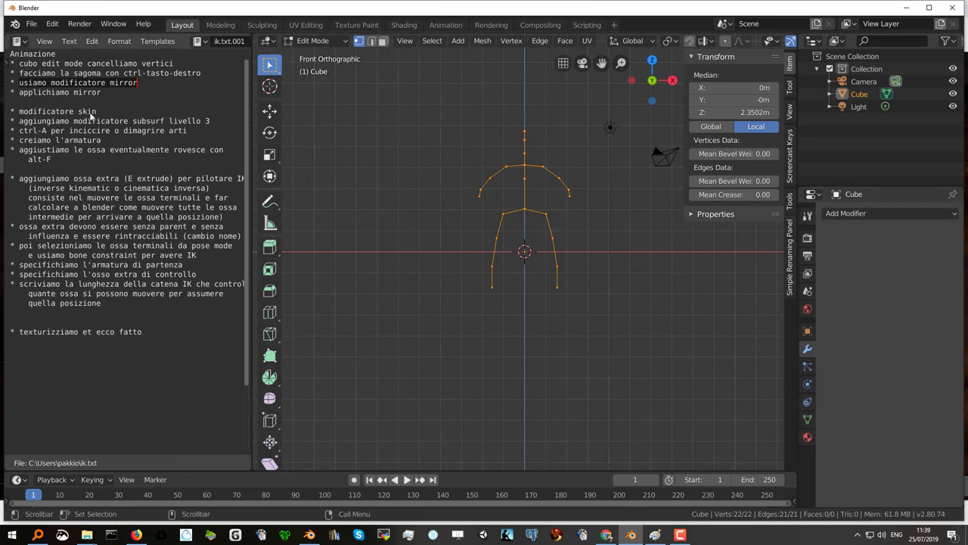
- Add a Skin modifier to thicken the figure into tubes with smooth shading
{"action": "left_click", "coordinate": [40, 96]}
{"action": "left_click", "coordinate": [25, 113]}
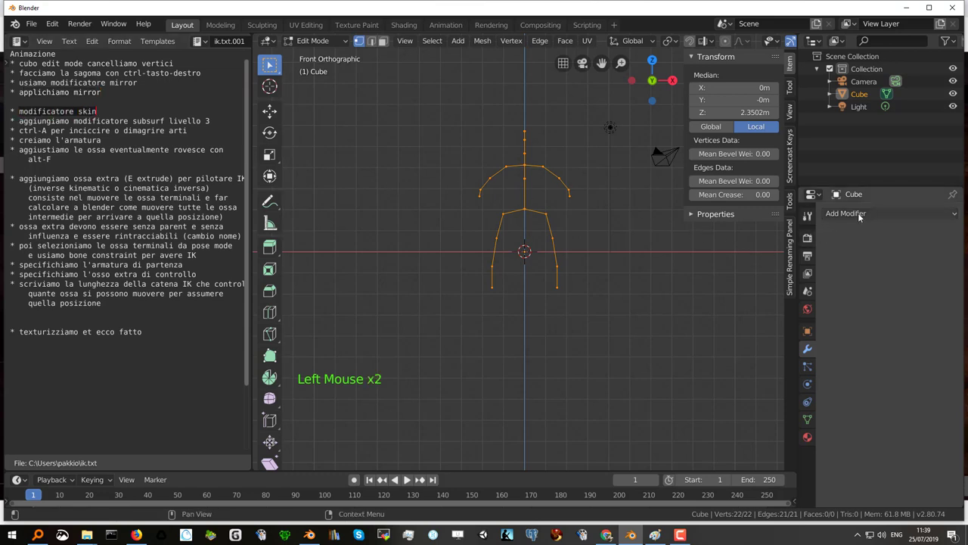
{"action": "left_click", "coordinate": [862, 215]}
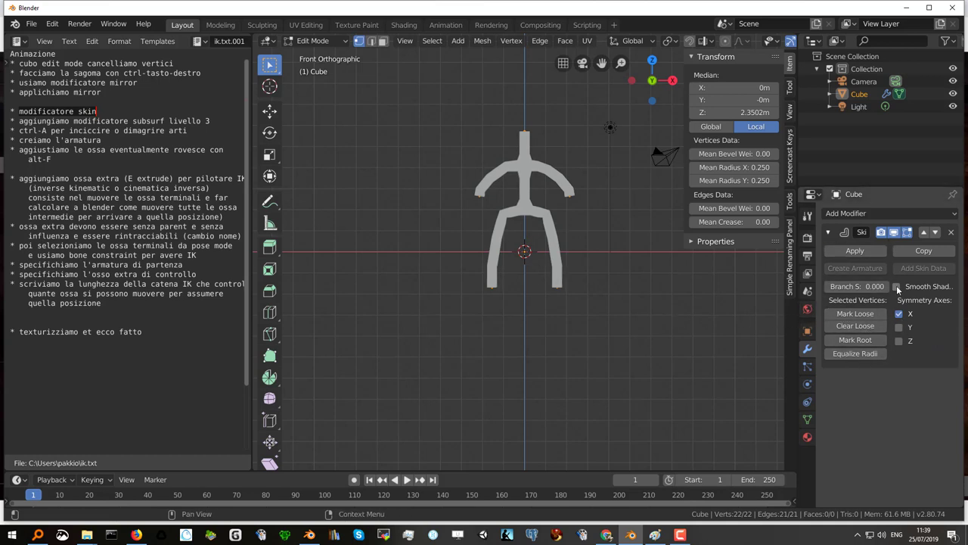
{"action": "left_click", "coordinate": [901, 289]}
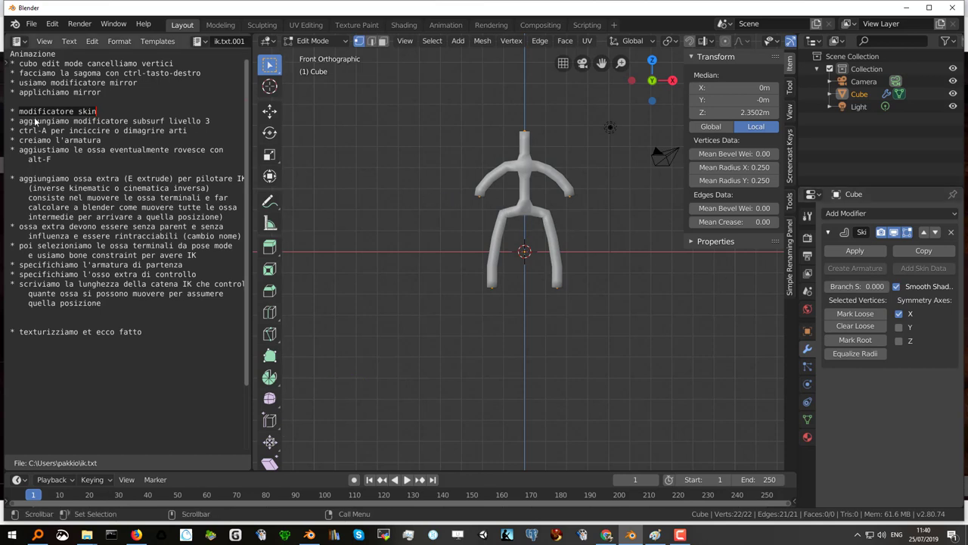
{"action": "left_click", "coordinate": [27, 122]}
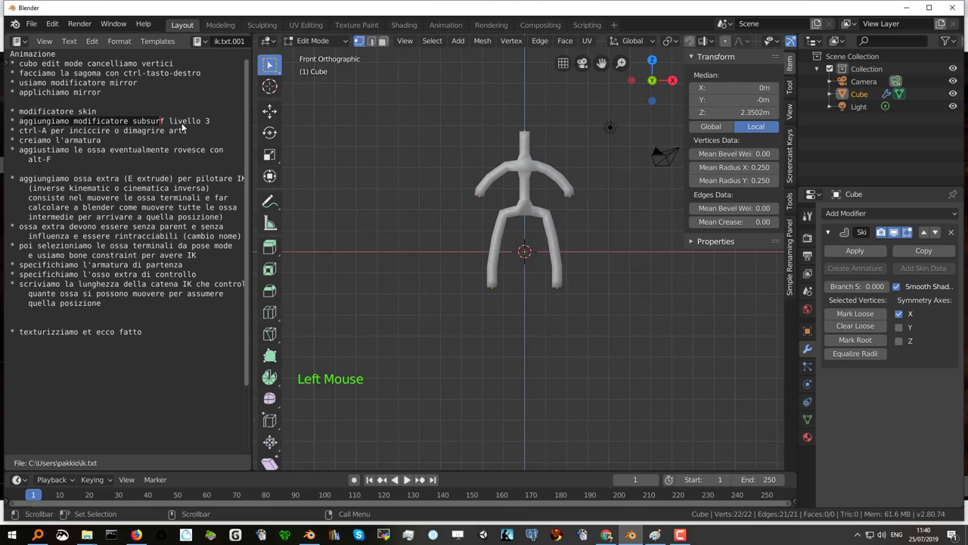
{"action": "left_click", "coordinate": [876, 215]}
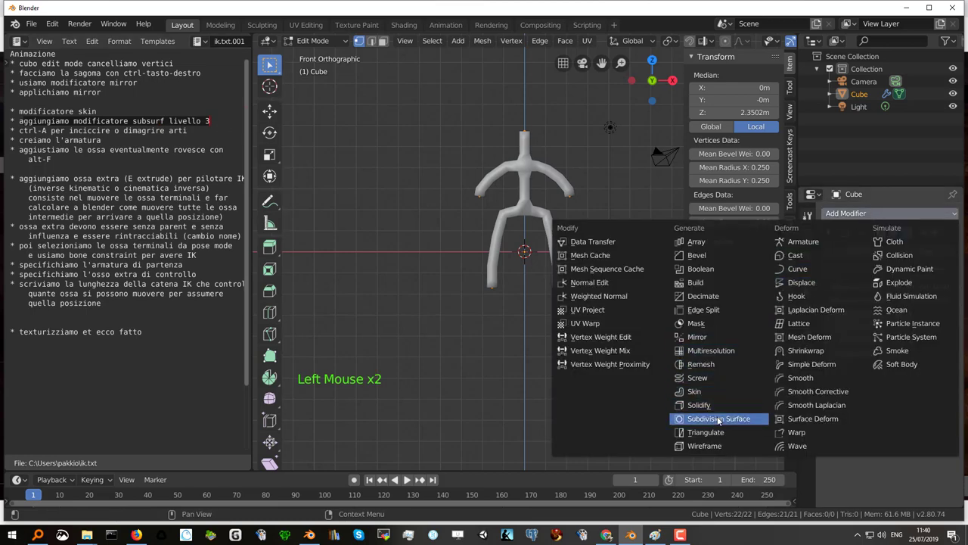
- Add a Subdivision Surface modifier with raised viewport levels and inspect the figure from the front
{"action": "left_click", "coordinate": [885, 451]}
{"action": "left_click", "coordinate": [886, 458]}
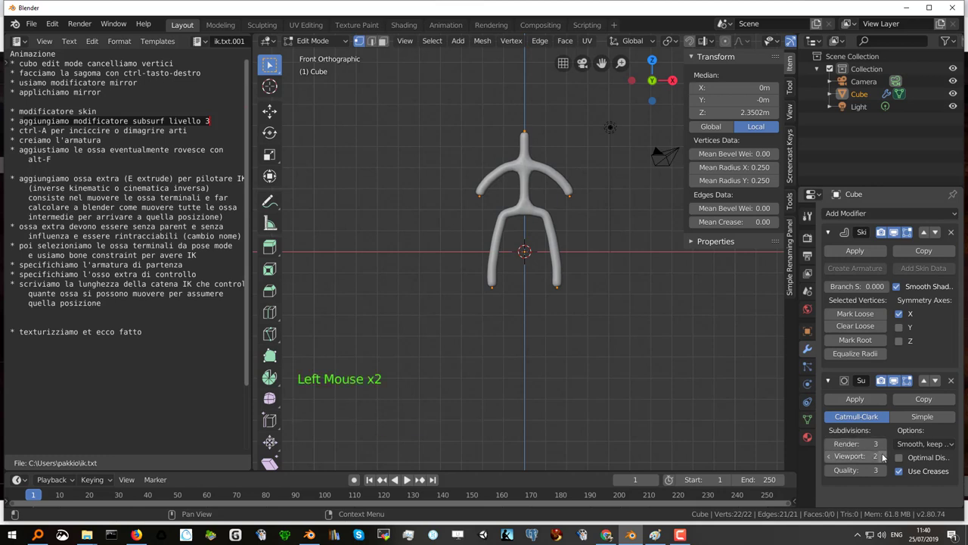
{"action": "scroll", "scroll_direction": "up", "scroll_amount": 3}
{"action": "middle_click", "coordinate": [546, 204]}
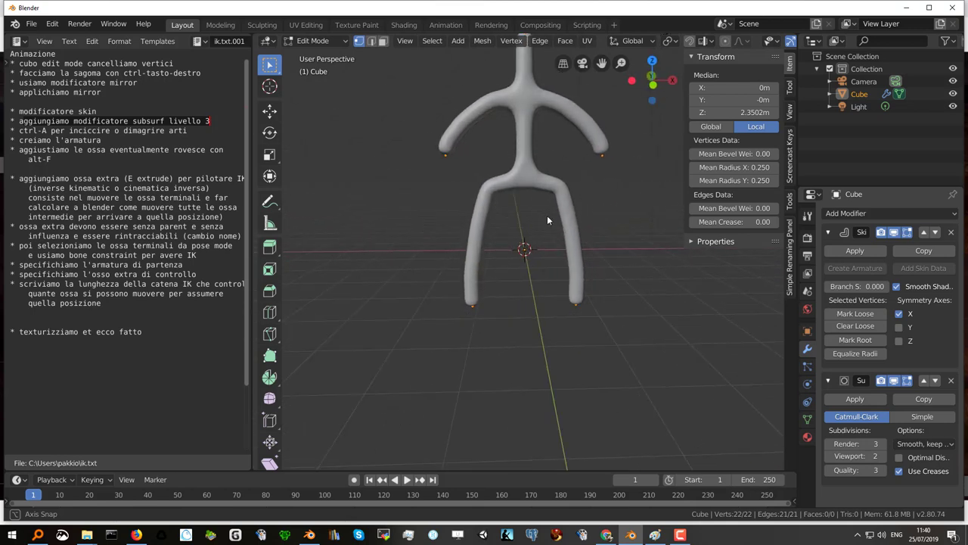
{"action": "key", "text": "KP_1"}
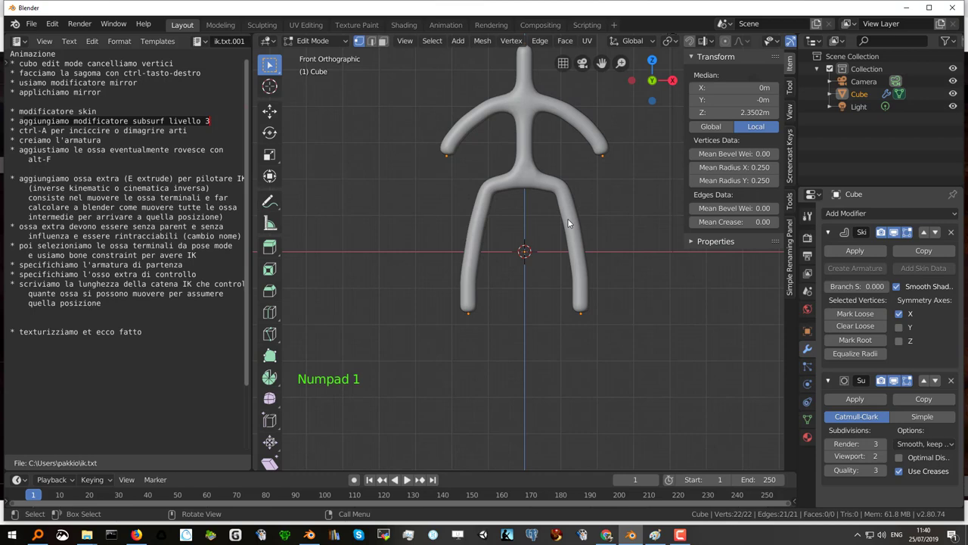
{"action": "scroll", "scroll_direction": "down", "scroll_amount": 3}
{"action": "scroll", "scroll_direction": "up", "scroll_amount": 3}
{"action": "scroll", "scroll_direction": "down", "scroll_amount": 3}
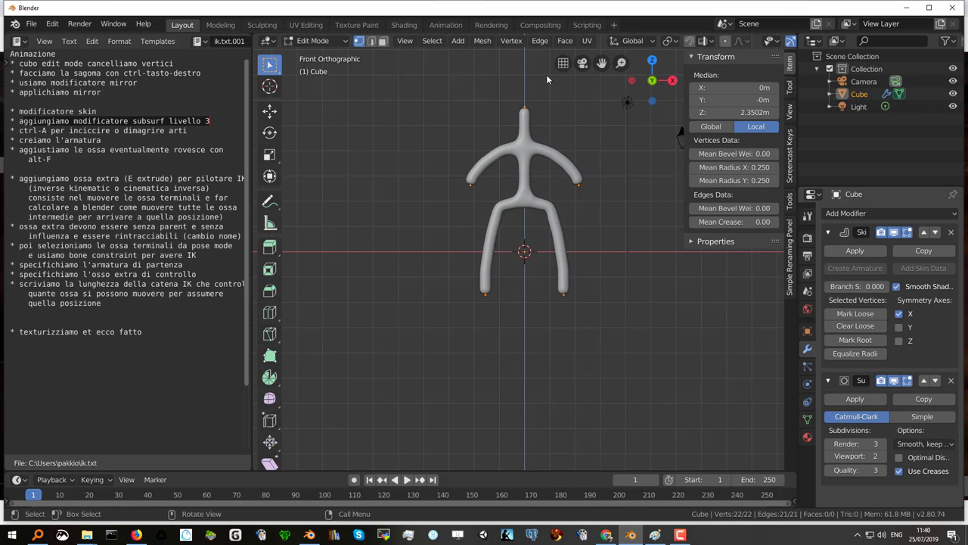
{"action": "middle_click", "coordinate": [758, 42]}
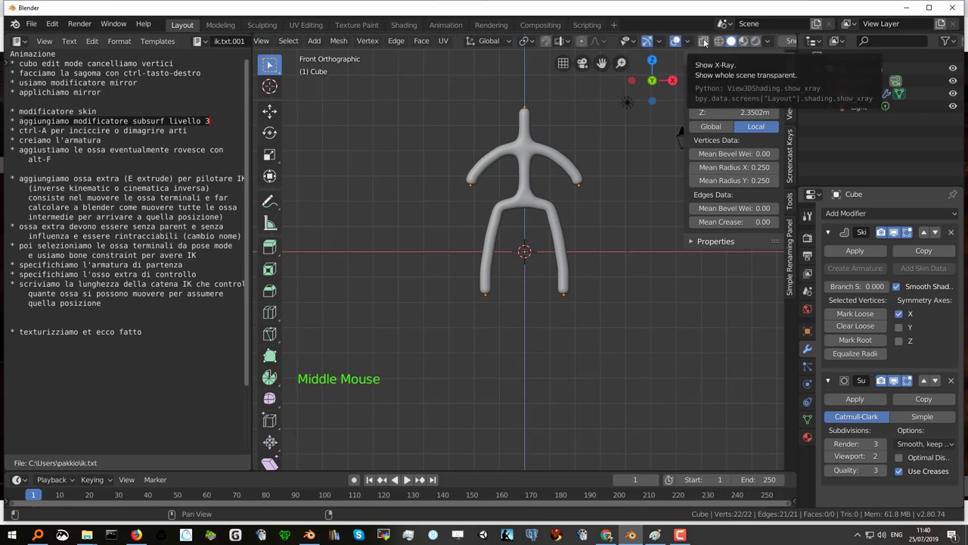
- With X-ray on, enlarge the skin radius at the chest and hip vertices to about 1.02
{"action": "left_click", "coordinate": [707, 40]}
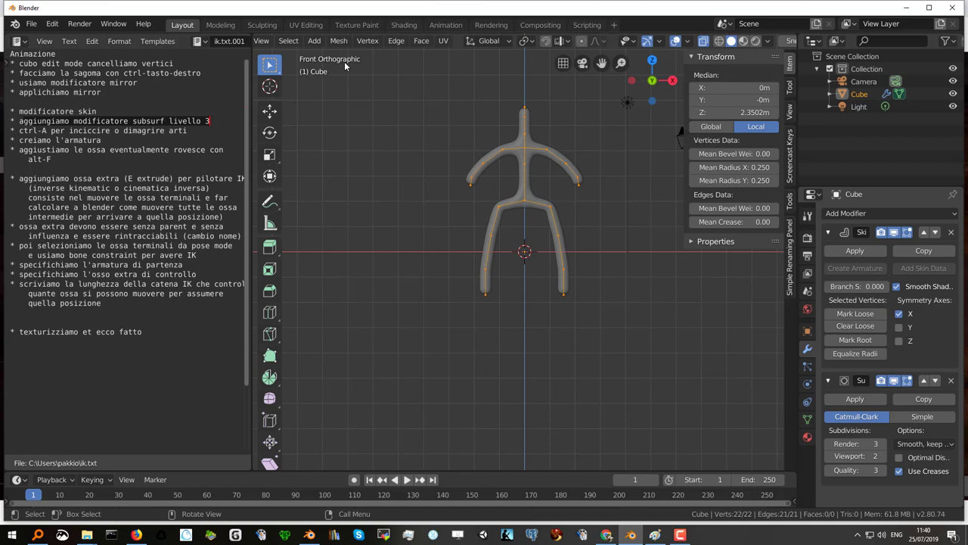
{"action": "middle_click", "coordinate": [312, 44]}
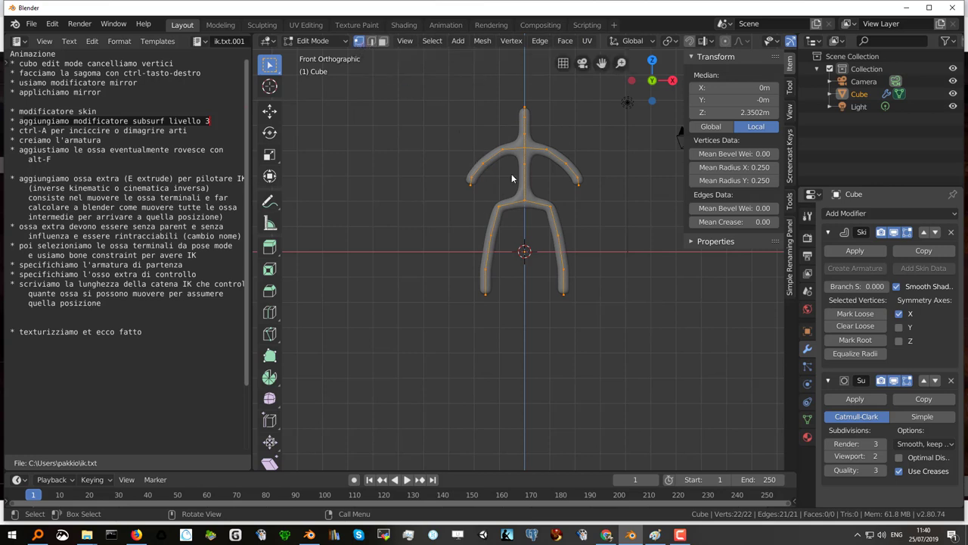
{"action": "left_click", "coordinate": [525, 167]}
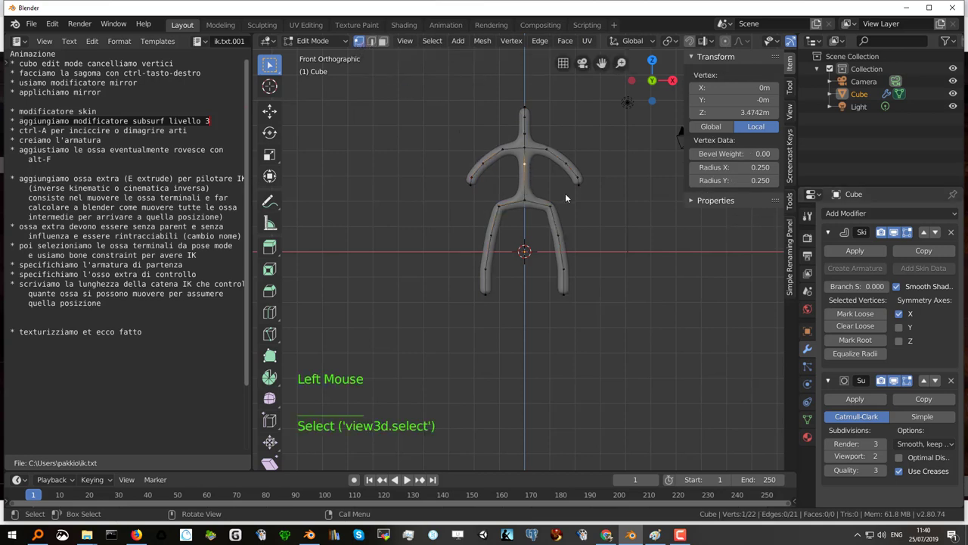
{"action": "key", "text": "ctrl+a"}
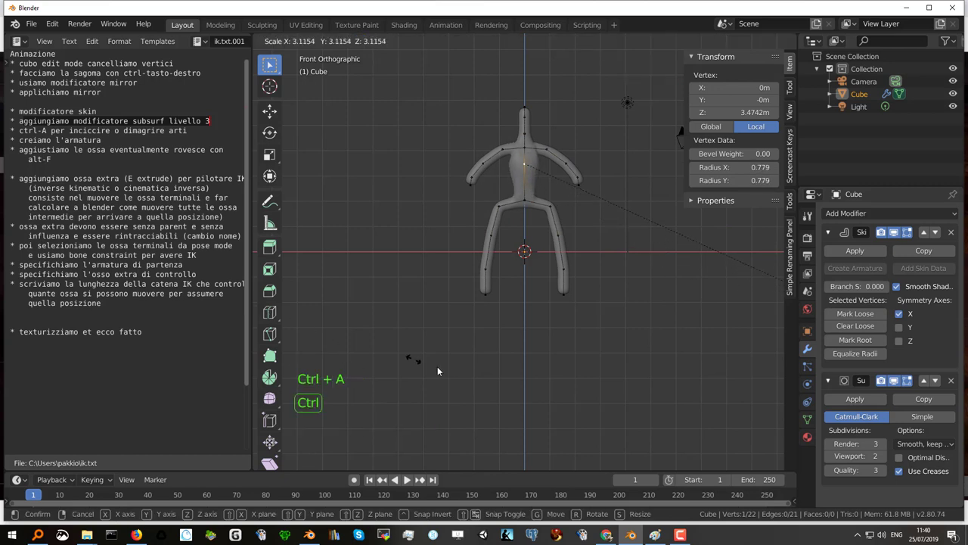
{"action": "key", "text": "ctrl+a"}
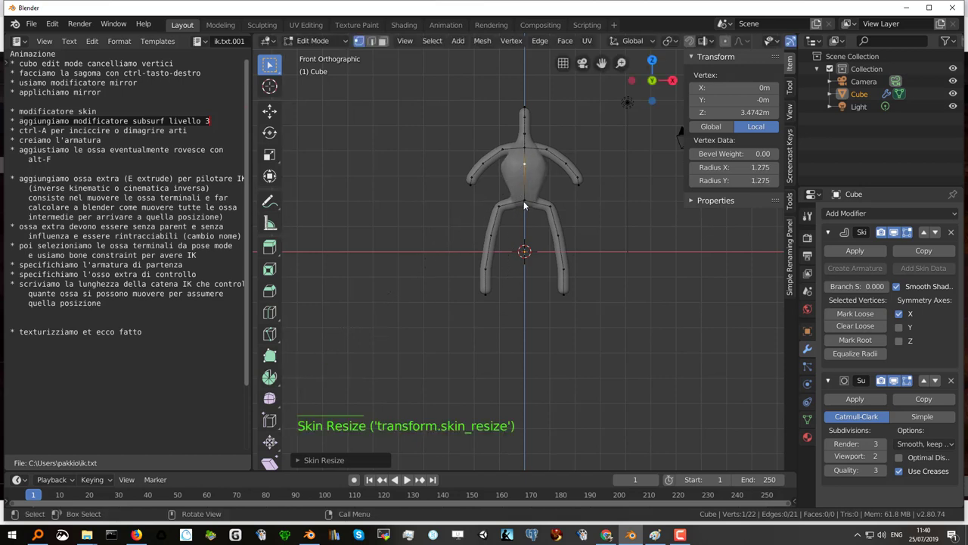
{"action": "left_click", "coordinate": [528, 202]}
{"action": "key", "text": "ctrl+a"}
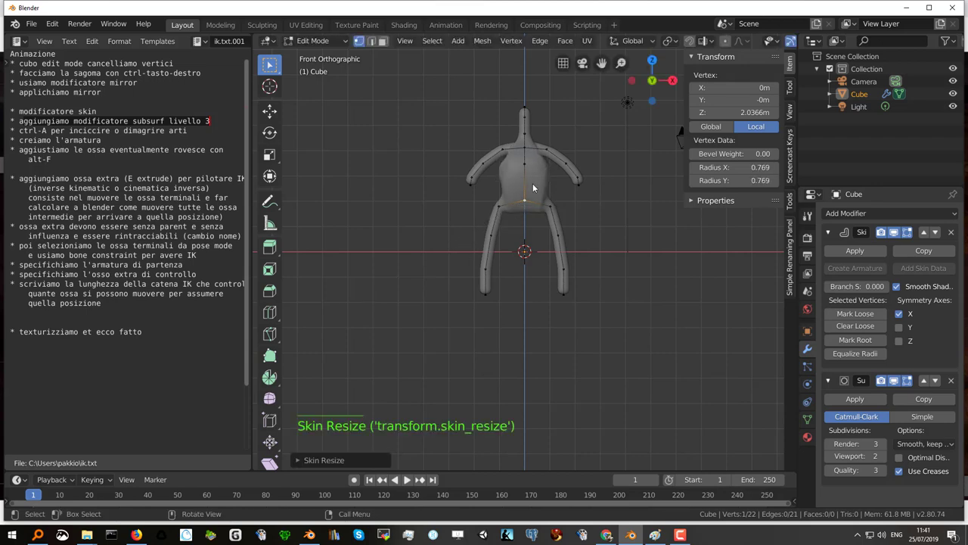
- Select both leg edges and scale their skin radius to about 0.42 for slimmer legs
{"action": "middle_click", "coordinate": [537, 182]}
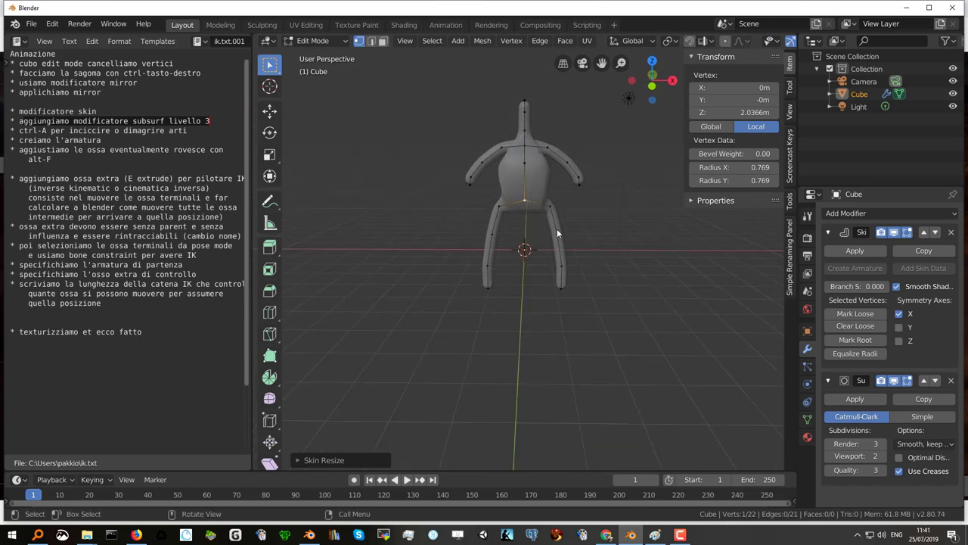
{"action": "left_click", "coordinate": [561, 227]}
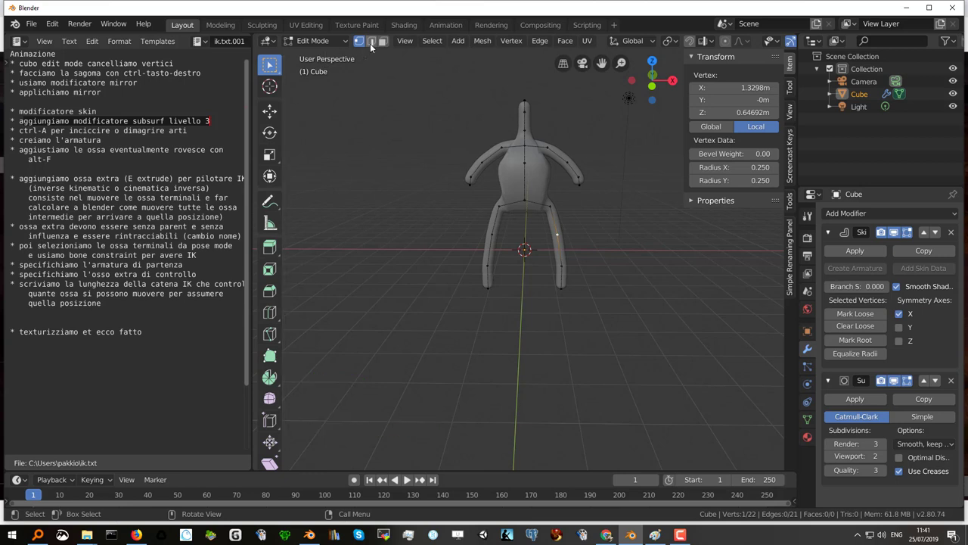
{"action": "left_click", "coordinate": [374, 44]}
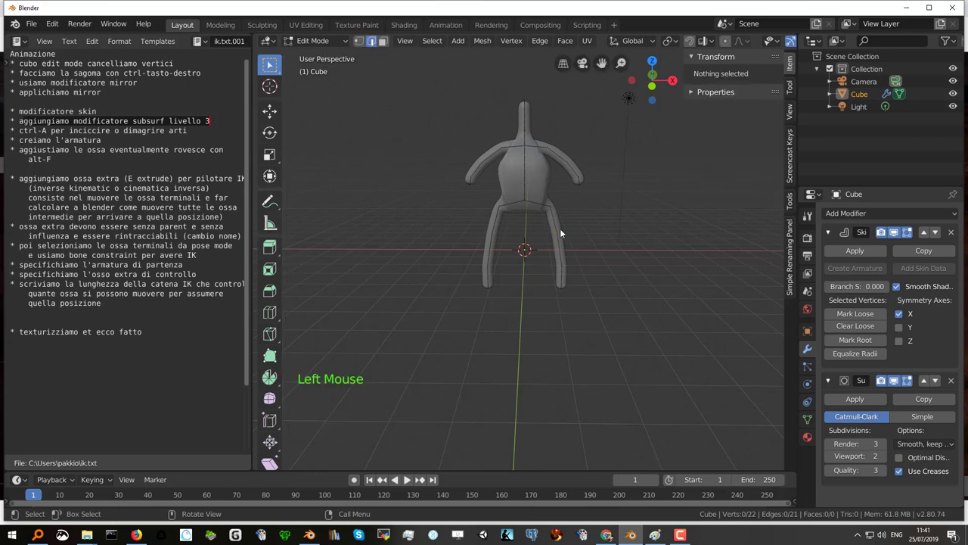
{"action": "left_click", "coordinate": [561, 230]}
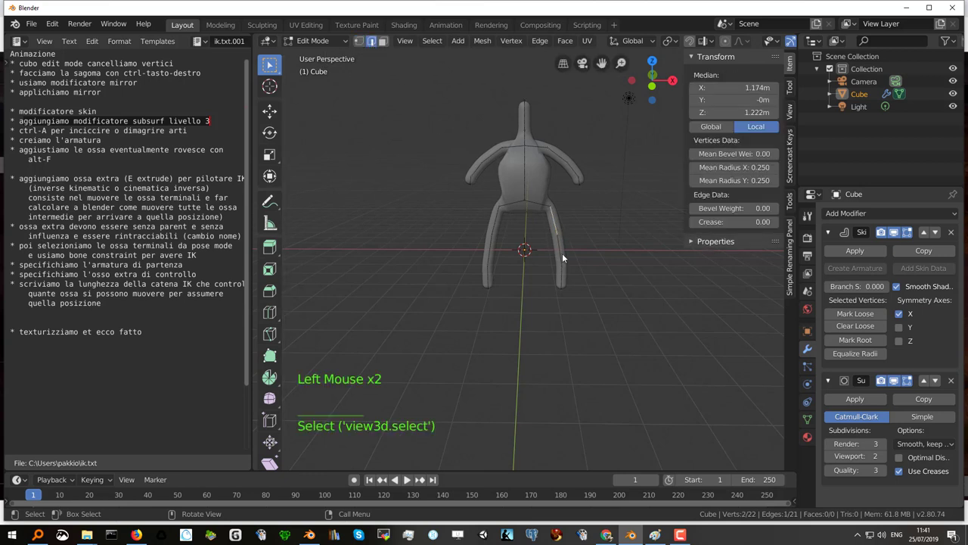
{"action": "left_click", "coordinate": [563, 255]}
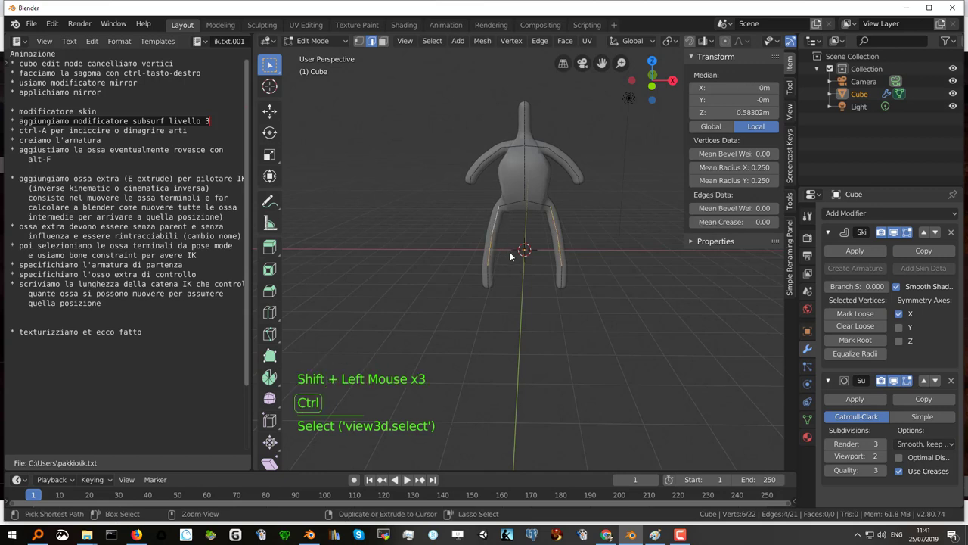
{"action": "key", "text": "ctrl+a"}
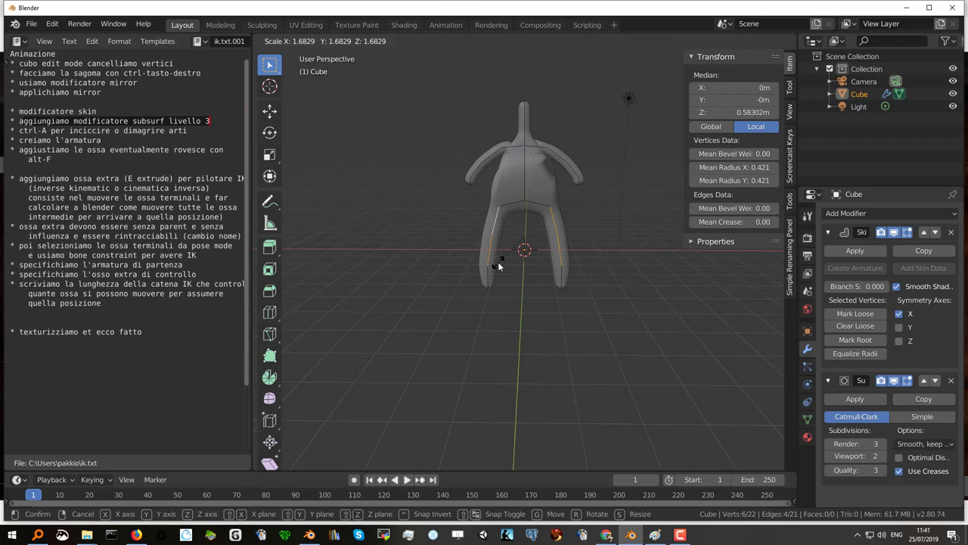
{"action": "middle_click", "coordinate": [505, 186]}
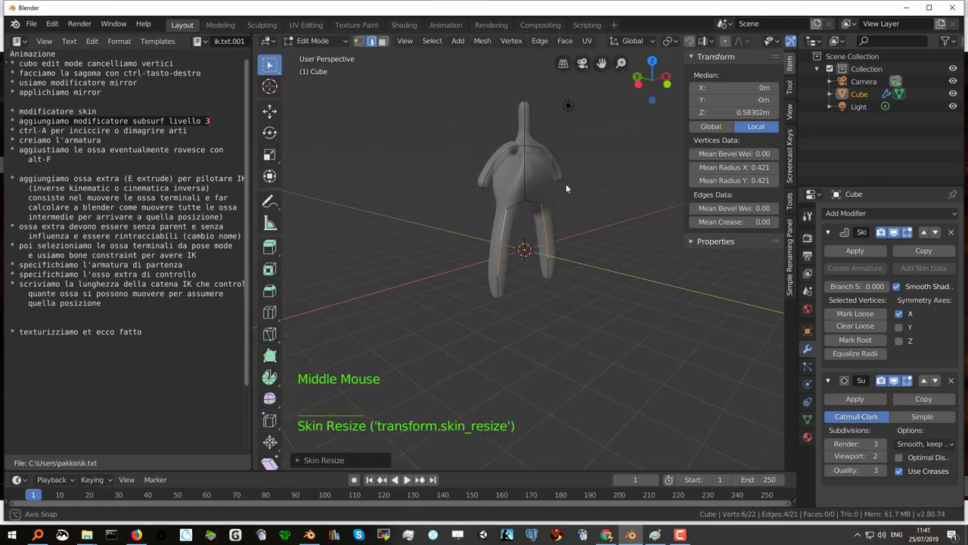
{"action": "middle_click", "coordinate": [518, 198]}
- Scale the upper spine edge's skin radius for a broader chest, cancelling a shoulder-edge attempt
{"action": "left_click", "coordinate": [527, 173]}
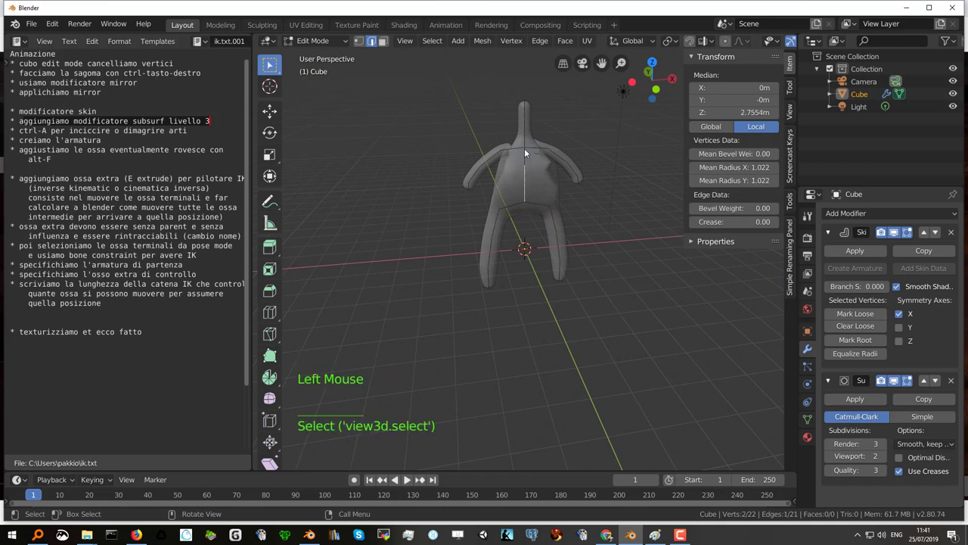
{"action": "left_click", "coordinate": [528, 149]}
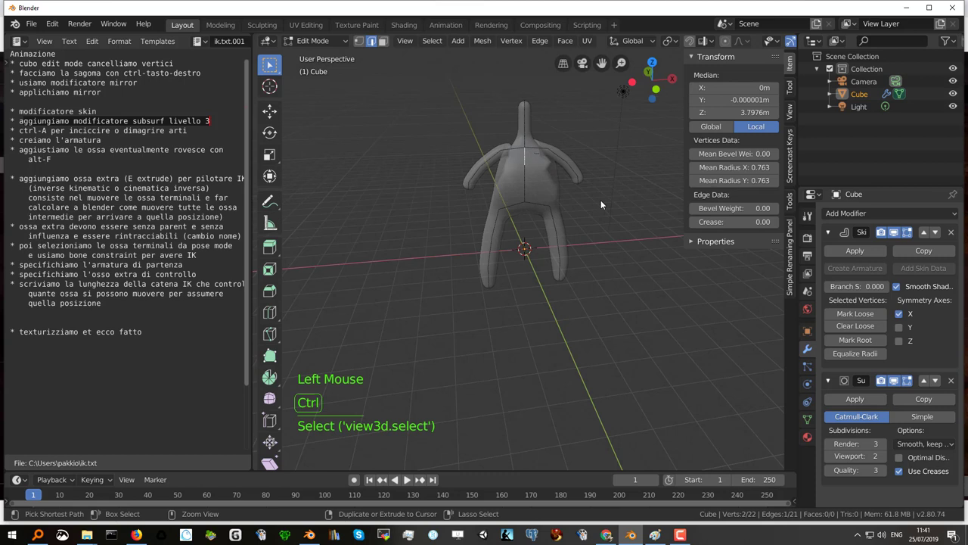
{"action": "key", "text": "ctrl+a"}
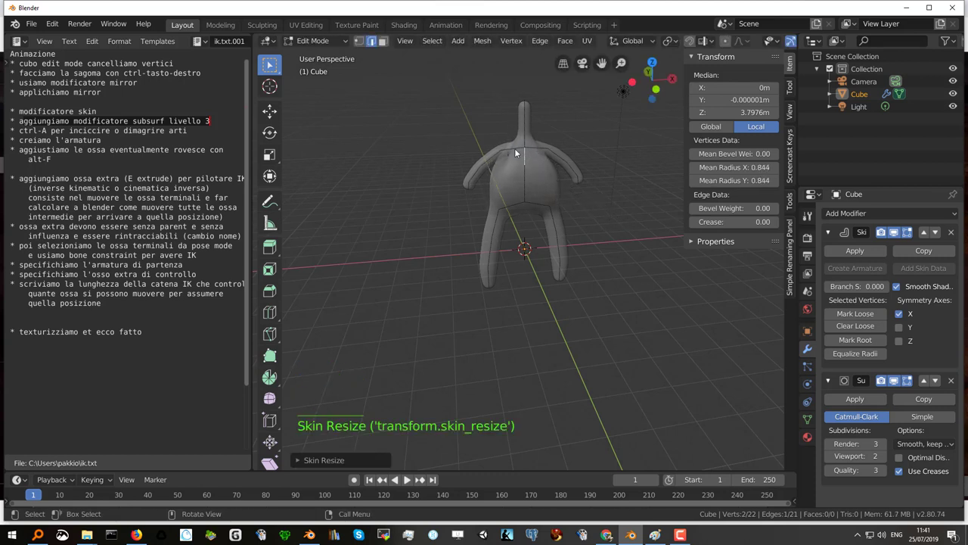
{"action": "left_click", "coordinate": [519, 150]}
{"action": "left_click", "coordinate": [539, 151]}
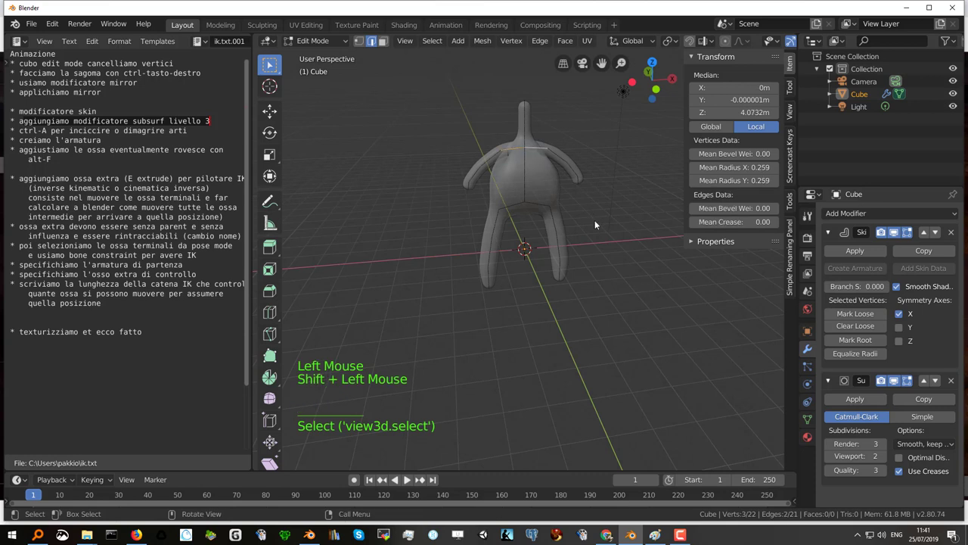
{"action": "key", "text": "ctrl+a"}
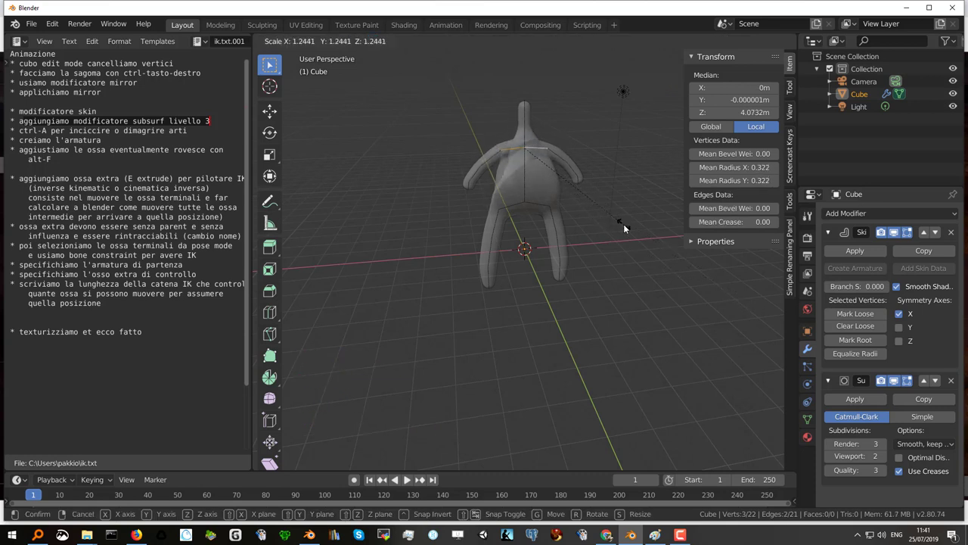
{"action": "key", "text": "ctrl+z"}
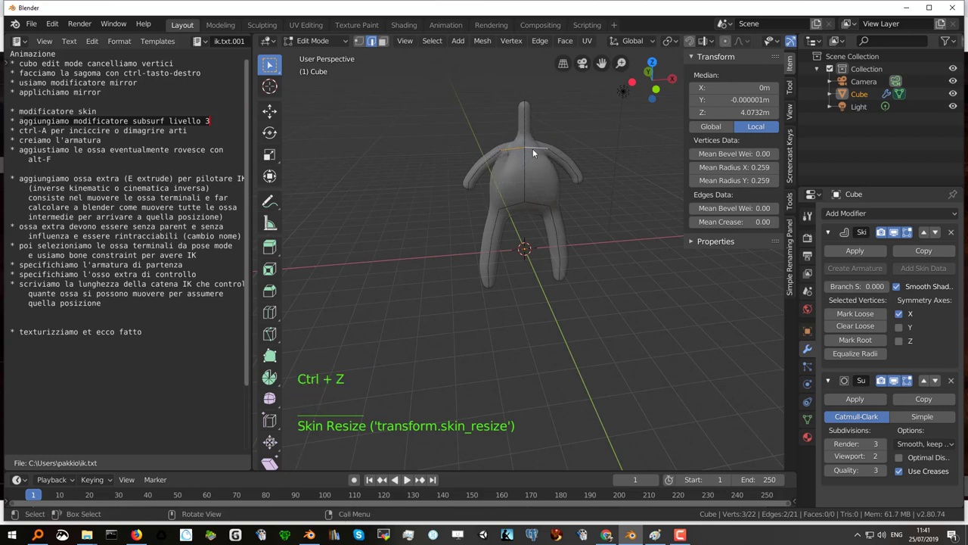
{"action": "left_click", "coordinate": [528, 148]}
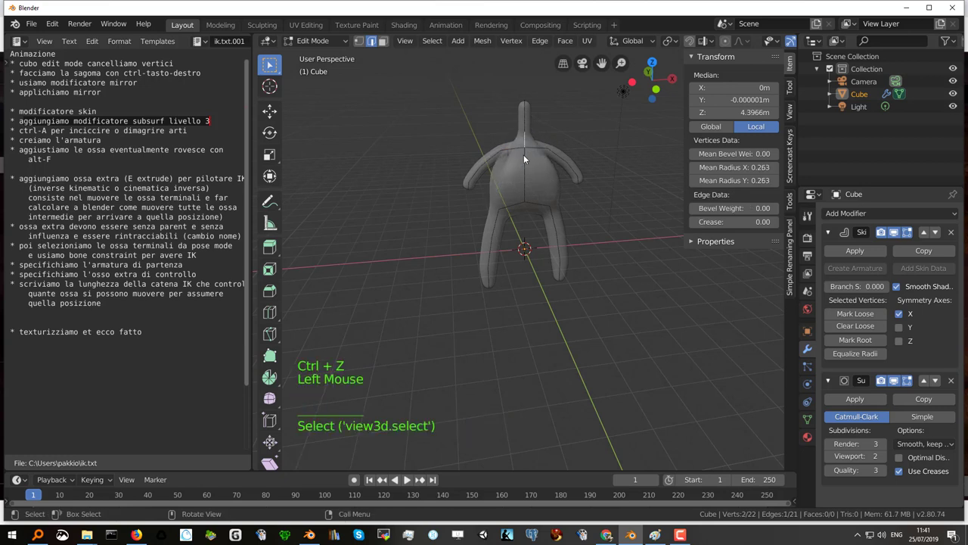
{"action": "left_click", "coordinate": [364, 42]}
- Scale the skin radius of the shoulder vertices to about 0.29 and thicken the neck slightly
{"action": "left_click", "coordinate": [528, 151]}
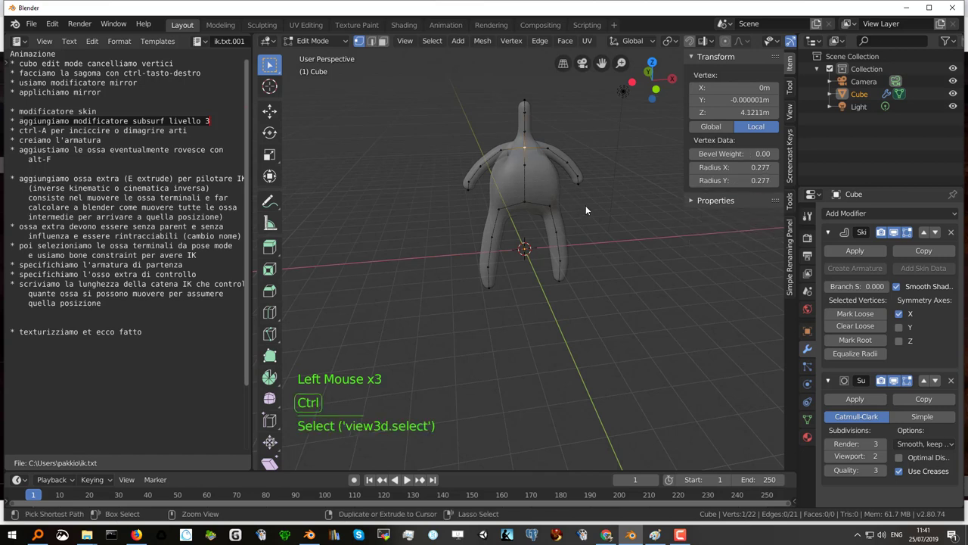
{"action": "key", "text": "ctrl+a"}
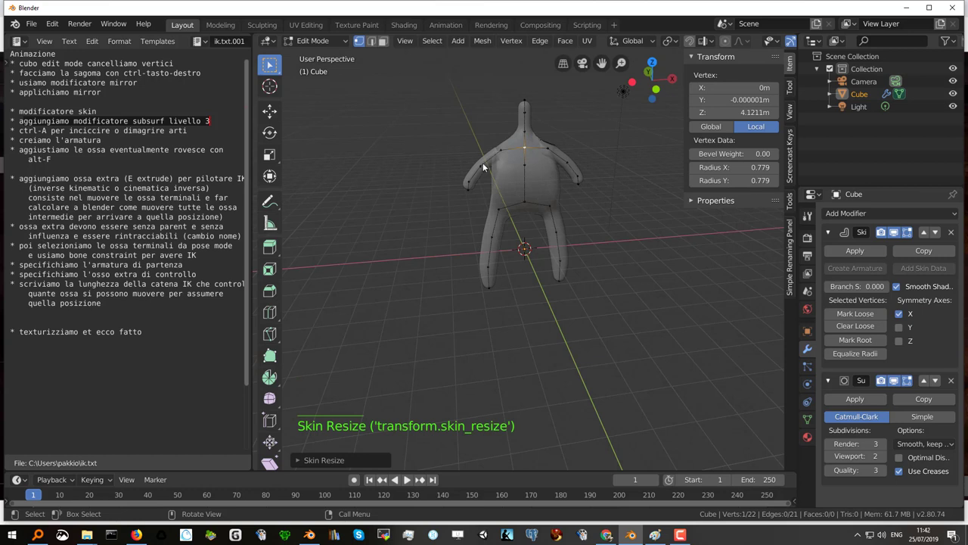
{"action": "left_click", "coordinate": [491, 162]}
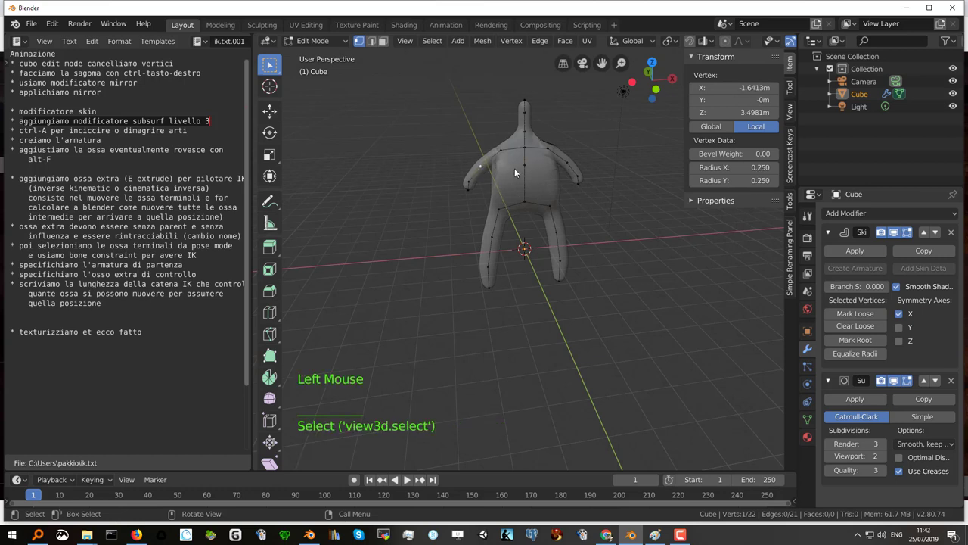
{"action": "left_click", "coordinate": [568, 164]}
{"action": "key", "text": "ctrl+a"}
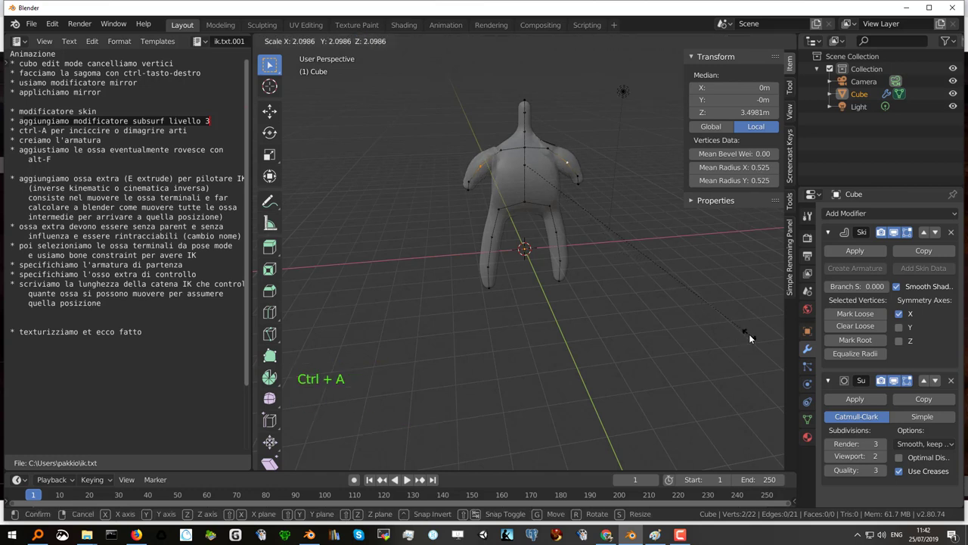
{"action": "left_click", "coordinate": [553, 150]}
{"action": "left_click", "coordinate": [502, 151]}
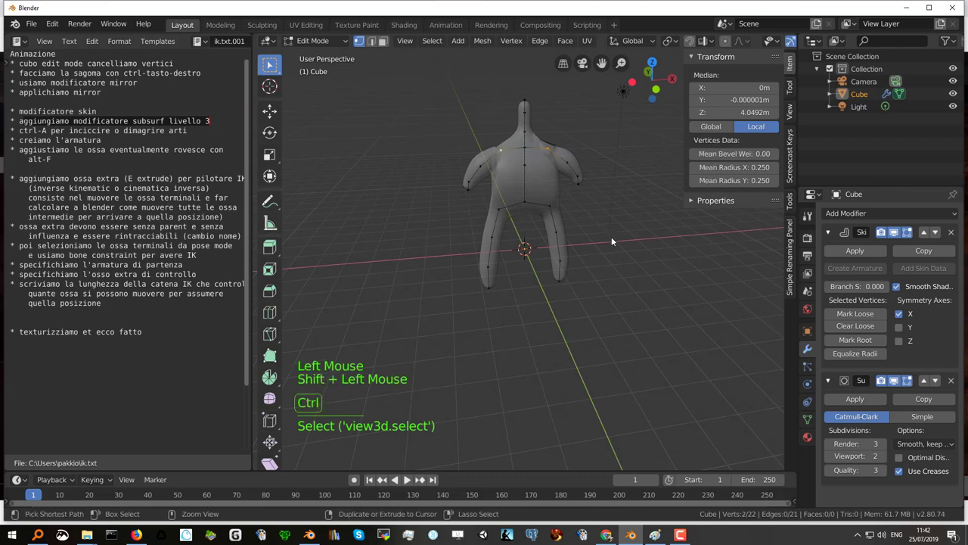
{"action": "key", "text": "ctrl+a"}
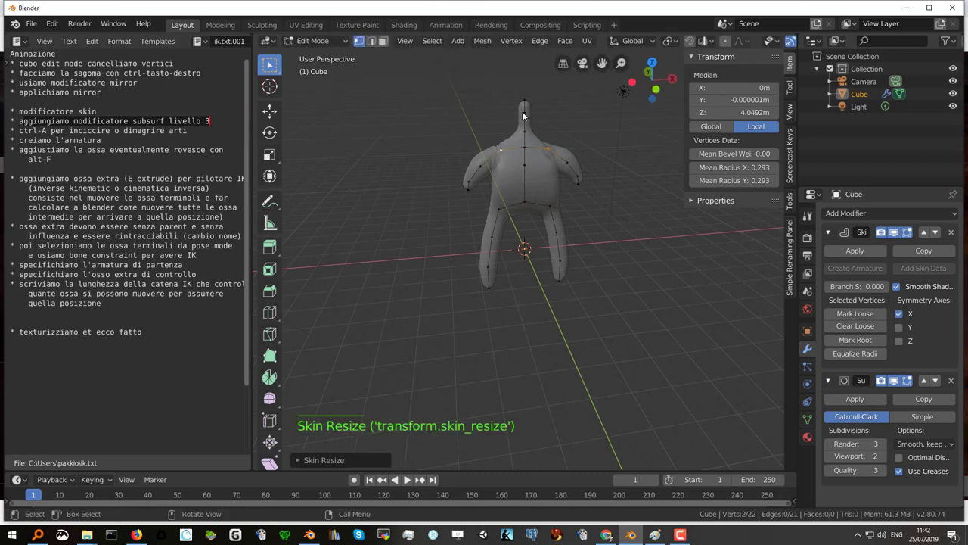
- Inflate the top vertex's skin radius to about 1.16 for a big round head
{"action": "left_click", "coordinate": [527, 117]}
{"action": "key", "text": "ctrl+a"}
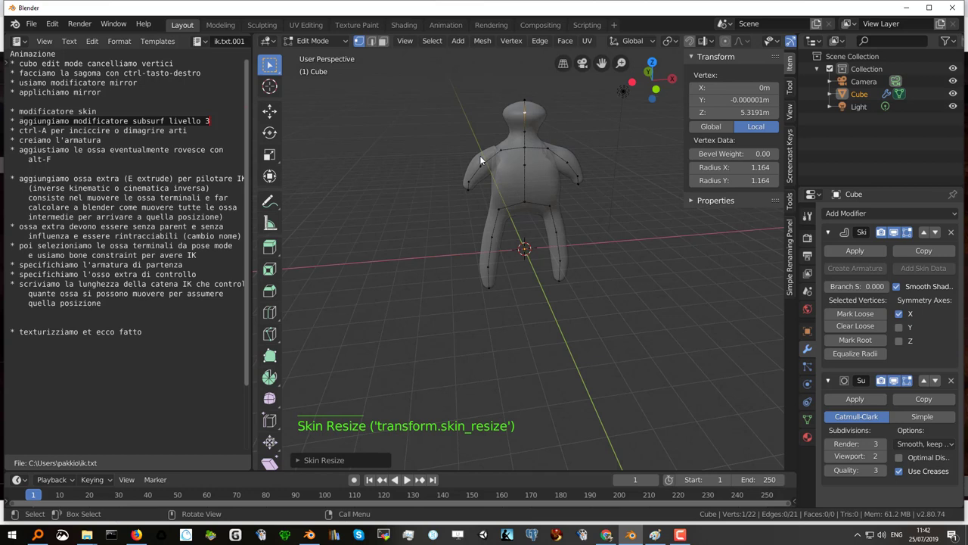
- Move the head's top vertex up along Z about 0.4 m to roughly 6.13 height
{"action": "left_click", "coordinate": [529, 104]}
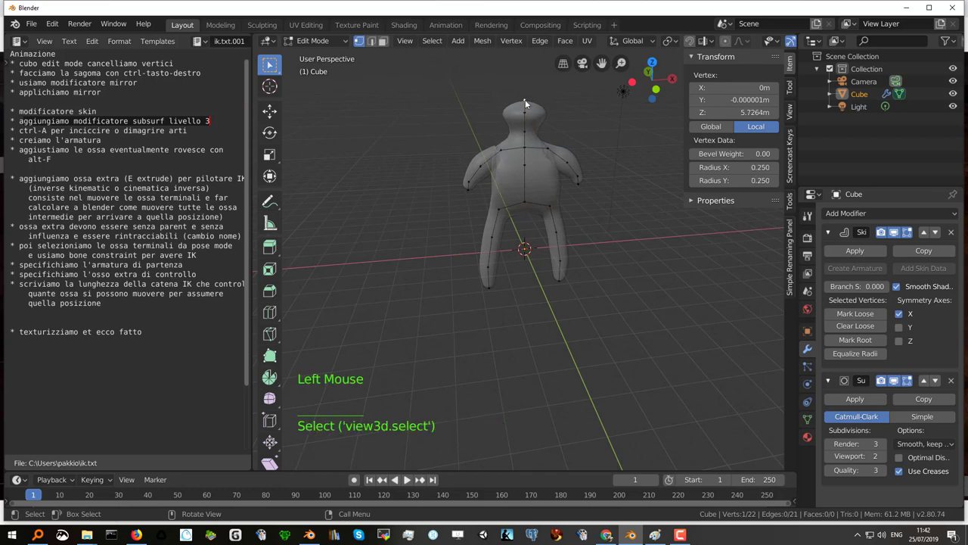
{"action": "key", "text": "g"}
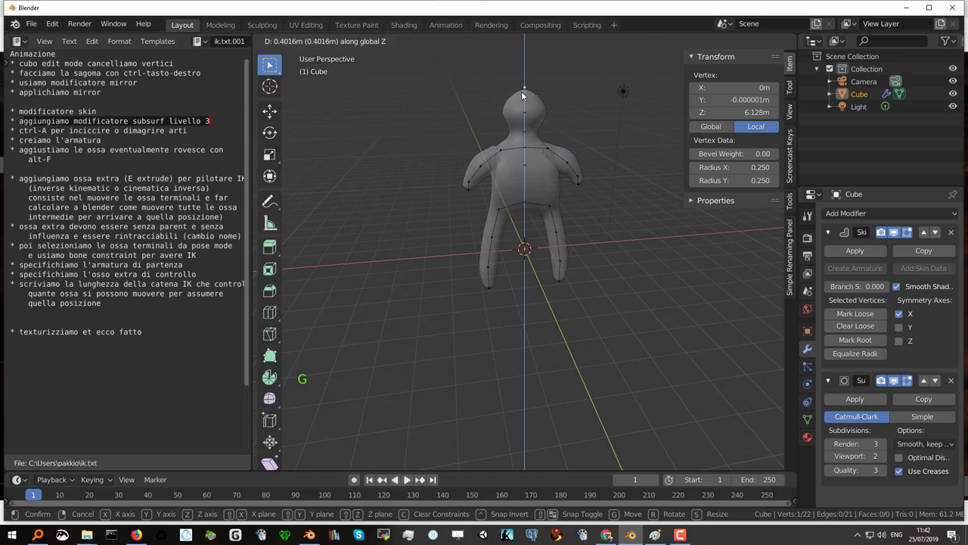
{"action": "middle_click", "coordinate": [529, 177]}
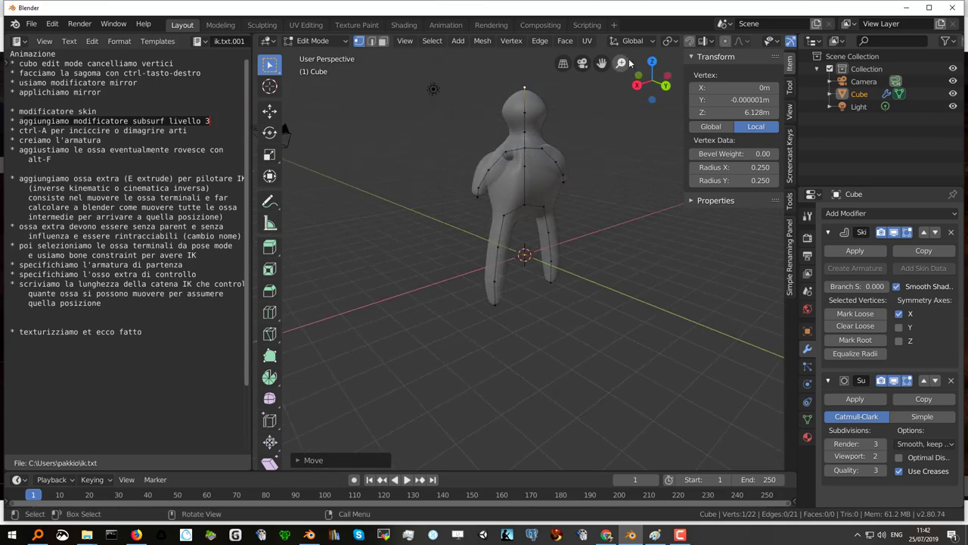
- Hide the Skin modifier's cage wireframe and view the smooth body from the front
{"action": "middle_click", "coordinate": [740, 44]}
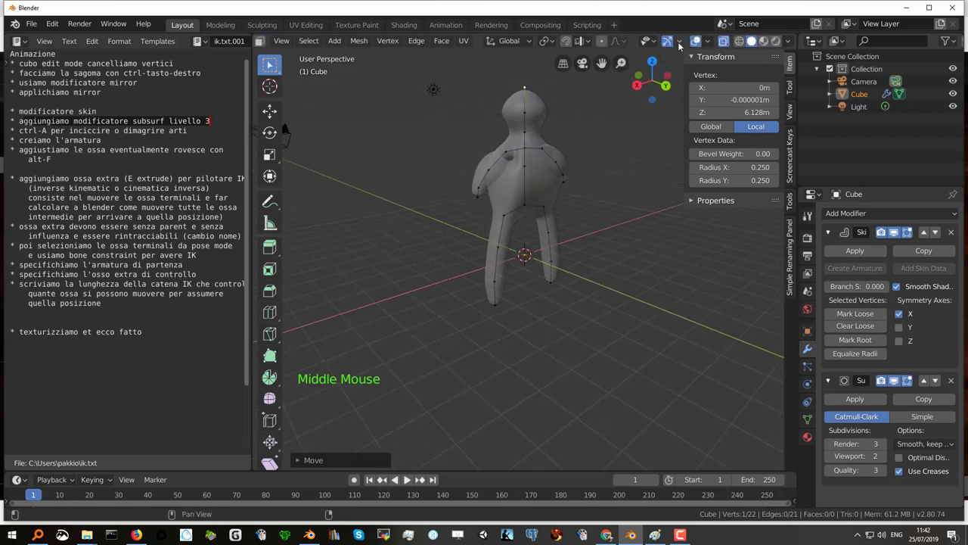
{"action": "left_click", "coordinate": [724, 41]}
{"action": "middle_click", "coordinate": [534, 174]}
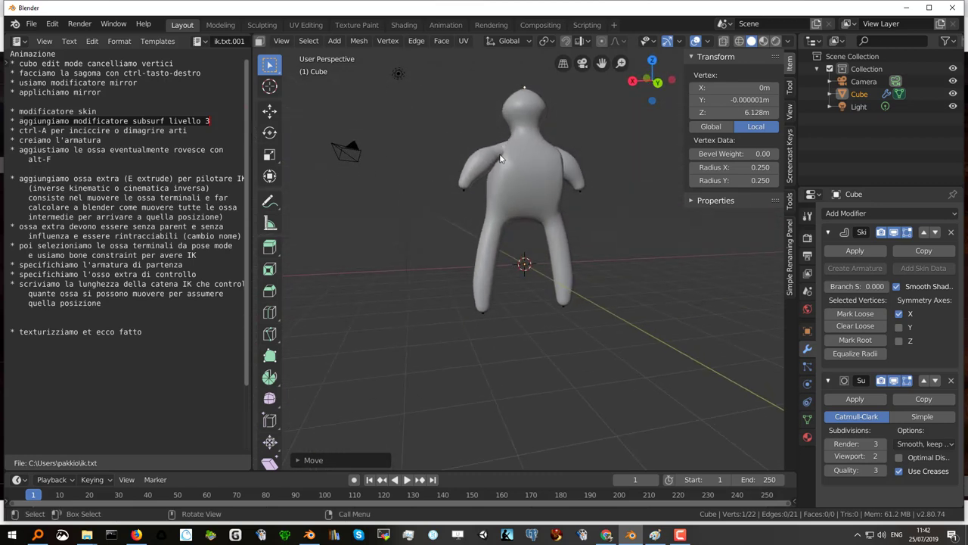
- Mark the armature-creation step in the notes and select a torso vertex
{"action": "left_click", "coordinate": [81, 135]}
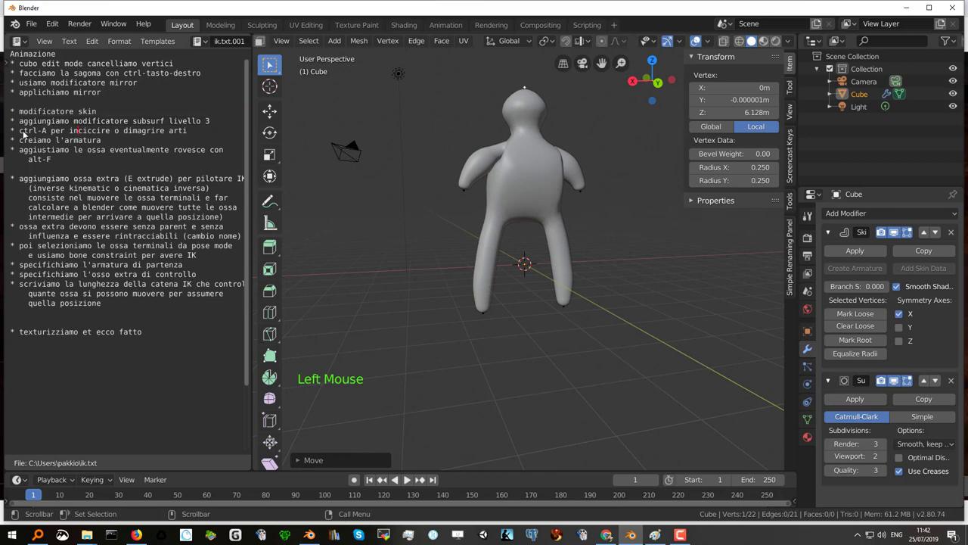
{"action": "left_click", "coordinate": [26, 134]}
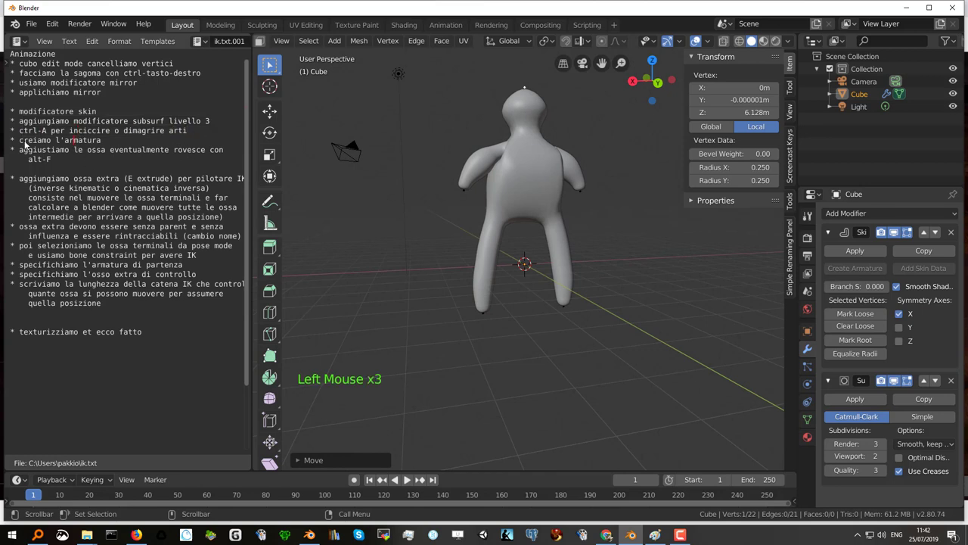
{"action": "left_click", "coordinate": [28, 145]}
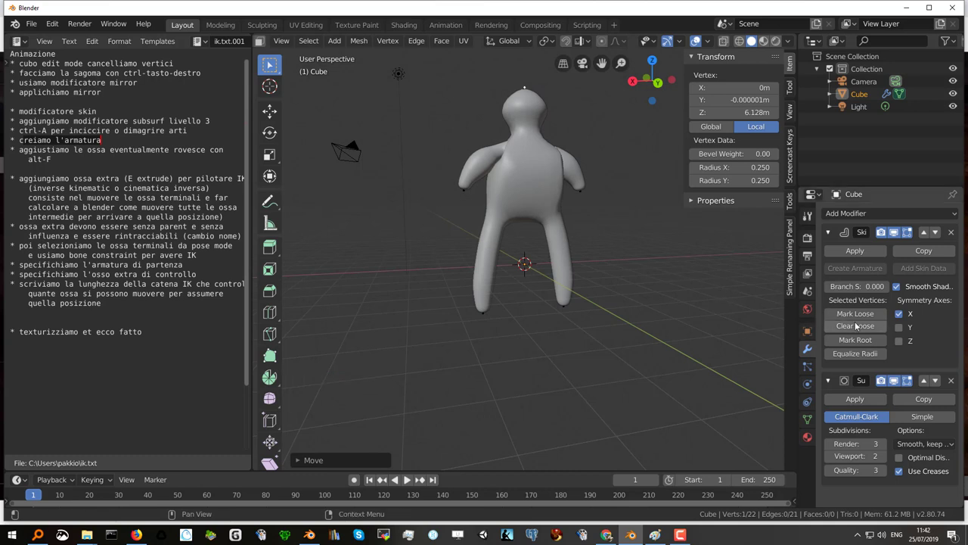
{"action": "left_click", "coordinate": [529, 192]}
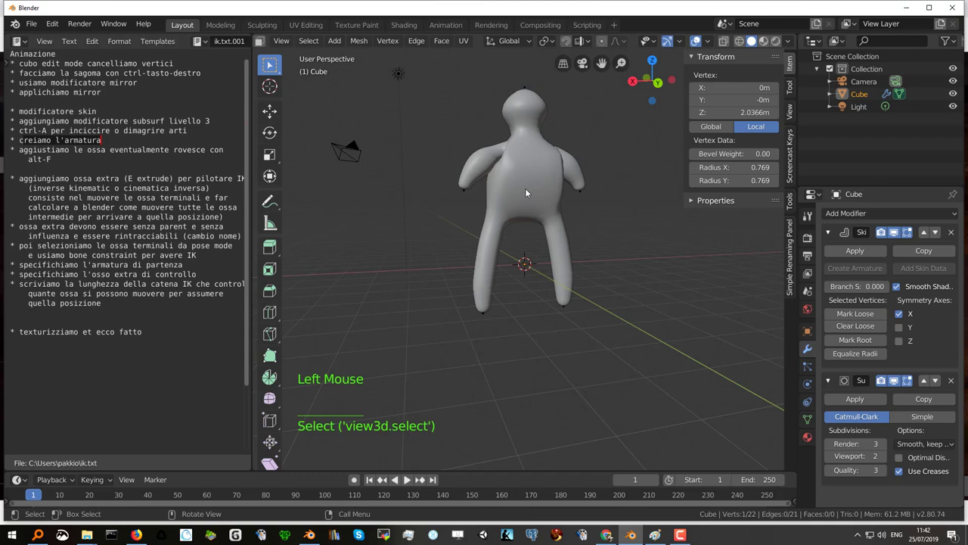
- Return to Object Mode and generate an armature via the Skin modifier's Create Armature, marking the bone-direction note
{"action": "key", "text": "Tab"}
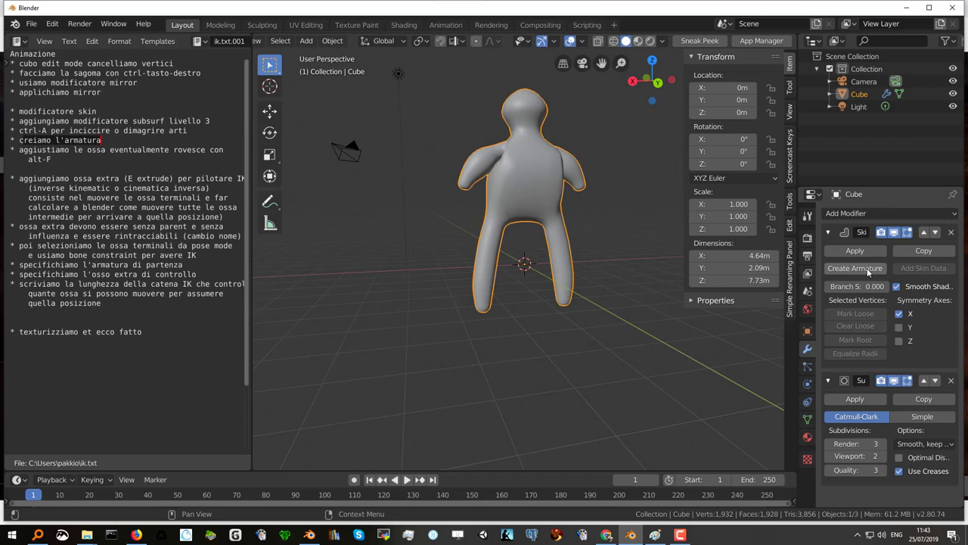
{"action": "left_click", "coordinate": [860, 271]}
{"action": "middle_click", "coordinate": [565, 173]}
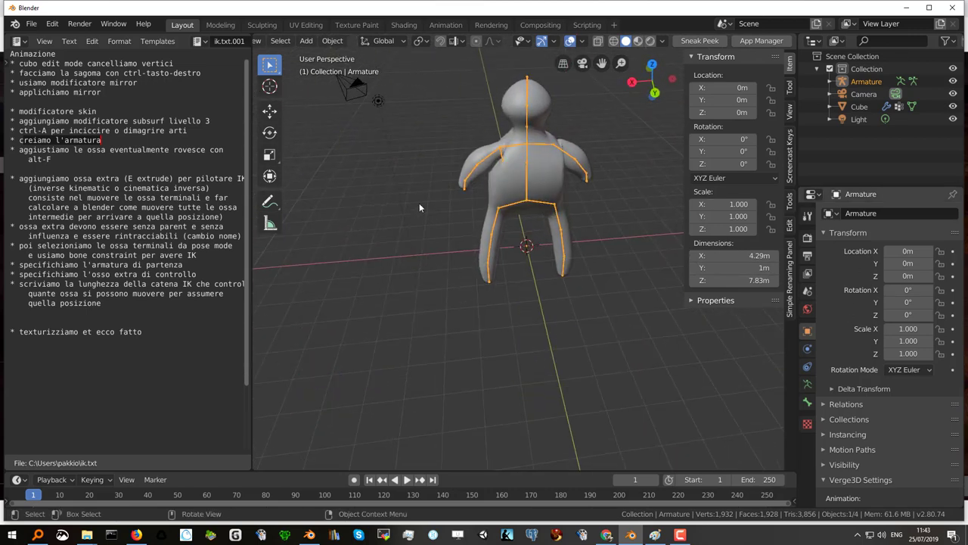
{"action": "left_click", "coordinate": [34, 151]}
{"action": "left_click", "coordinate": [22, 153]}
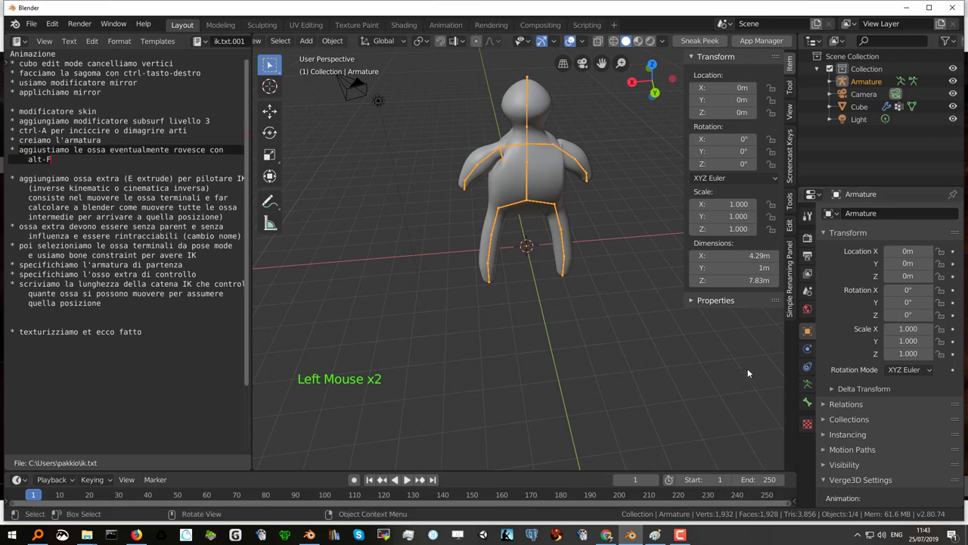
- Enable In Front in the armature's Viewport Display and check the skeleton from the side
{"action": "left_click", "coordinate": [810, 387]}
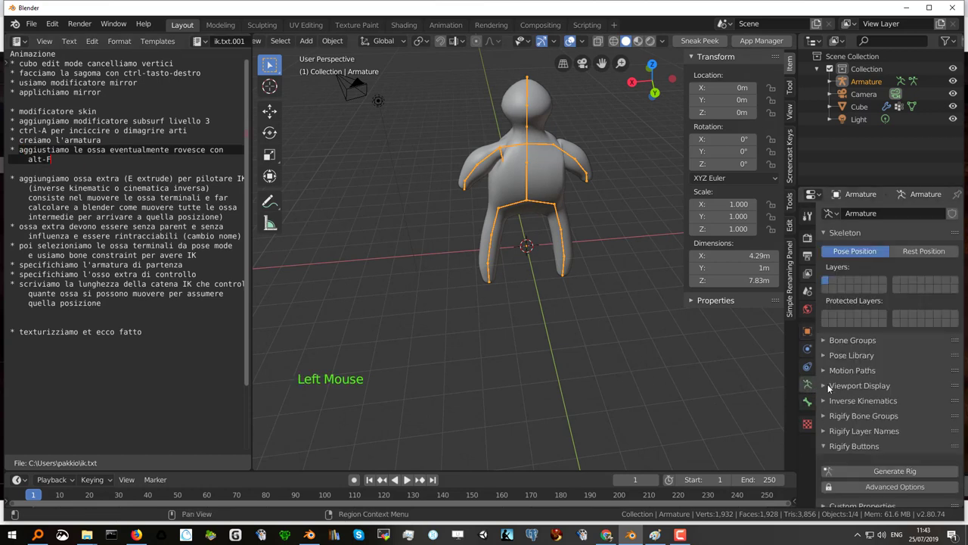
{"action": "left_click", "coordinate": [823, 387]}
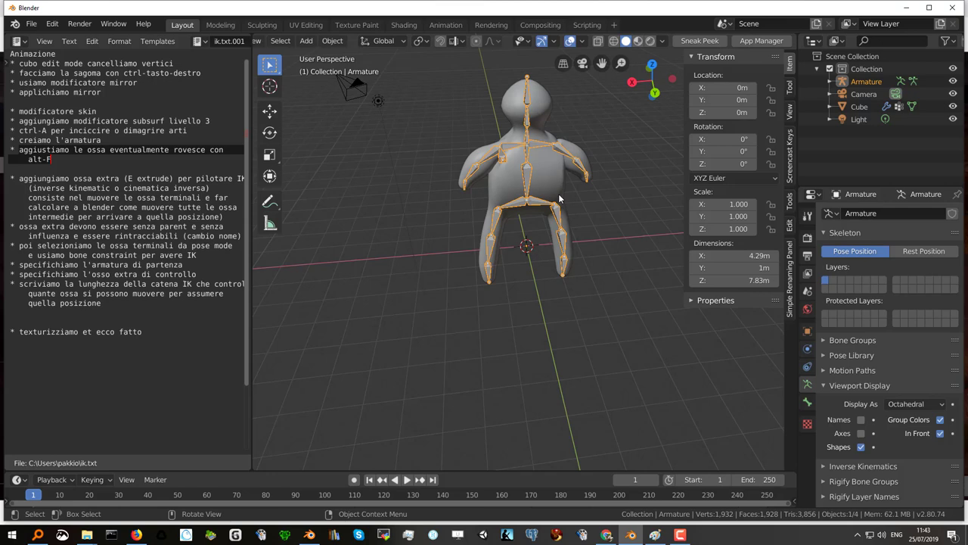
{"action": "left_click", "coordinate": [696, 60]}
{"action": "middle_click", "coordinate": [528, 162]}
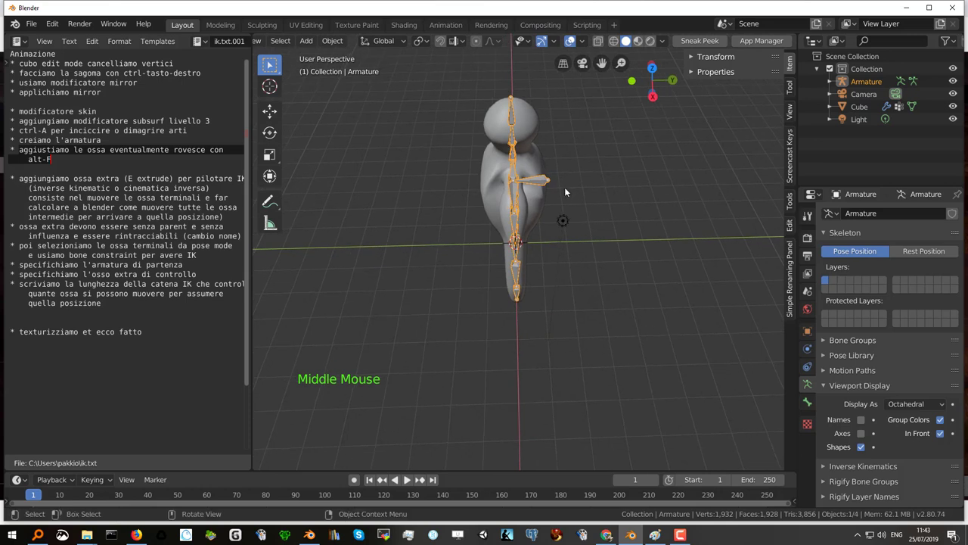
{"action": "left_click", "coordinate": [542, 182]}
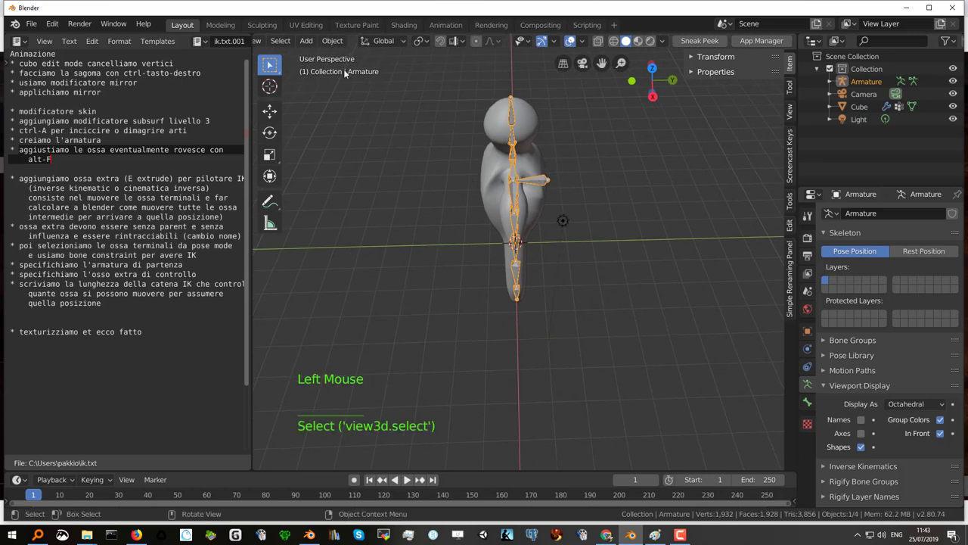
{"action": "middle_click", "coordinate": [326, 47]}
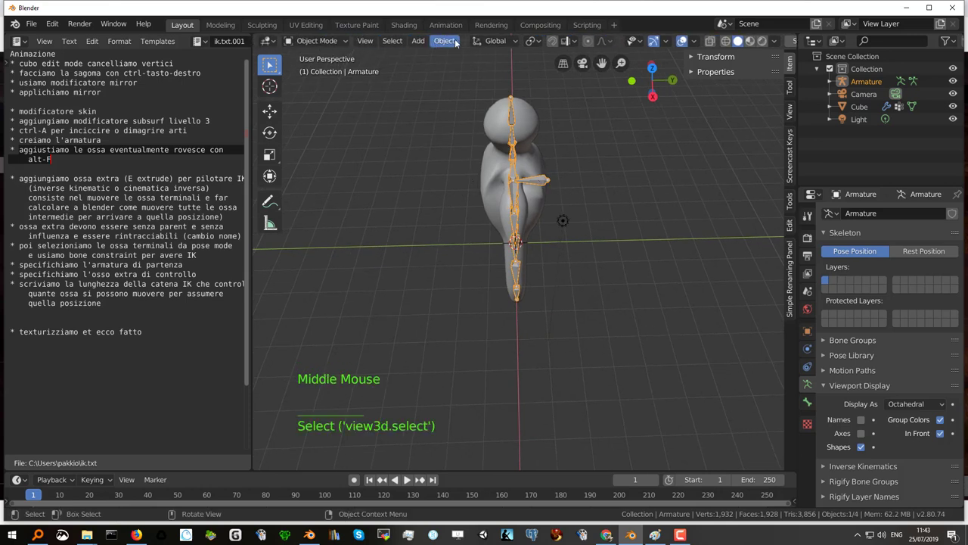
- Switch the armature to Edit Mode and delete the unneeded extra bone
{"action": "left_click", "coordinate": [348, 44]}
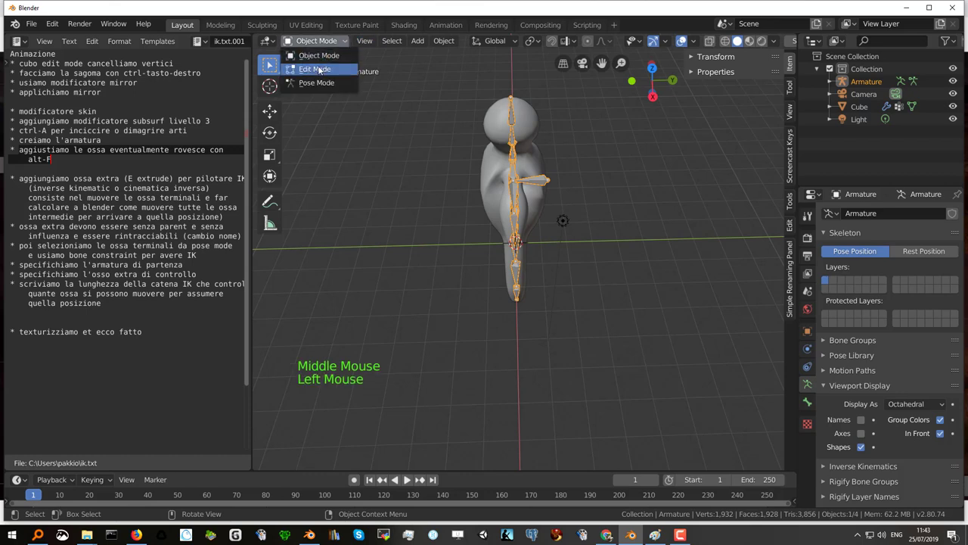
{"action": "middle_click", "coordinate": [553, 198]}
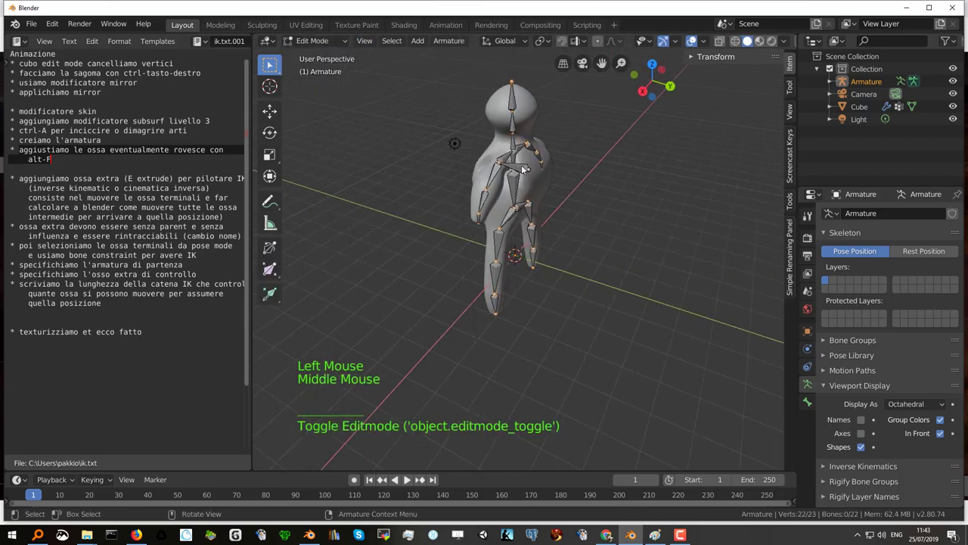
{"action": "left_click", "coordinate": [524, 169]}
{"action": "key", "text": "x"}
{"action": "middle_click", "coordinate": [551, 184]}
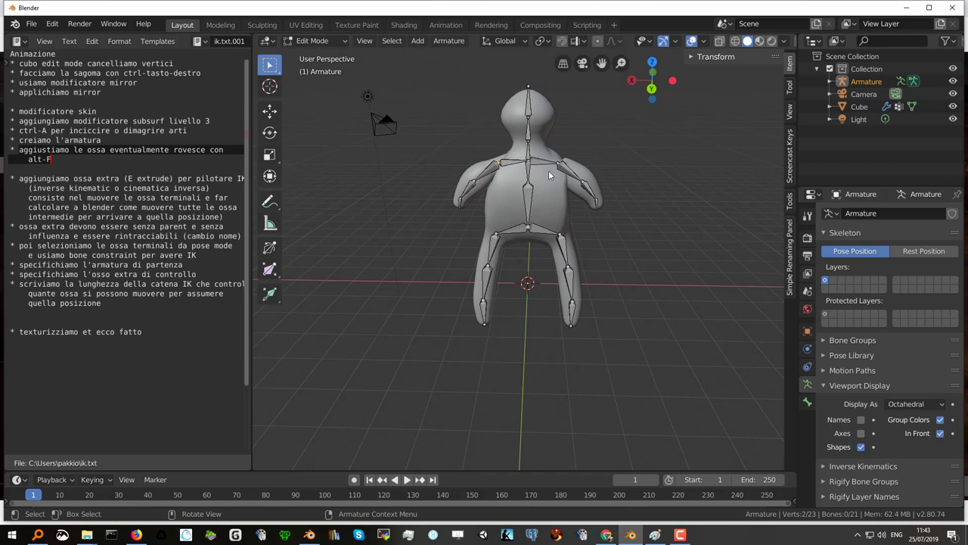
- Flip the direction of the left shoulder bone and the hip-to-foot leg bones with Alt+F
{"action": "left_click", "coordinate": [516, 165]}
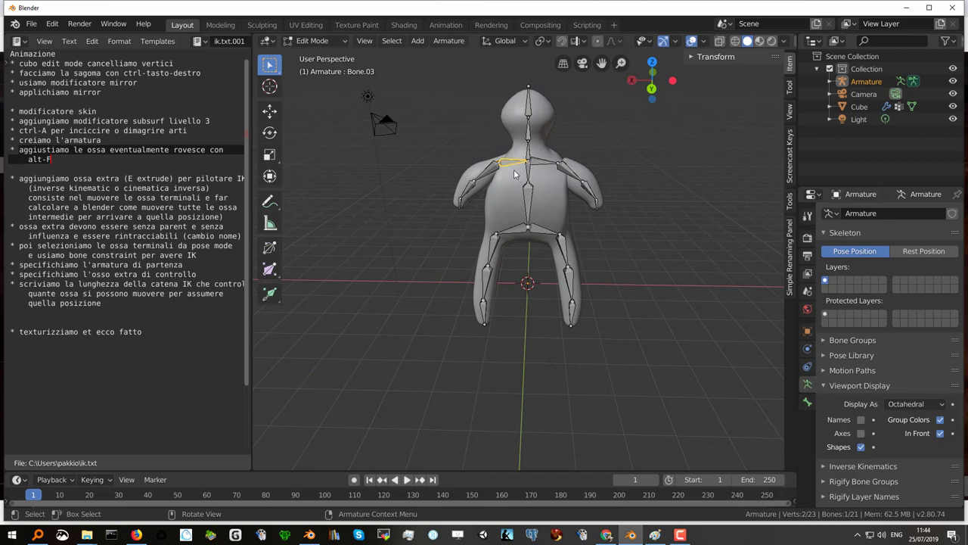
{"action": "key", "text": "alt+f"}
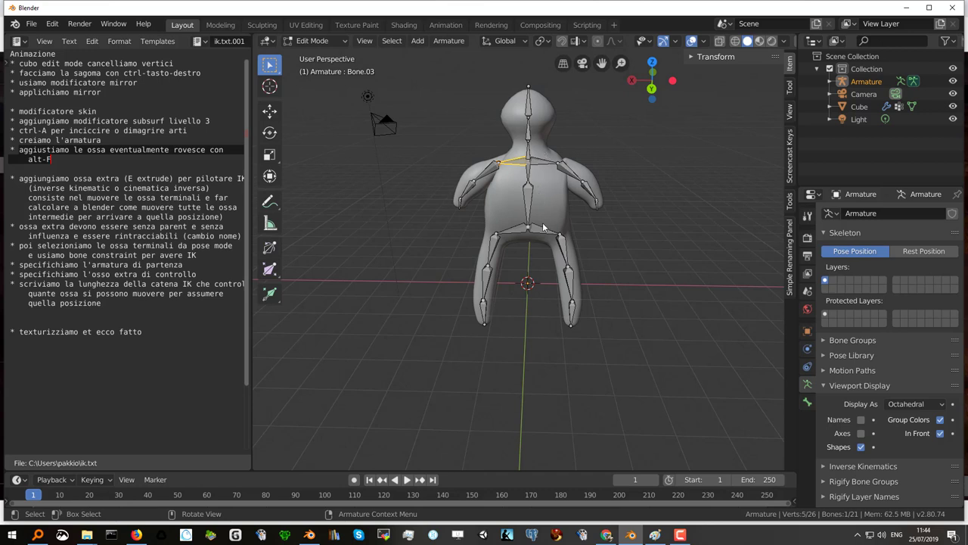
{"action": "left_click", "coordinate": [545, 233]}
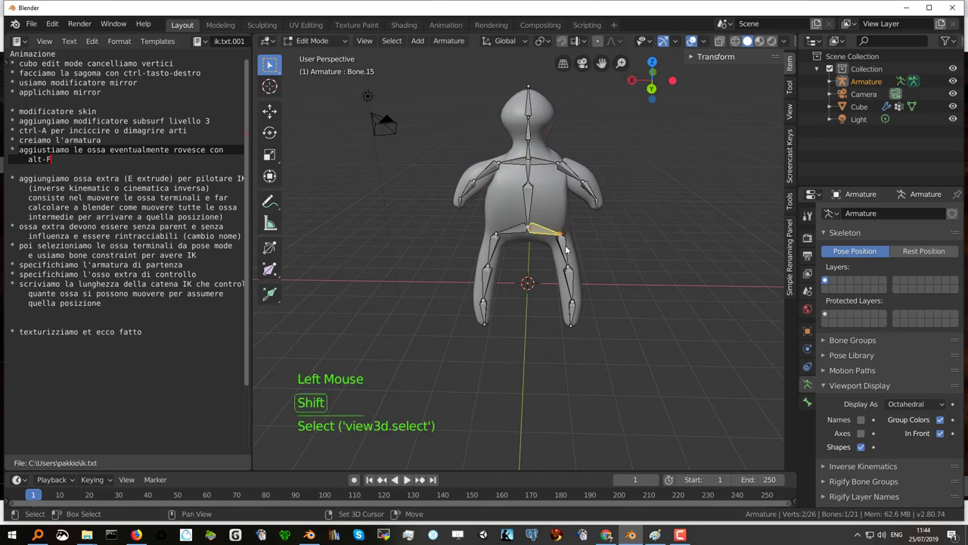
{"action": "left_click", "coordinate": [569, 247]}
{"action": "left_click", "coordinate": [578, 311]}
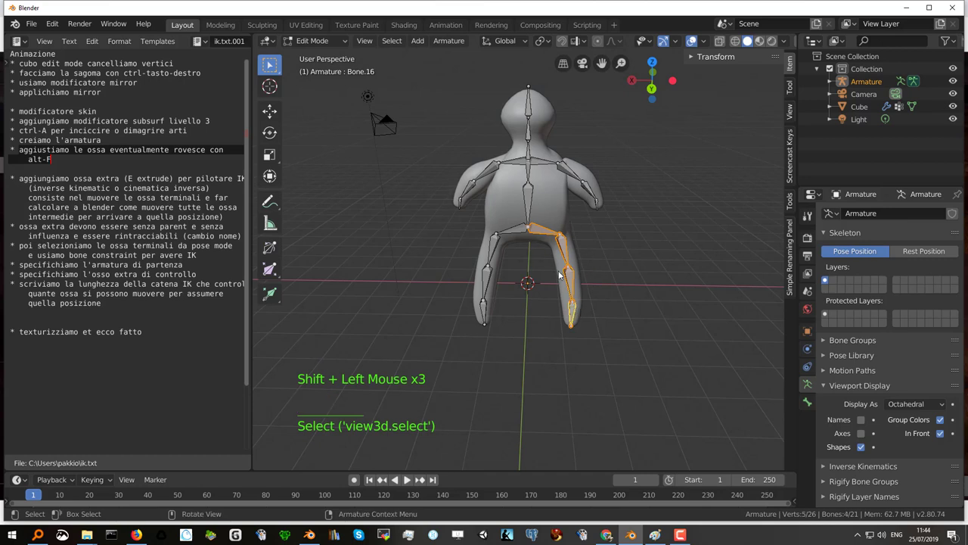
{"action": "key", "text": "alt+f"}
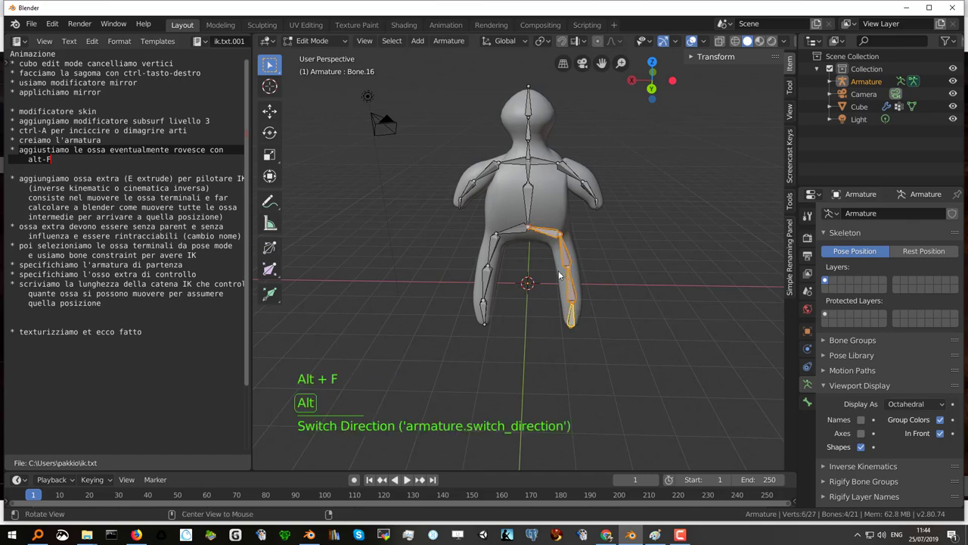
{"action": "key", "text": "alt+f"}
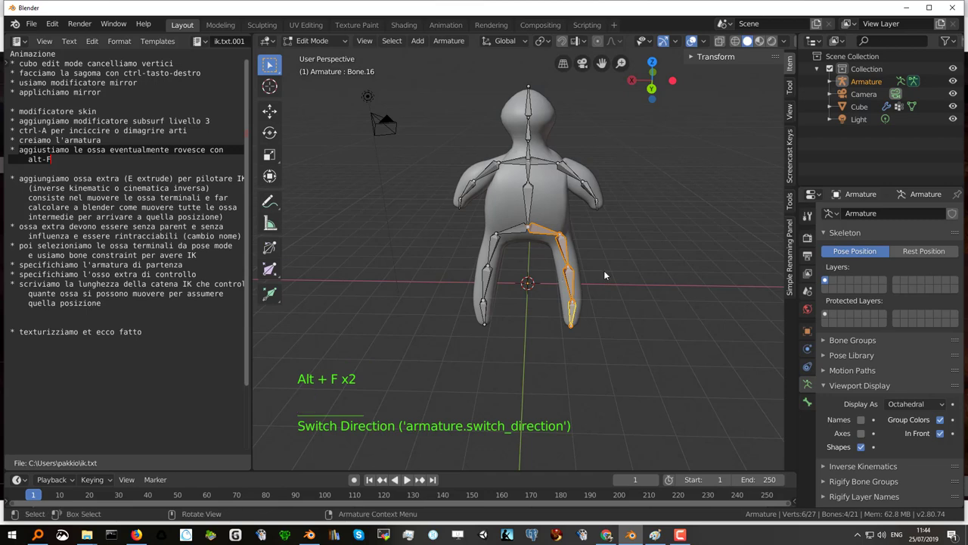
{"action": "left_click", "coordinate": [599, 242]}
{"action": "middle_click", "coordinate": [509, 230]}
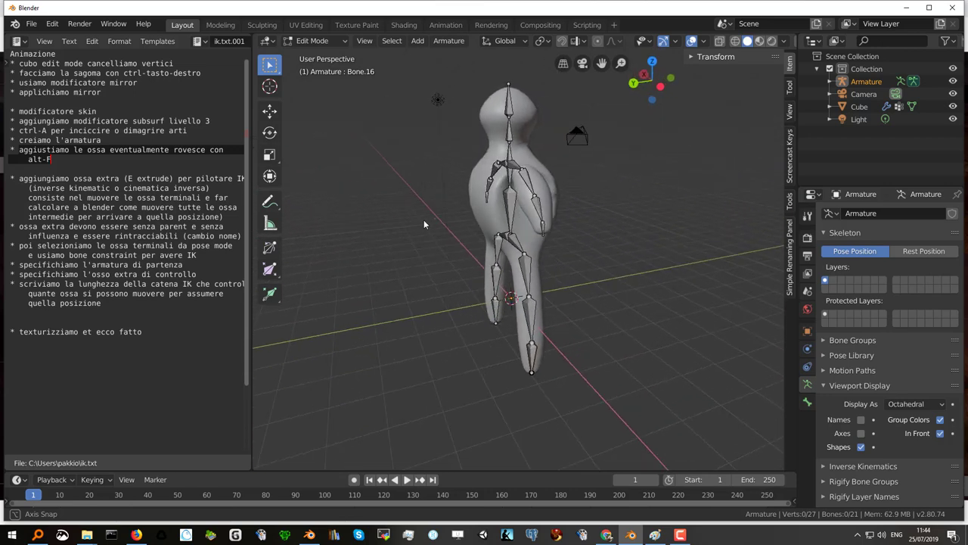
- Add the note line '* proviamo la posa' below the bone-direction step and view the character in Right Orthographic
{"action": "left_click", "coordinate": [67, 160]}
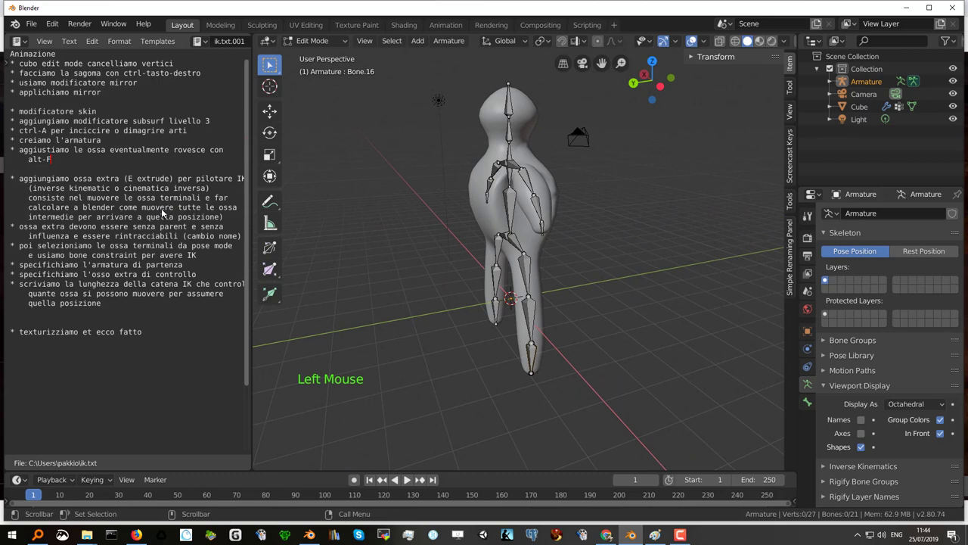
{"action": "key", "text": "Return"}
{"action": "key", "text": "shift+8"}
{"action": "key", "text": "shift+space"}
{"action": "key", "text": "BackSpace"}
{"action": "key", "text": "BackSpace"}
{"action": "key", "text": "BackSpace"}
{"action": "key", "text": "shift+8"}
{"action": "key", "text": "shift+space"}
{"action": "key", "text": "p"}
{"action": "key", "text": "r"}
{"action": "key", "text": "o"}
{"action": "key", "text": "v"}
{"action": "key", "text": "i"}
{"action": "key", "text": "a"}
{"action": "key", "text": "m"}
{"action": "key", "text": "o"}
{"action": "key", "text": "space"}
{"action": "key", "text": "l"}
{"action": "key", "text": "a"}
{"action": "key", "text": "space"}
{"action": "key", "text": "p"}
{"action": "key", "text": "o"}
{"action": "key", "text": "s"}
{"action": "key", "text": "a"}
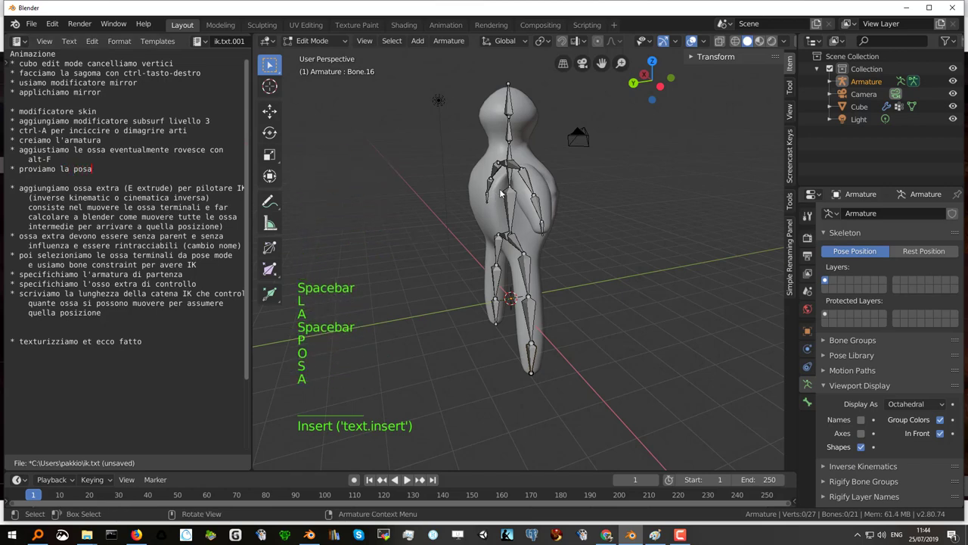
{"action": "key", "text": "KP_1"}
{"action": "key", "text": "KP_3"}
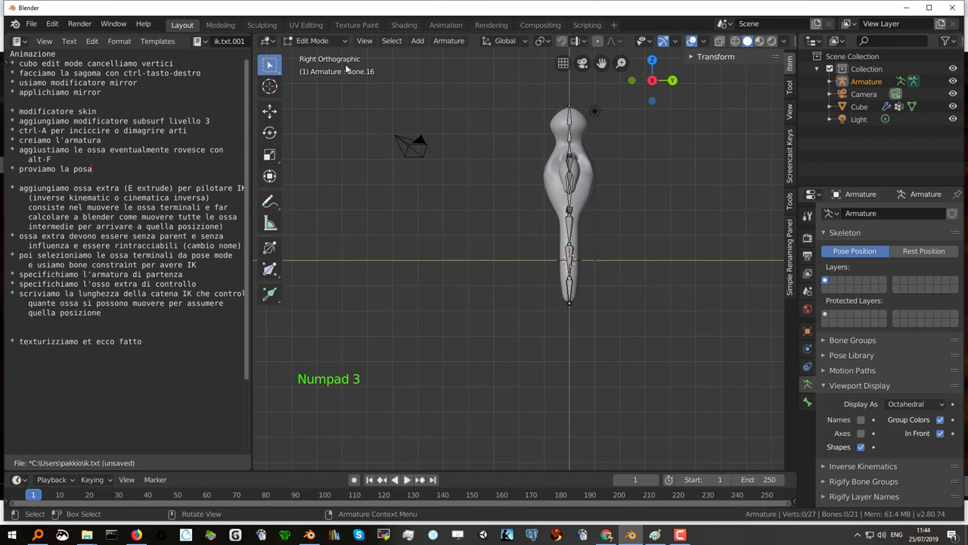
- Switch to Pose Mode and rotate the lower leg bone to test posing
{"action": "left_click", "coordinate": [573, 226]}
{"action": "left_click", "coordinate": [348, 44]}
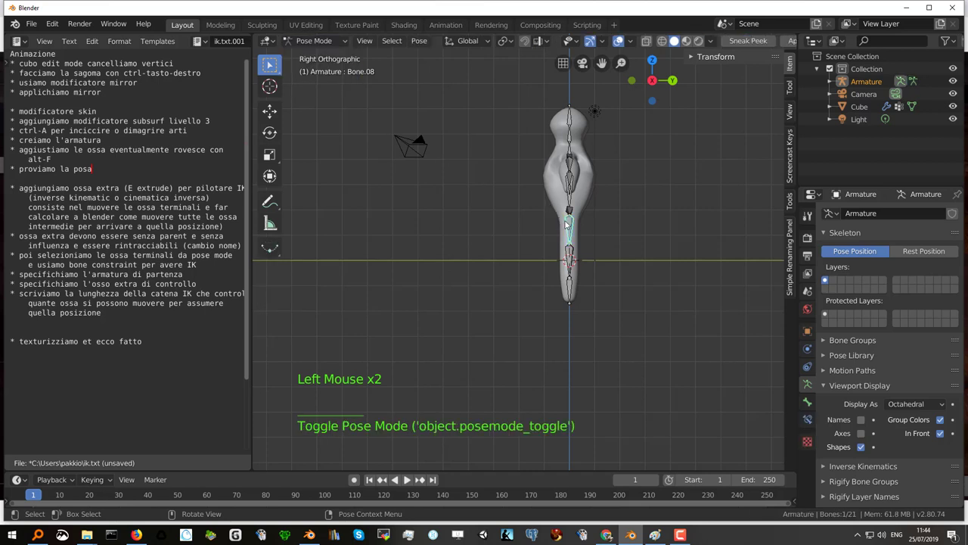
{"action": "left_click", "coordinate": [571, 229]}
{"action": "key", "text": "r"}
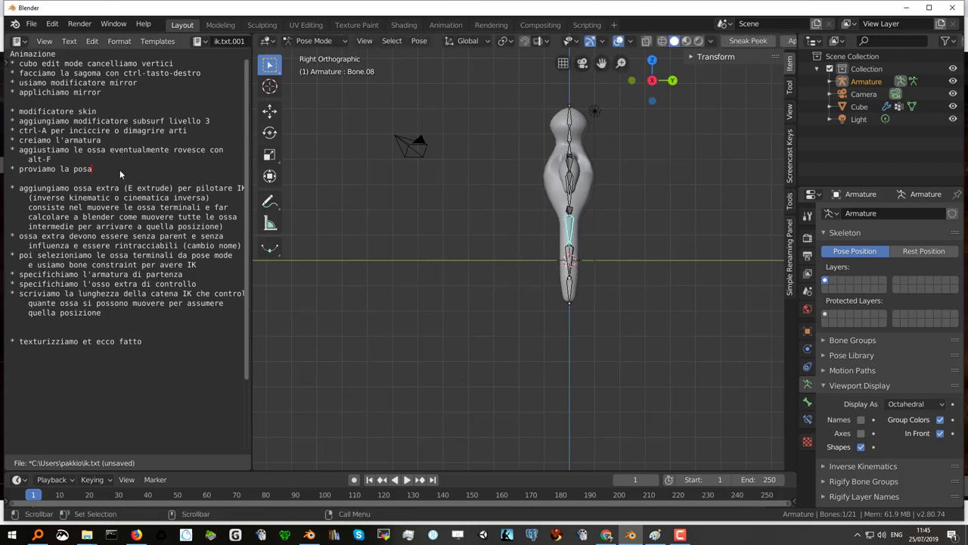
- Mark the pose test 'ok' in the notes, move to the extra-IK-bones step and return the armature to Edit Mode
{"action": "left_click", "coordinate": [121, 173]}
{"action": "key", "text": "space"}
{"action": "key", "text": "o"}
{"action": "key", "text": "k"}
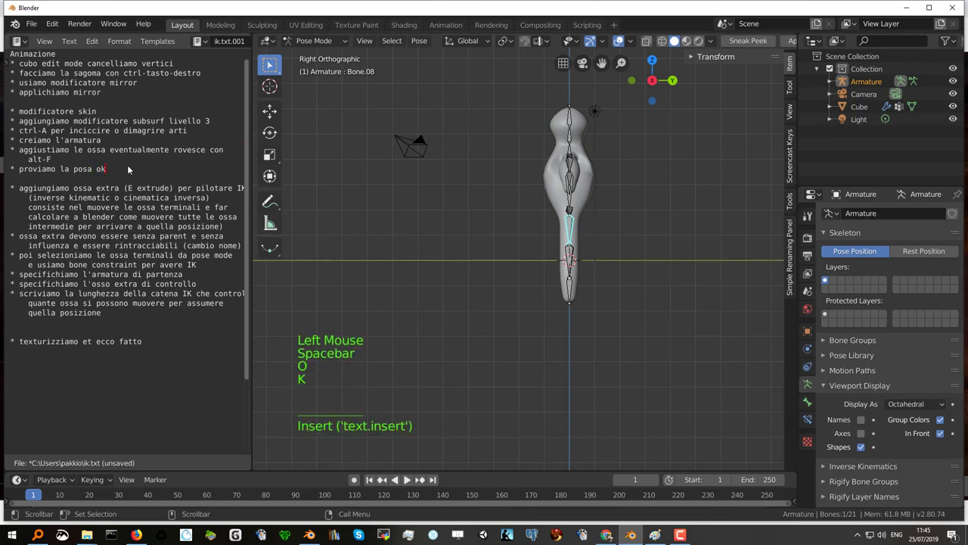
{"action": "left_click", "coordinate": [39, 191]}
{"action": "left_click", "coordinate": [114, 191]}
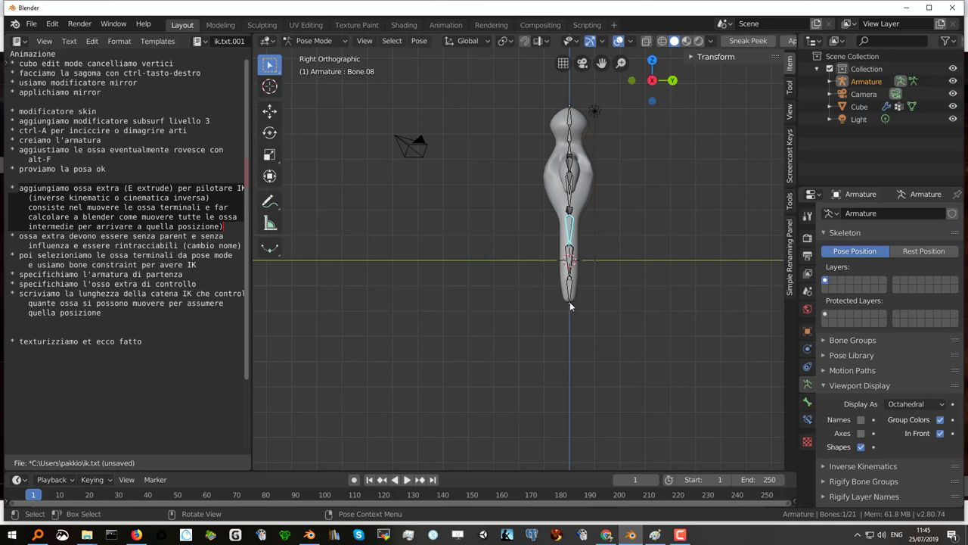
{"action": "left_click", "coordinate": [571, 306]}
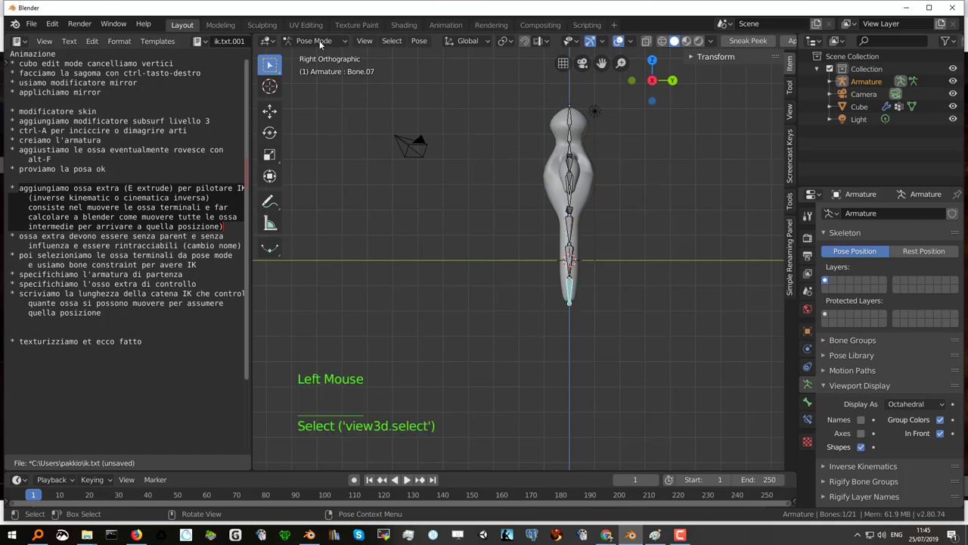
{"action": "left_click", "coordinate": [323, 40]}
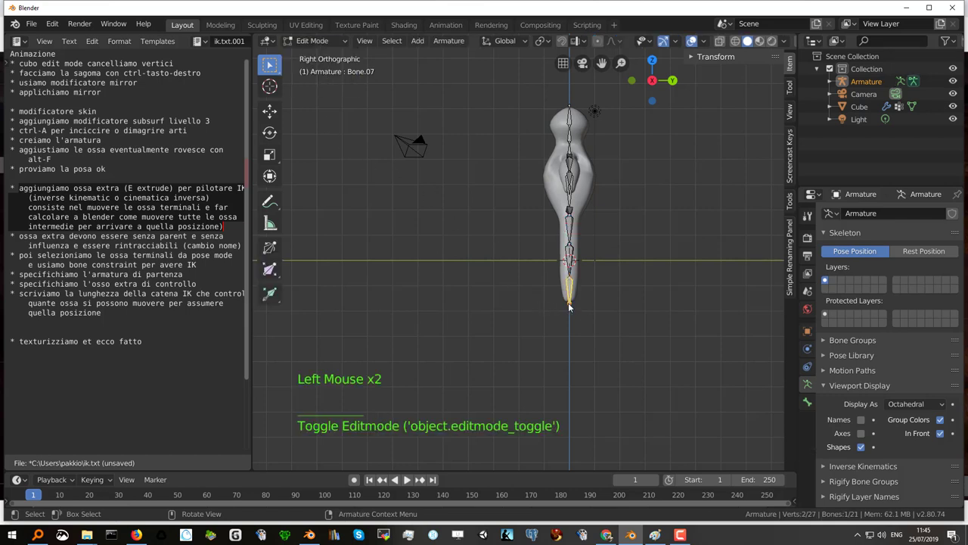
- Mirror-extrude a new bone pair (Bone.017, about 1.69 m along Y) from the leg bone ends
{"action": "left_click", "coordinate": [572, 306]}
{"action": "middle_click", "coordinate": [588, 248]}
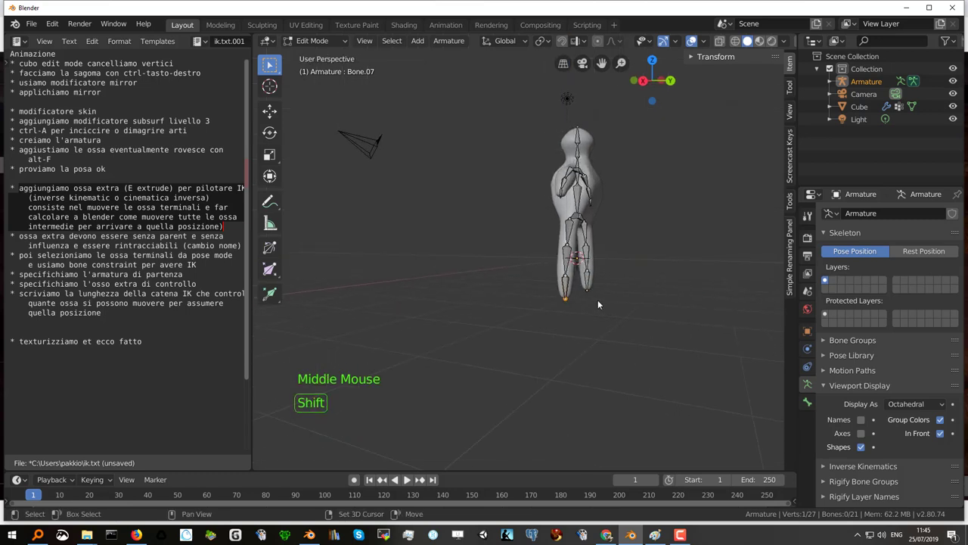
{"action": "left_click", "coordinate": [591, 293]}
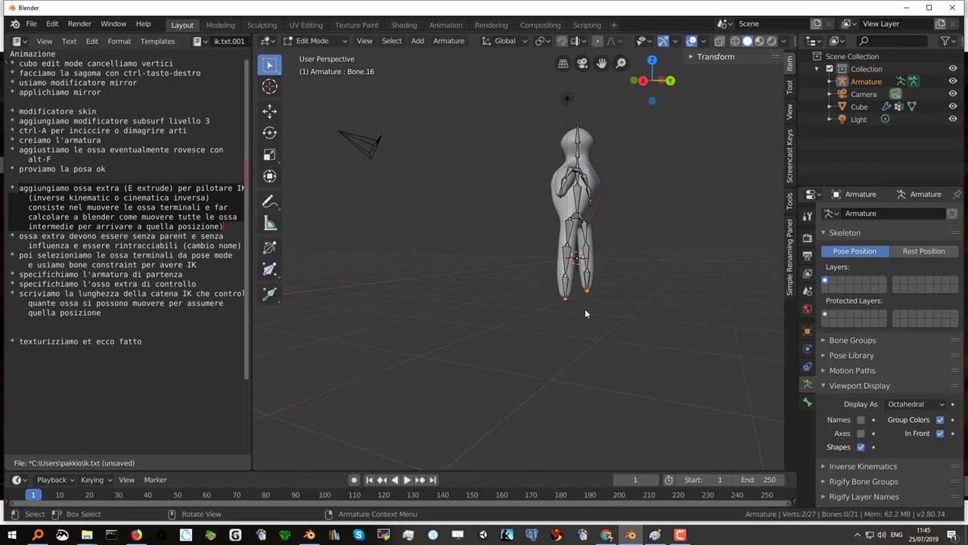
{"action": "key", "text": "e"}
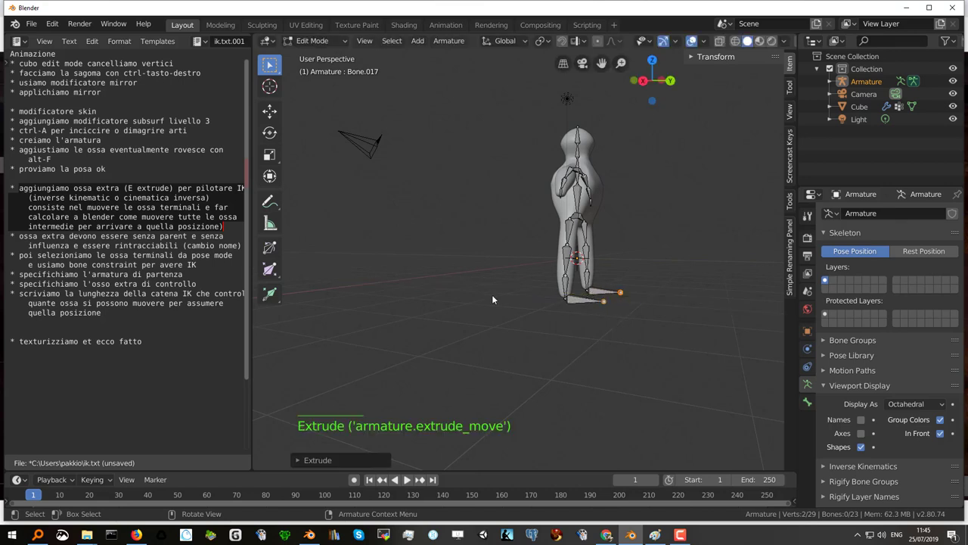
{"action": "left_click", "coordinate": [601, 295]}
{"action": "left_click", "coordinate": [26, 241]}
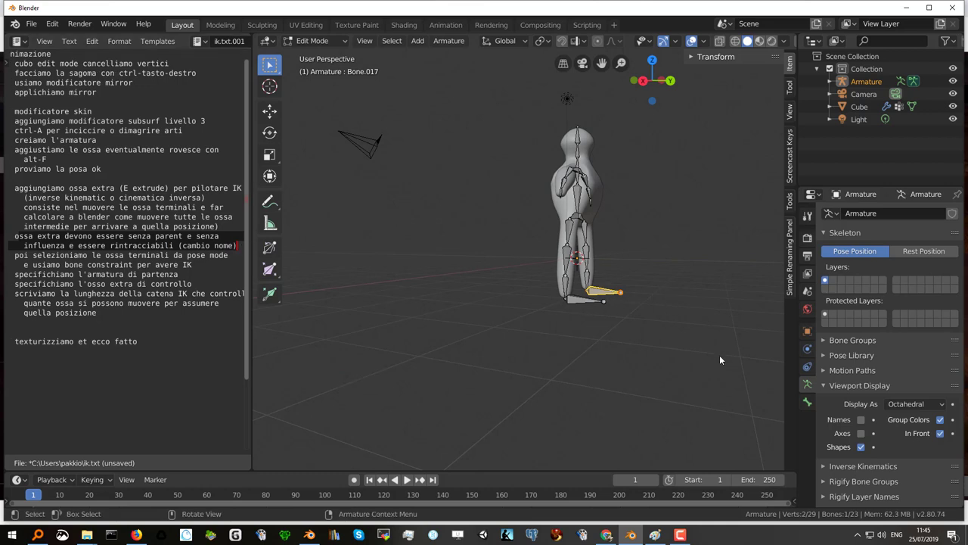
{"action": "left_click", "coordinate": [810, 400]}
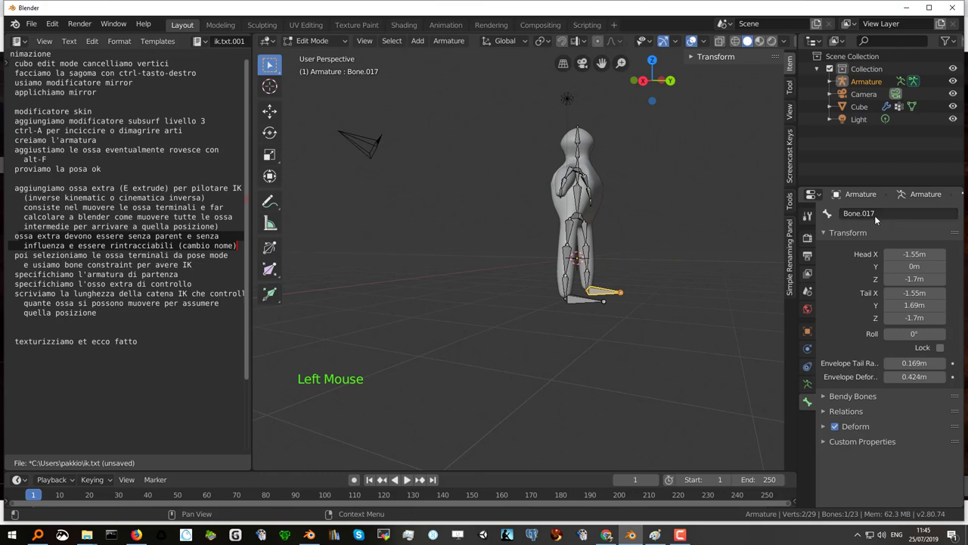
- Rename Bone.017 to ik1 and clear its parent in Bone Relations
{"action": "left_click", "coordinate": [878, 217]}
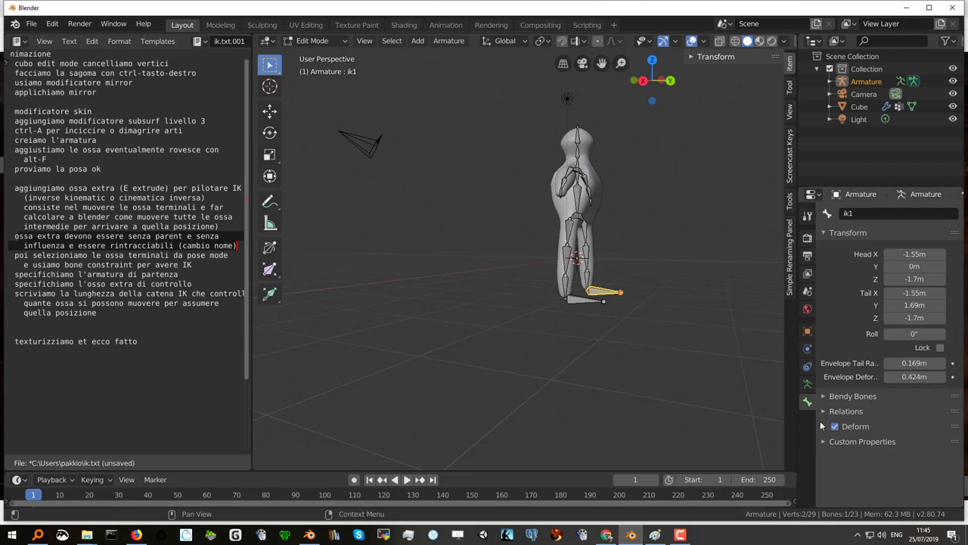
{"action": "left_click", "coordinate": [823, 413]}
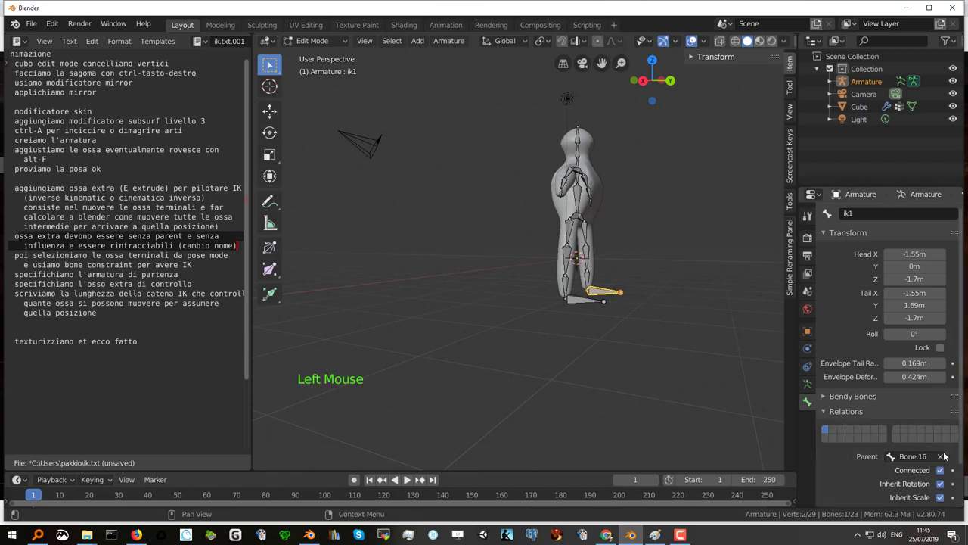
{"action": "left_click", "coordinate": [941, 457]}
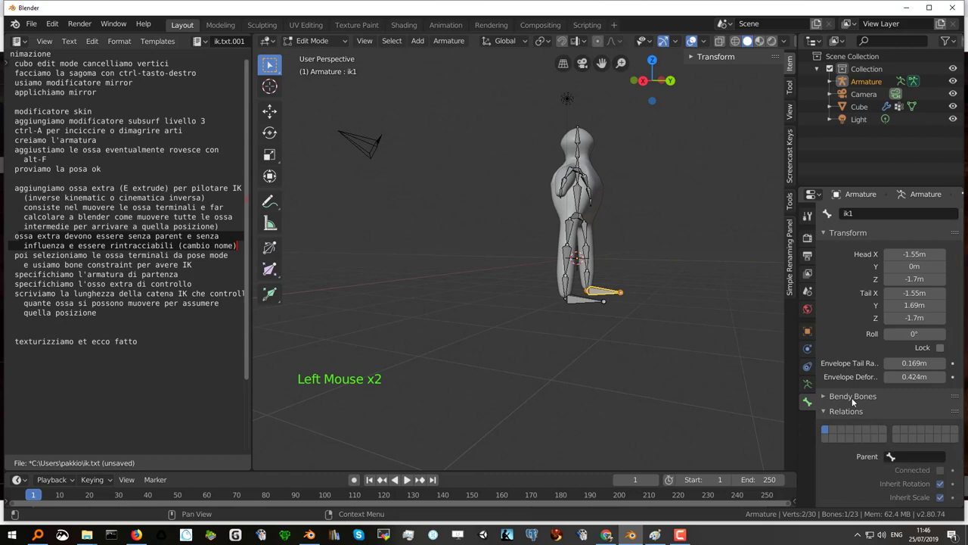
{"action": "scroll", "scroll_direction": "down", "scroll_amount": 3}
{"action": "left_click", "coordinate": [840, 486]}
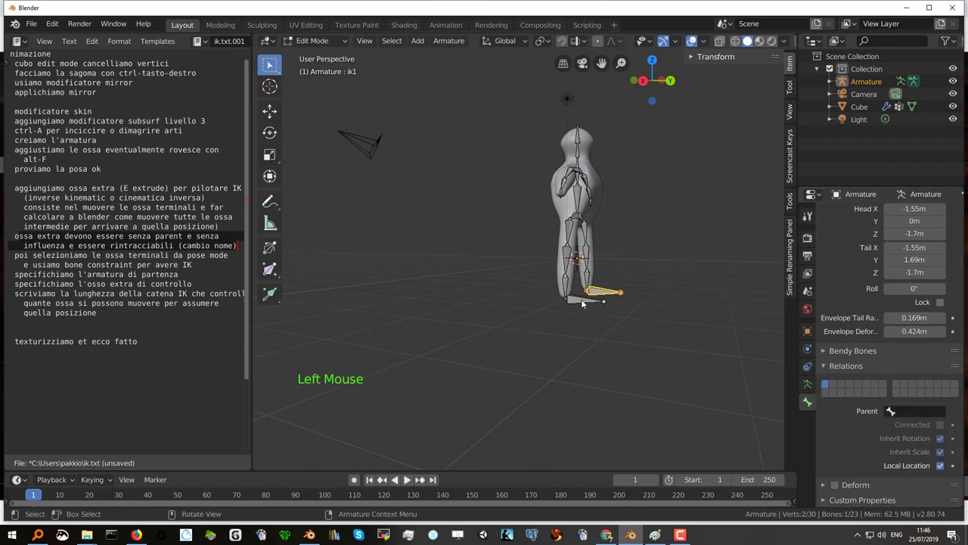
- Rename the other control bone to ik2, clear its parent and turn its deform off
{"action": "left_click", "coordinate": [585, 302]}
{"action": "scroll", "scroll_direction": "up", "scroll_amount": 3}
{"action": "left_click", "coordinate": [869, 217]}
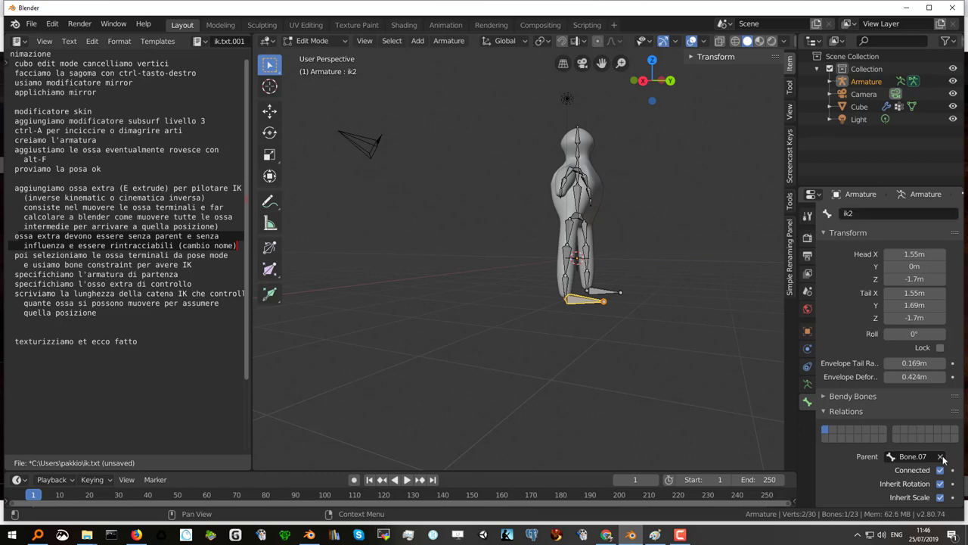
{"action": "scroll", "scroll_direction": "down", "scroll_amount": 3}
{"action": "left_click", "coordinate": [836, 489]}
{"action": "scroll", "scroll_direction": "down", "scroll_amount": 3}
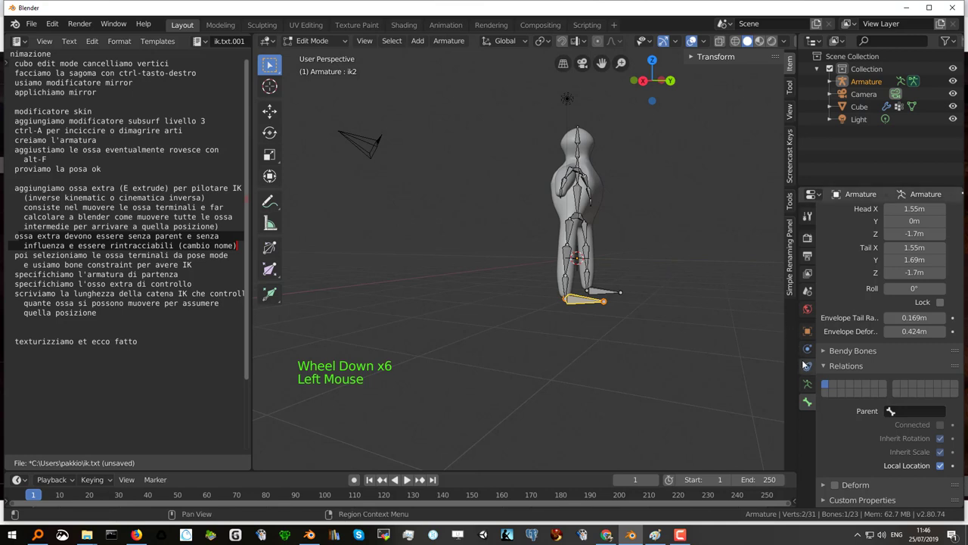
{"action": "left_click", "coordinate": [814, 386]}
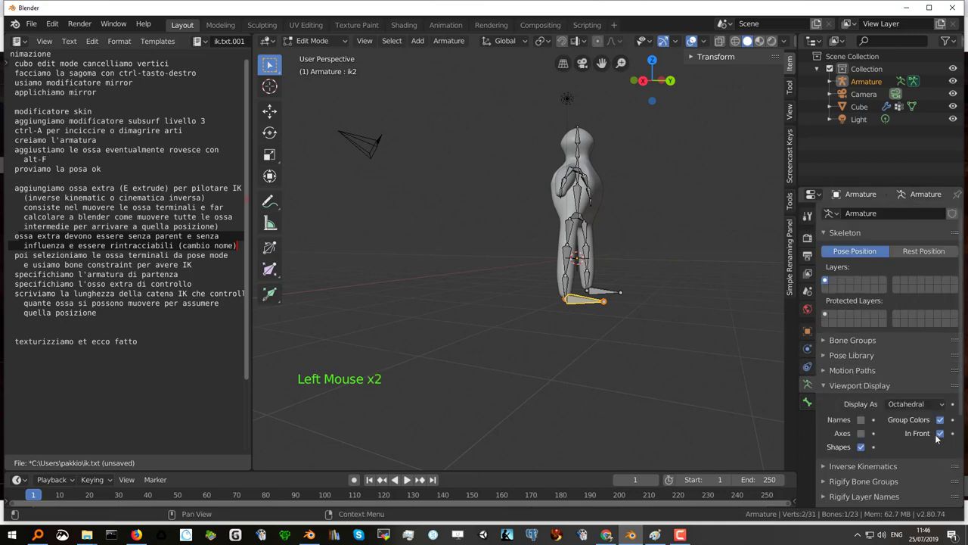
- Check the ik1 and ik2 bones with names shown, bullet the notes and switch the armature to Pose Mode
{"action": "middle_click", "coordinate": [685, 324]}
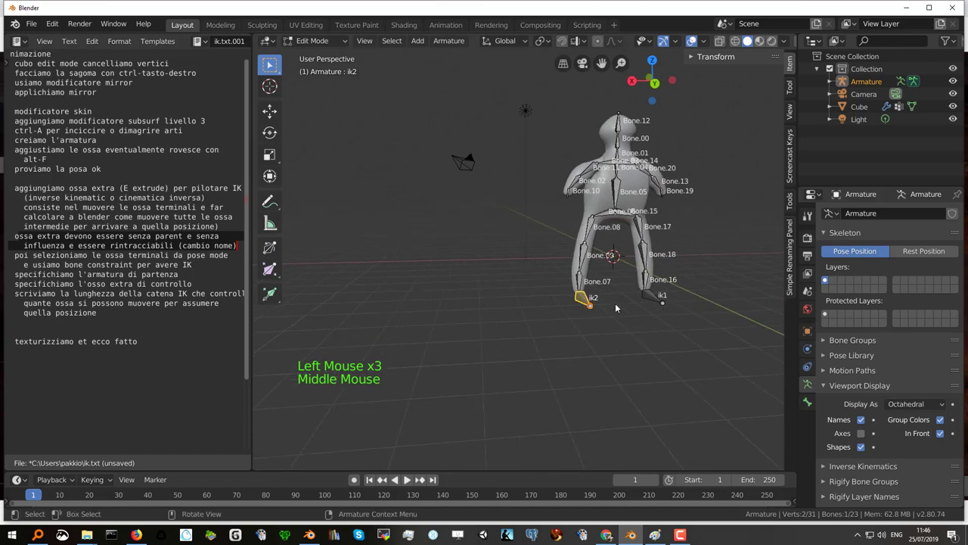
{"action": "left_click", "coordinate": [655, 297]}
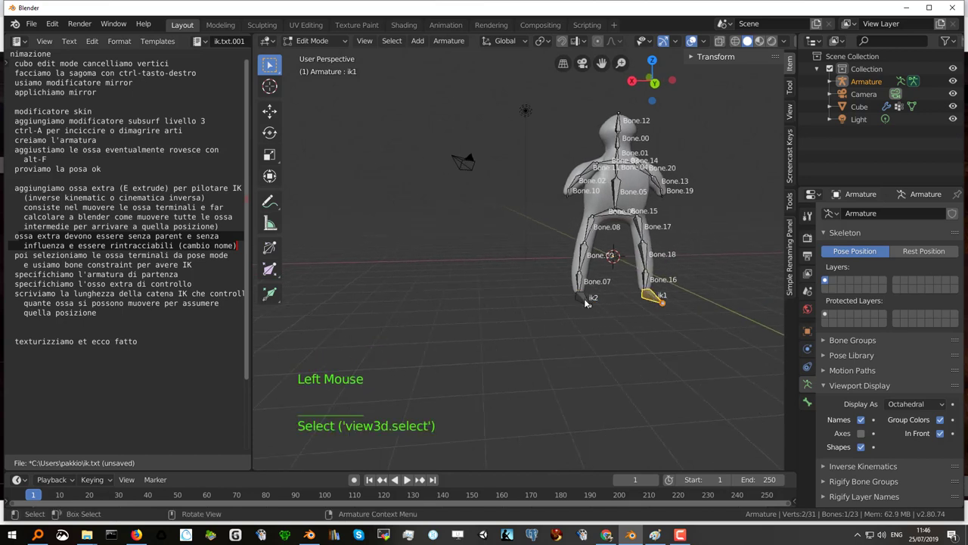
{"action": "left_click", "coordinate": [588, 303]}
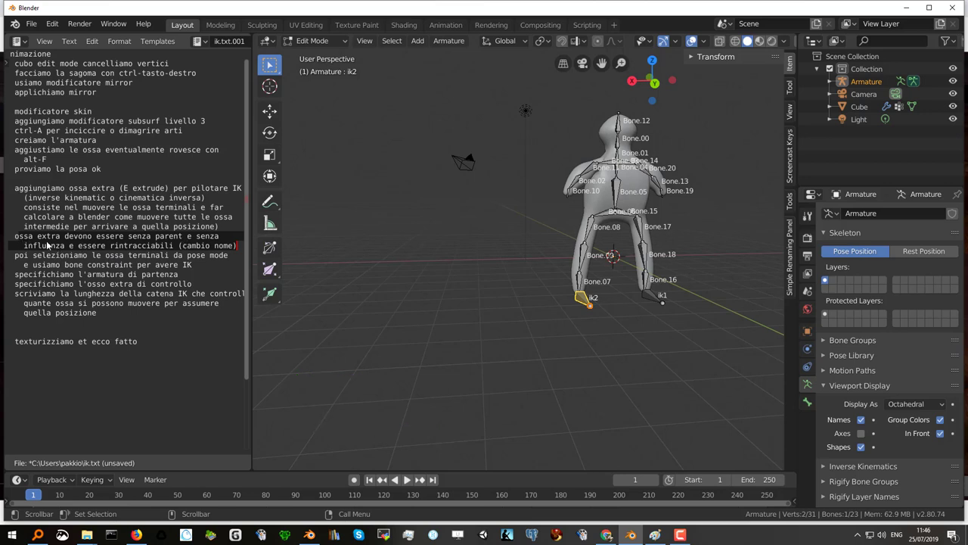
{"action": "left_click", "coordinate": [181, 248]}
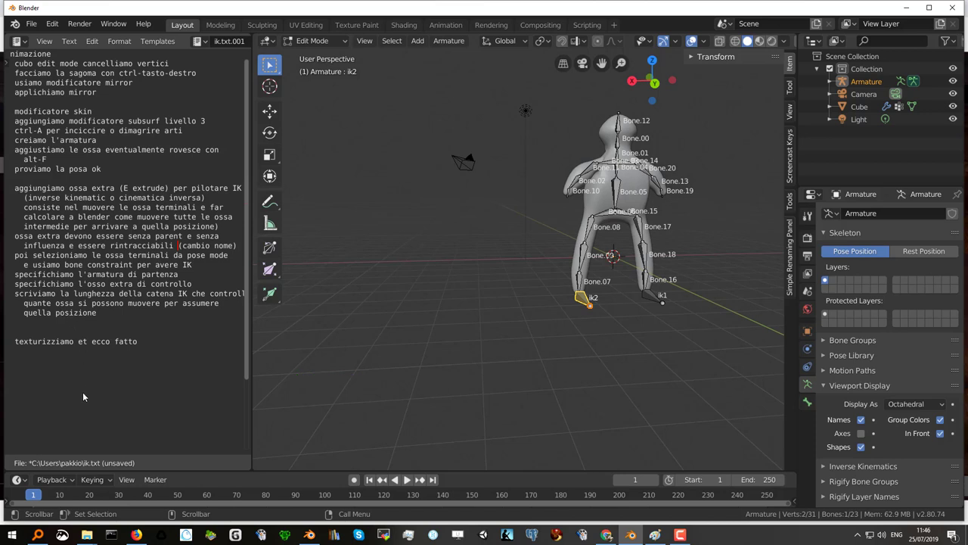
{"action": "left_click", "coordinate": [25, 420]}
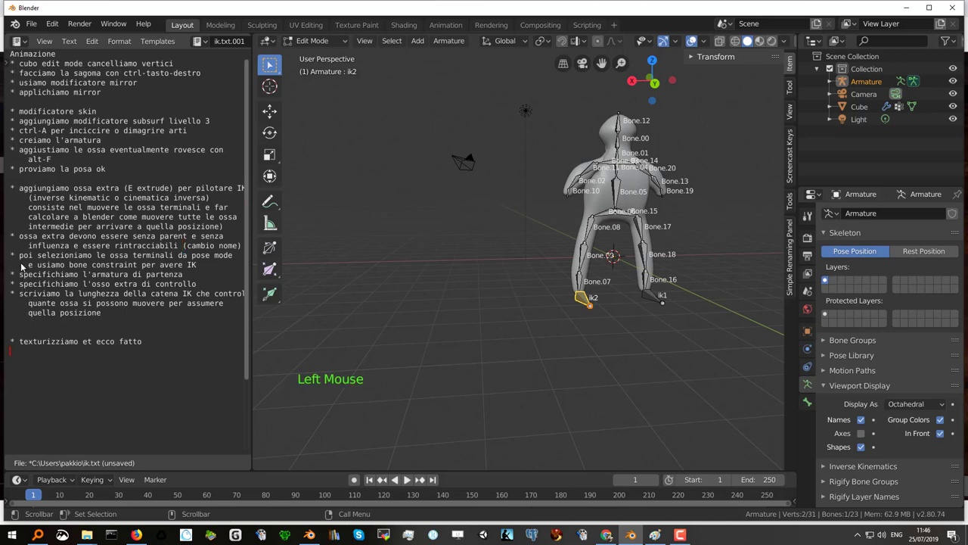
{"action": "left_click", "coordinate": [25, 255]}
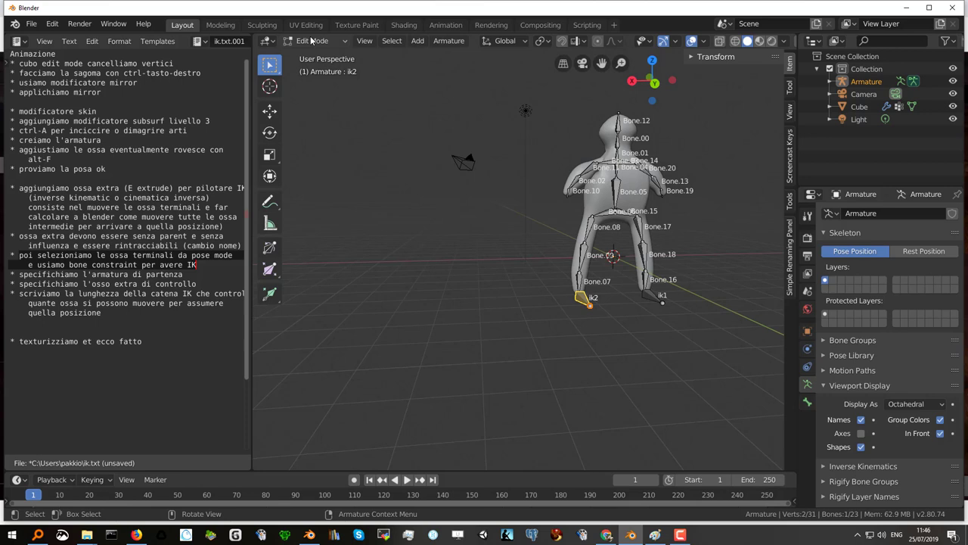
{"action": "left_click", "coordinate": [314, 40]}
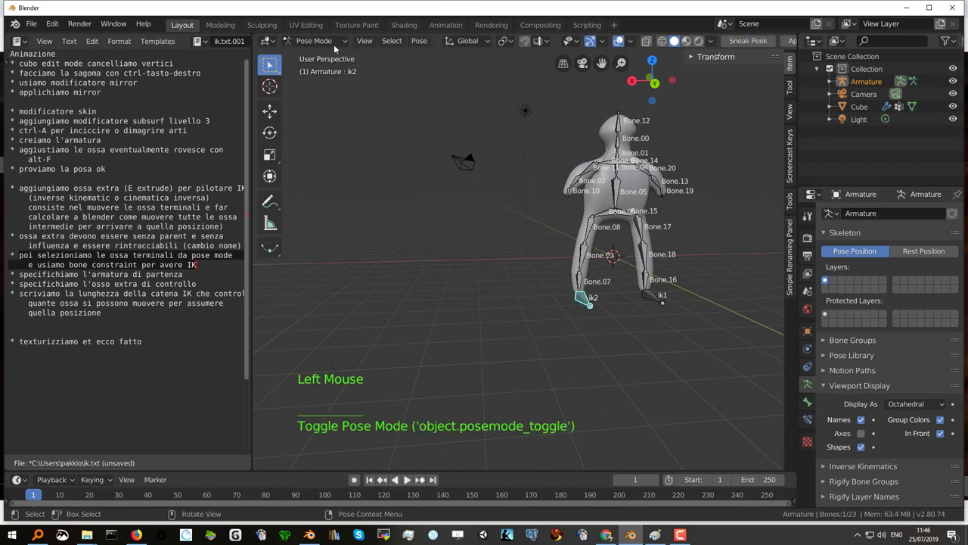
- Add an Inverse Kinematics constraint to Bone.07 targeting the armature's ik2 bone
{"action": "left_click", "coordinate": [582, 282]}
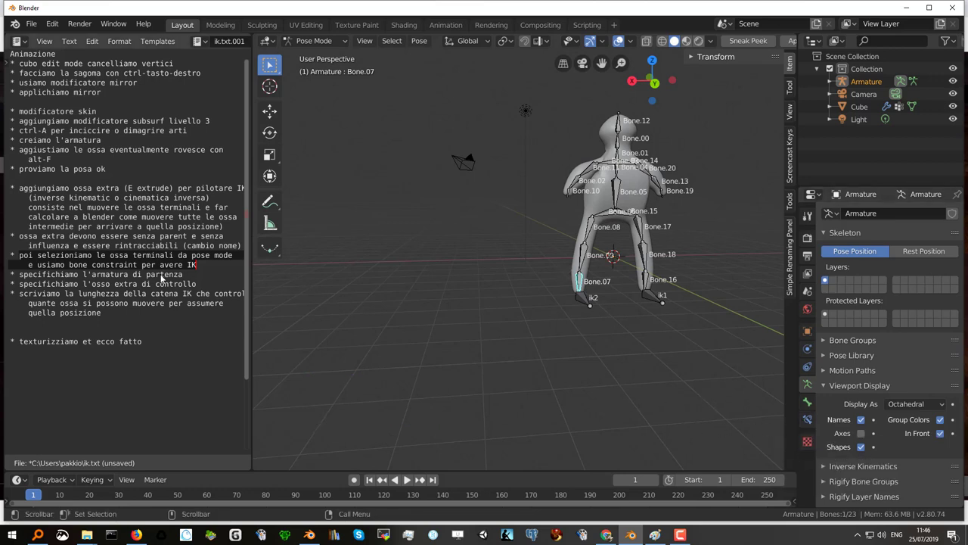
{"action": "left_click", "coordinate": [71, 271]}
{"action": "left_click", "coordinate": [72, 267]}
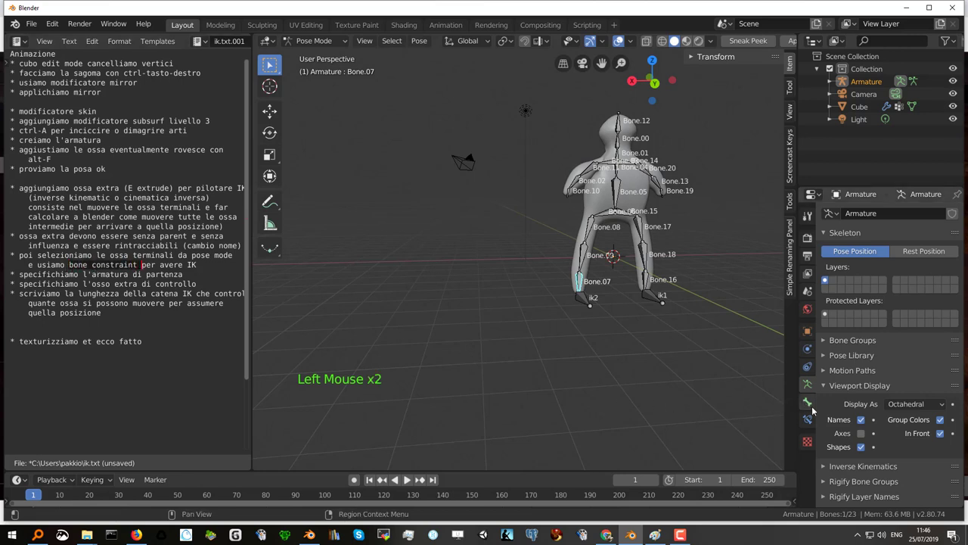
{"action": "left_click", "coordinate": [811, 425]}
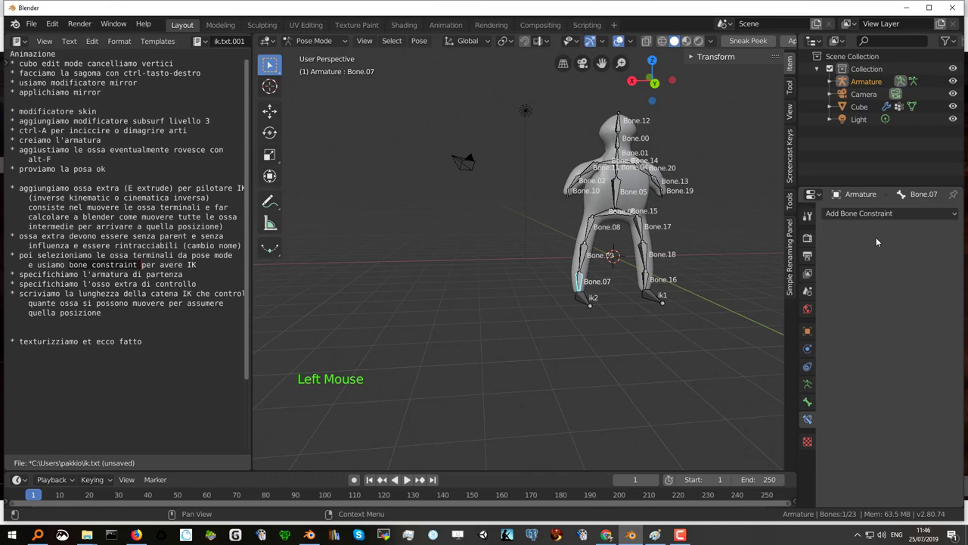
{"action": "left_click", "coordinate": [893, 220]}
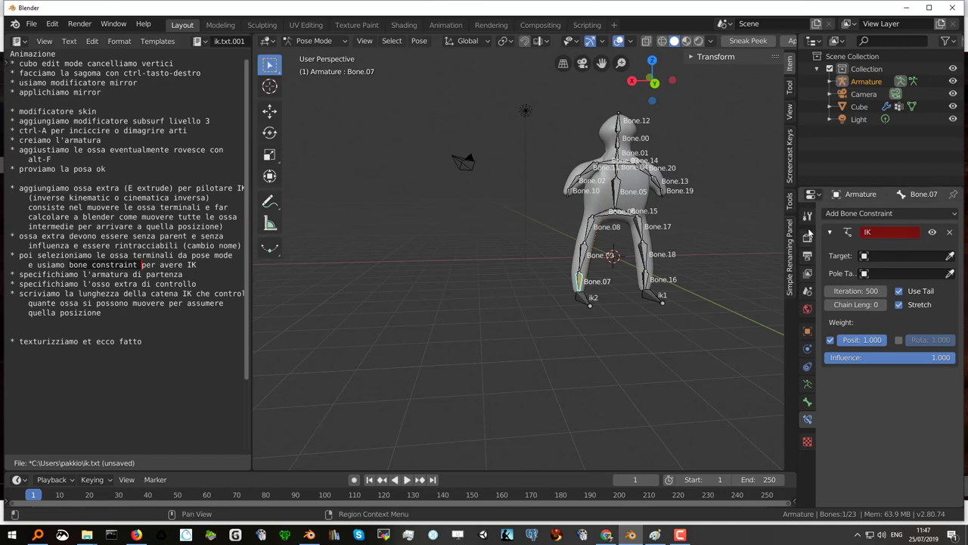
{"action": "left_click", "coordinate": [884, 261]}
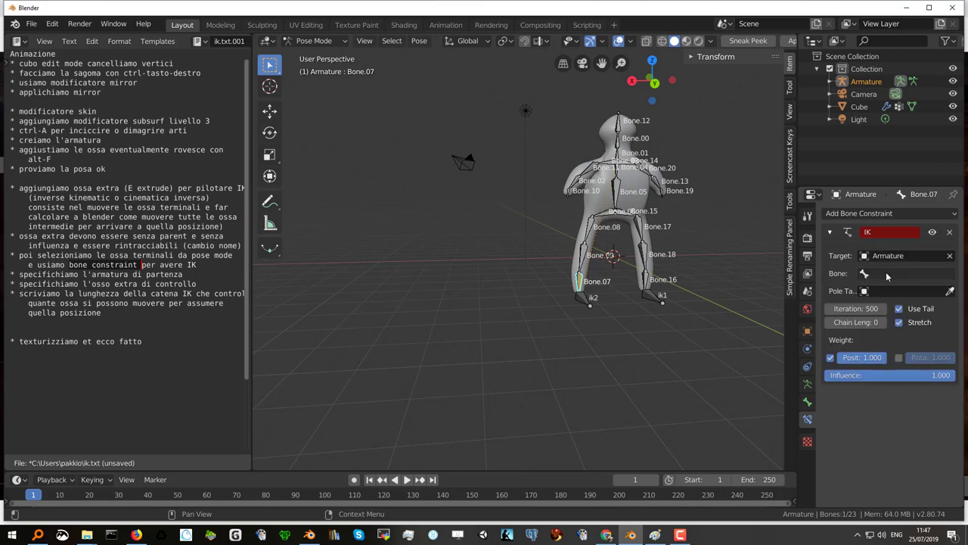
{"action": "left_click", "coordinate": [889, 277]}
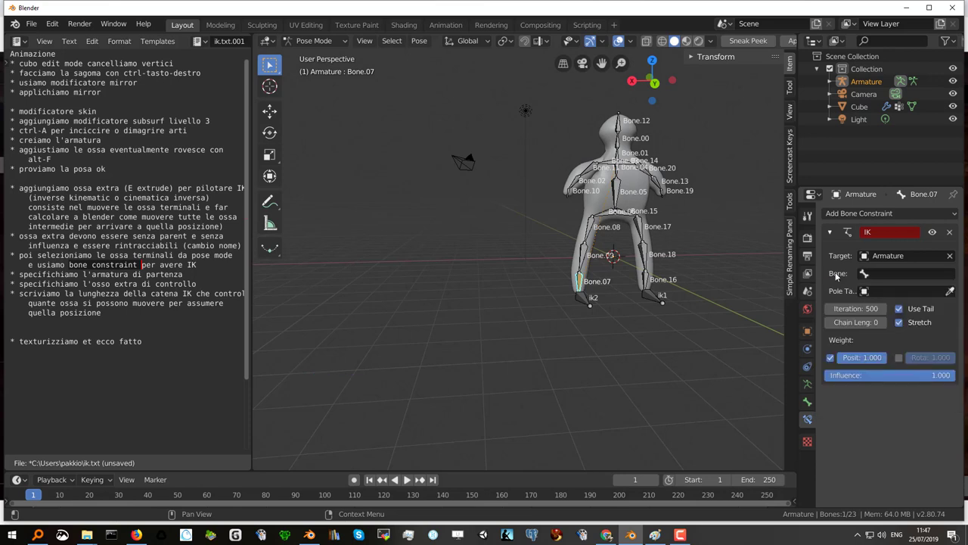
{"action": "left_click", "coordinate": [896, 279]}
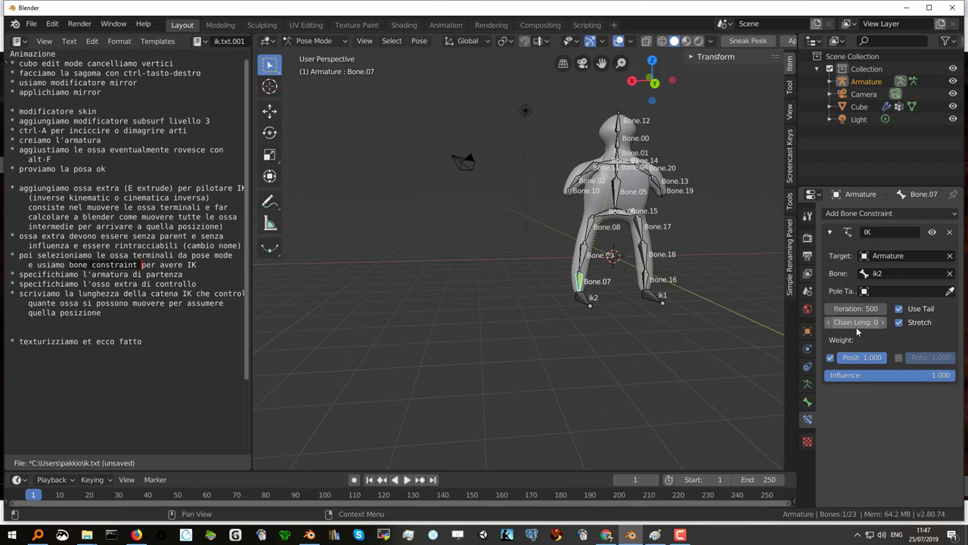
- Step Bone.07's IK chain length up bone by bone, then reset it, and view the character's back
{"action": "left_click", "coordinate": [886, 326]}
{"action": "left_click", "coordinate": [886, 326]}
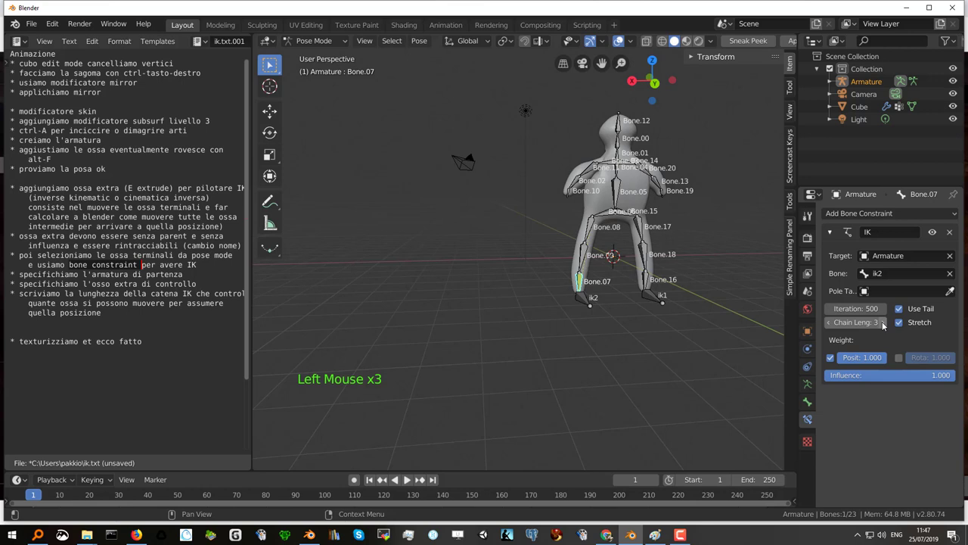
{"action": "left_click", "coordinate": [886, 326]}
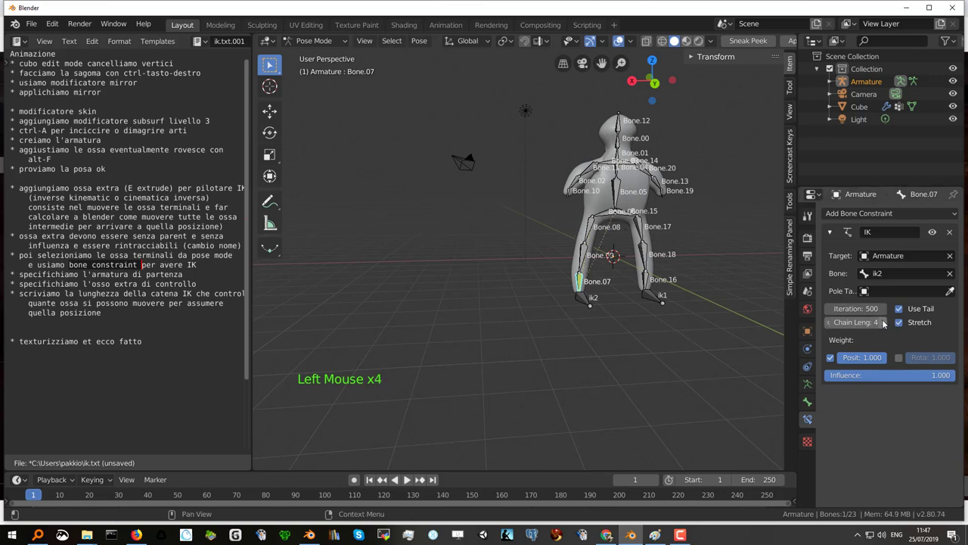
{"action": "left_click", "coordinate": [885, 323]}
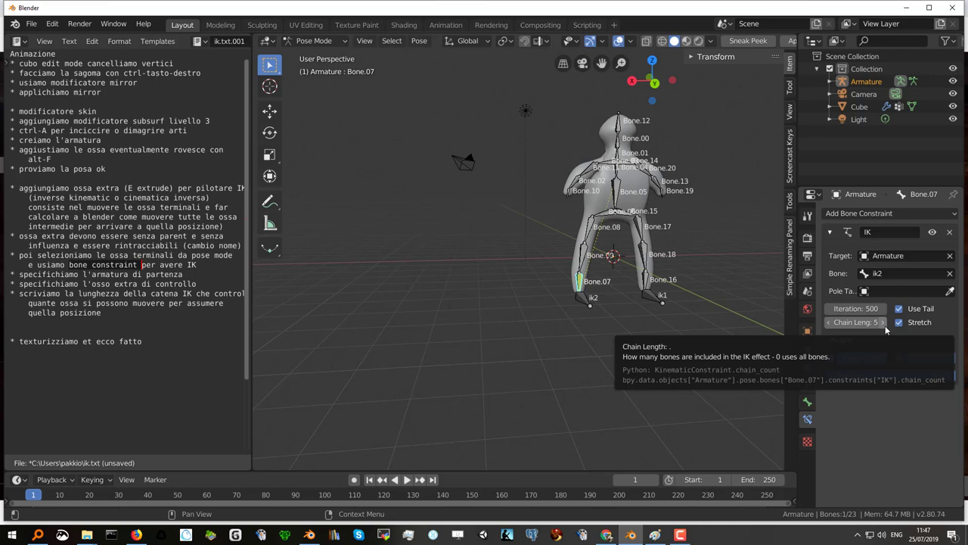
{"action": "left_click", "coordinate": [887, 327]}
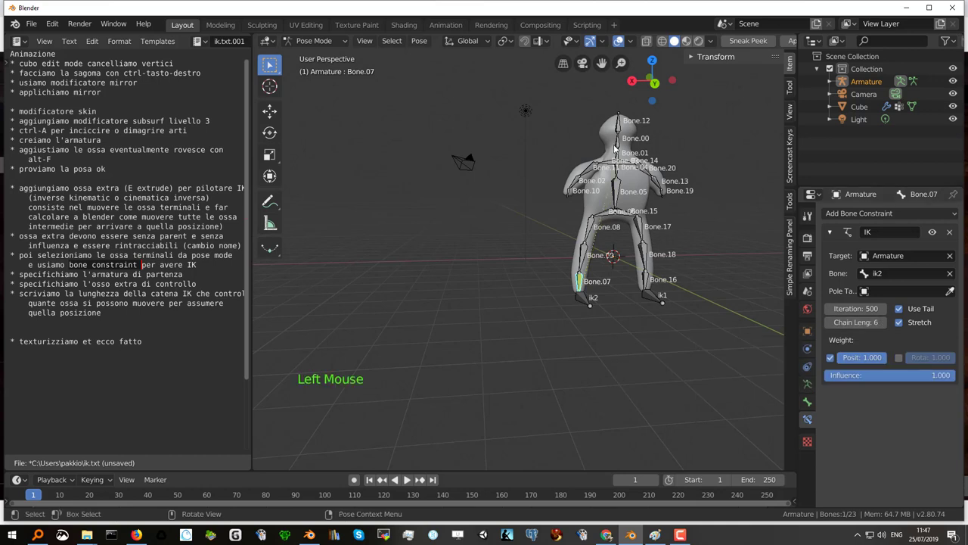
{"action": "left_click", "coordinate": [859, 326]}
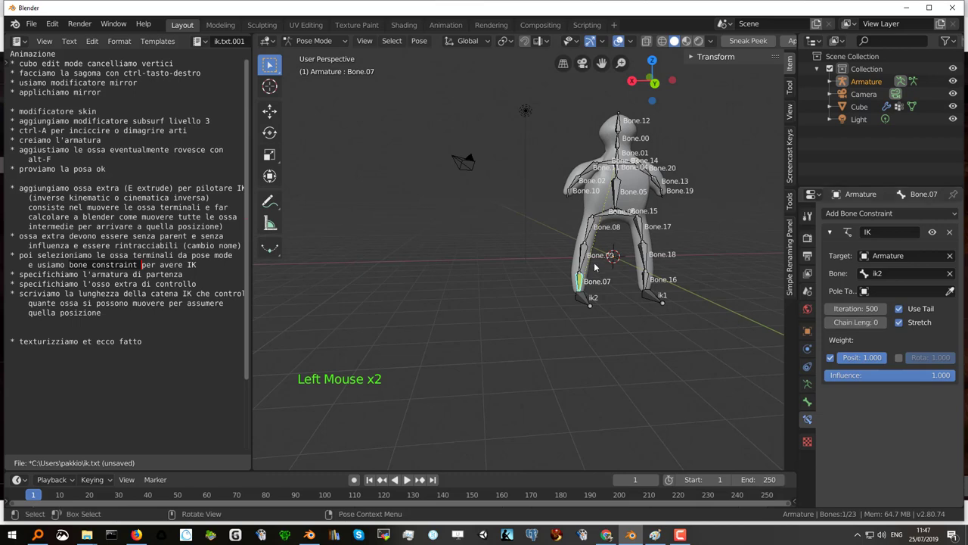
{"action": "scroll", "scroll_direction": "up", "scroll_amount": 3}
{"action": "middle_click", "coordinate": [640, 197]}
{"action": "scroll", "scroll_direction": "up", "scroll_amount": 3}
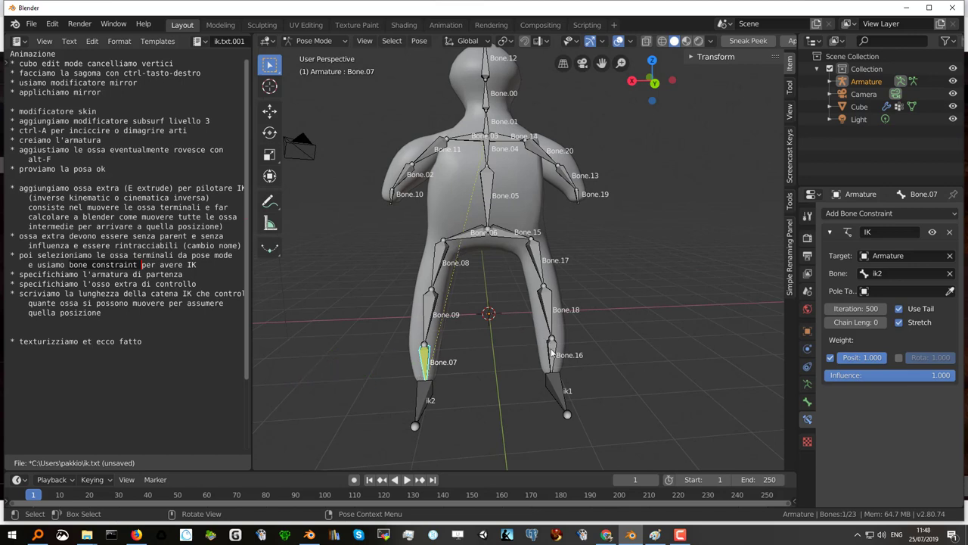
- Add an IK constraint to Bone.16 with chain length 5, targeting the armature's ik1 bone
{"action": "left_click", "coordinate": [555, 352]}
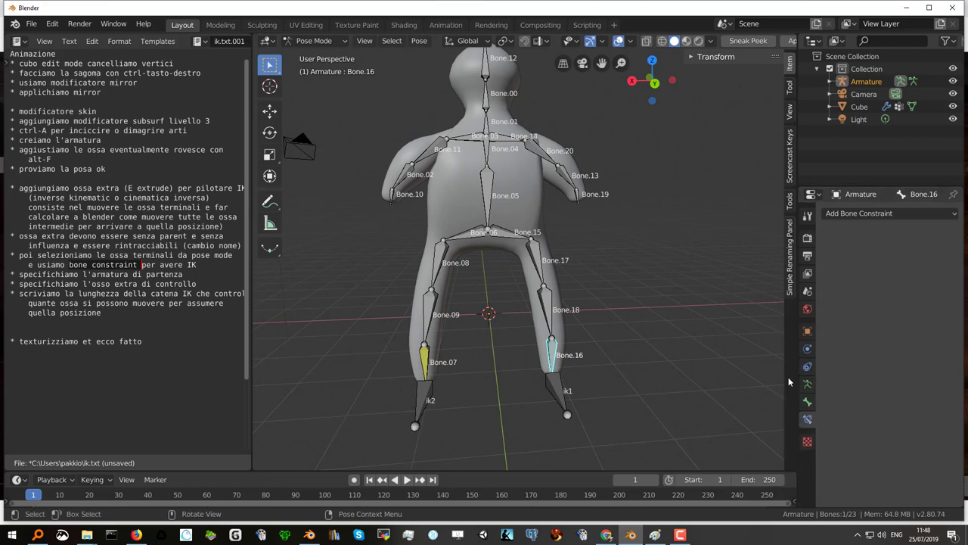
{"action": "left_click", "coordinate": [873, 213]}
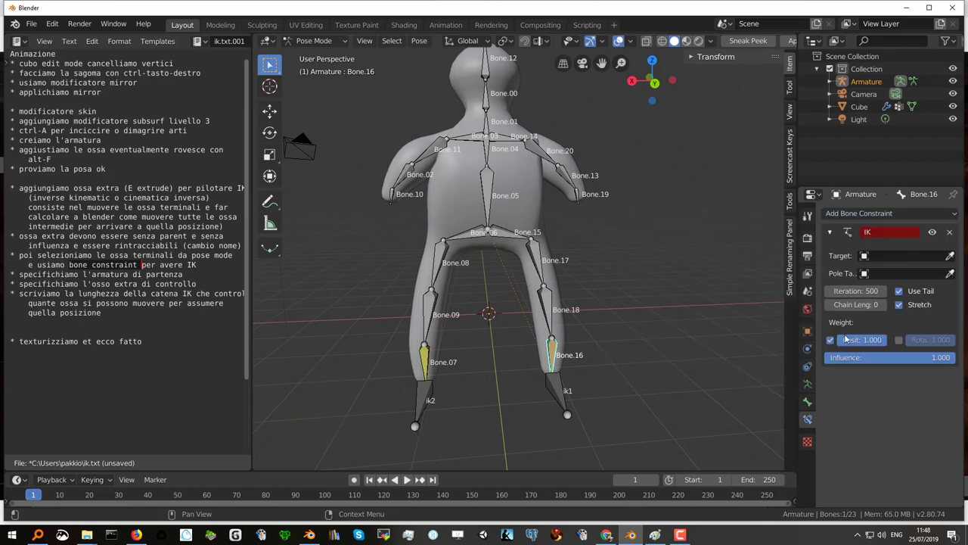
{"action": "left_click", "coordinate": [887, 309]}
{"action": "left_click", "coordinate": [888, 309]}
{"action": "left_click", "coordinate": [887, 308]}
{"action": "left_click", "coordinate": [887, 308]}
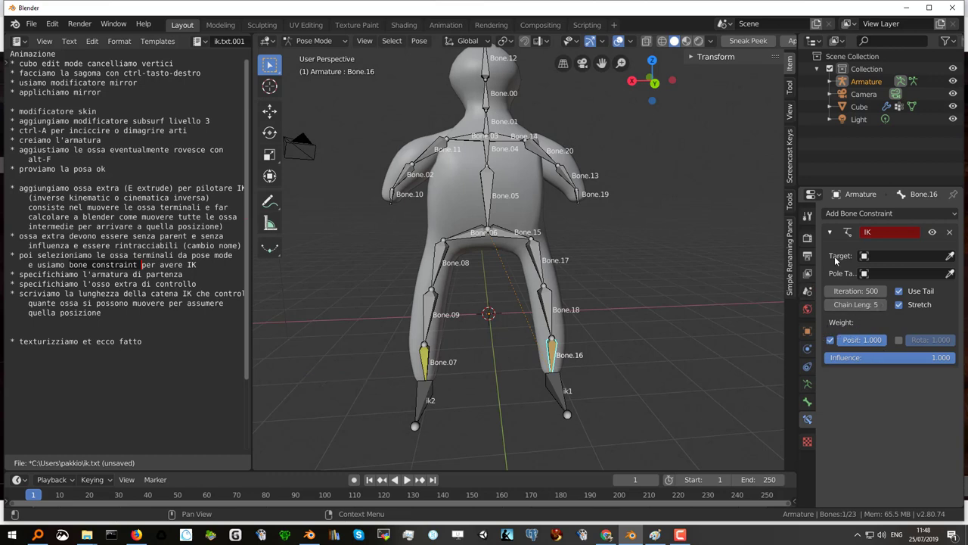
{"action": "left_click", "coordinate": [882, 261]}
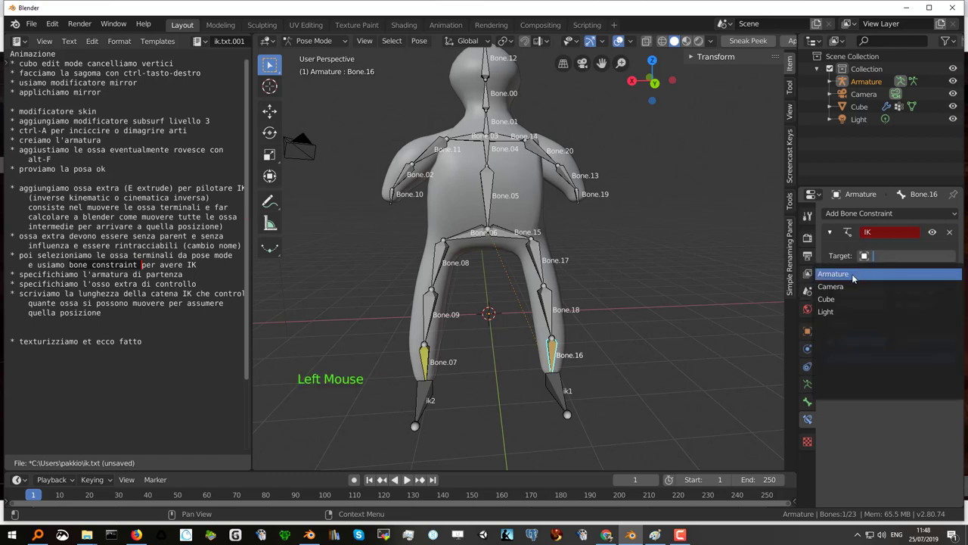
{"action": "left_click", "coordinate": [885, 275]}
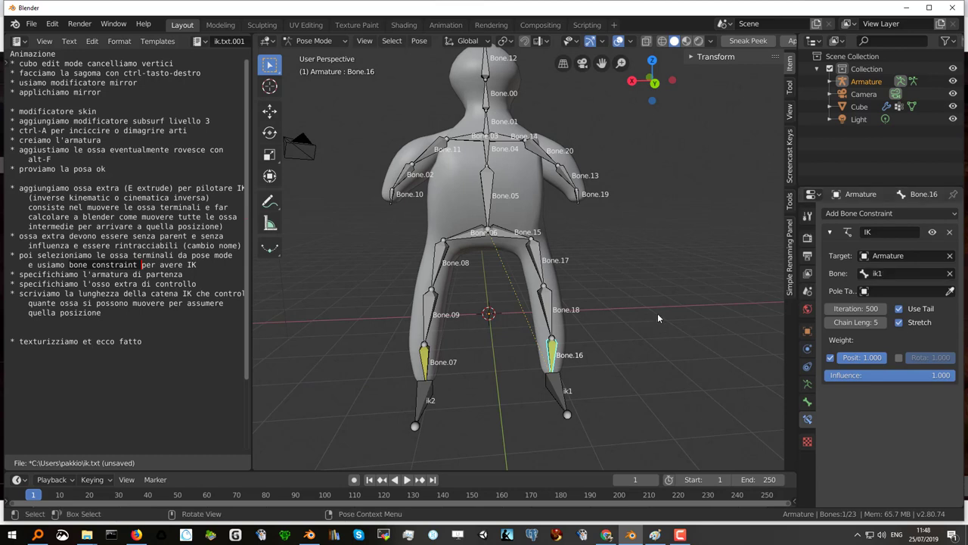
- Move through the following steps in the notes and orbit around the character
{"action": "left_click", "coordinate": [658, 312]}
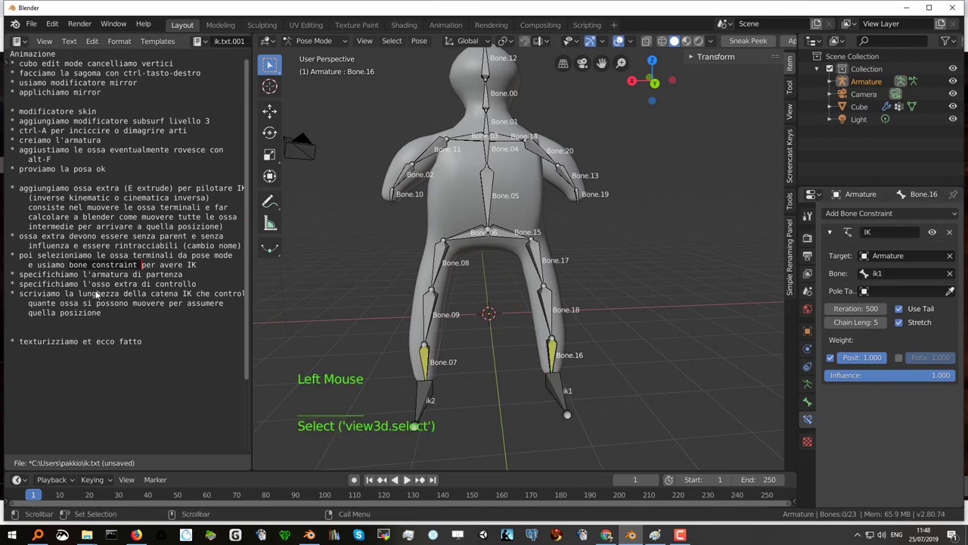
{"action": "left_click", "coordinate": [23, 276]}
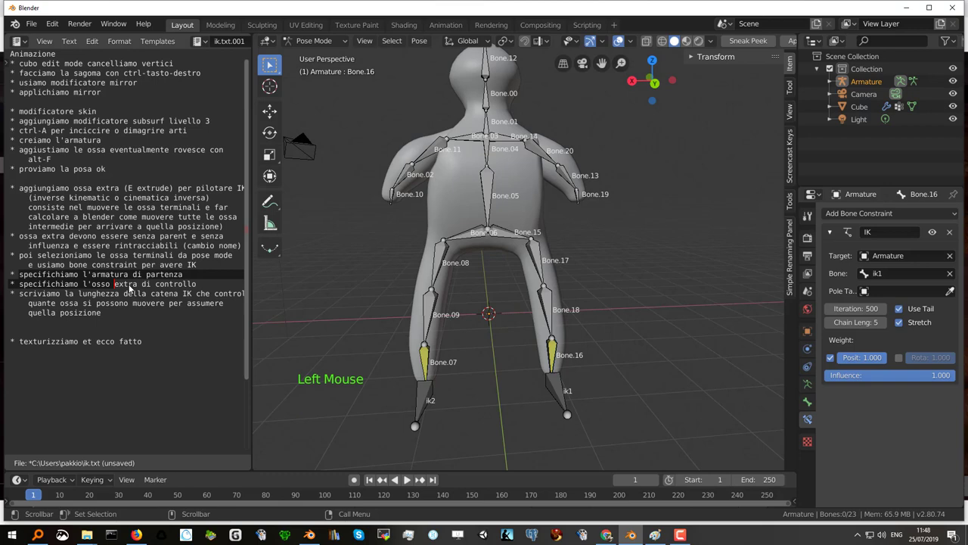
{"action": "left_click", "coordinate": [94, 299]}
{"action": "left_click", "coordinate": [61, 317]}
{"action": "scroll", "scroll_direction": "down", "scroll_amount": 3}
{"action": "scroll", "scroll_direction": "up", "scroll_amount": 3}
{"action": "scroll", "scroll_direction": "down", "scroll_amount": 3}
{"action": "middle_click", "coordinate": [471, 315]}
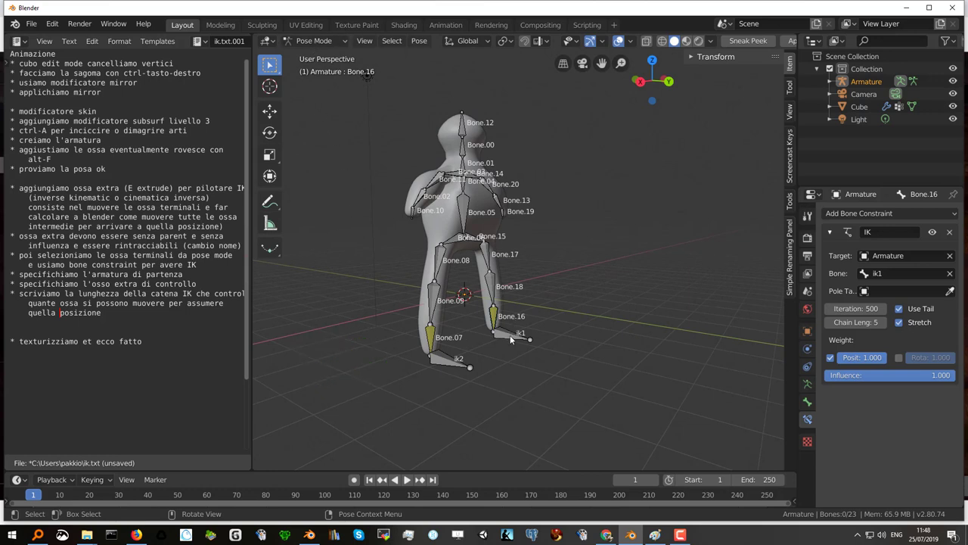
- Grab ik1 with G to test the IK leg chain, cancel, and put the armature into Edit Mode
{"action": "left_click", "coordinate": [514, 338]}
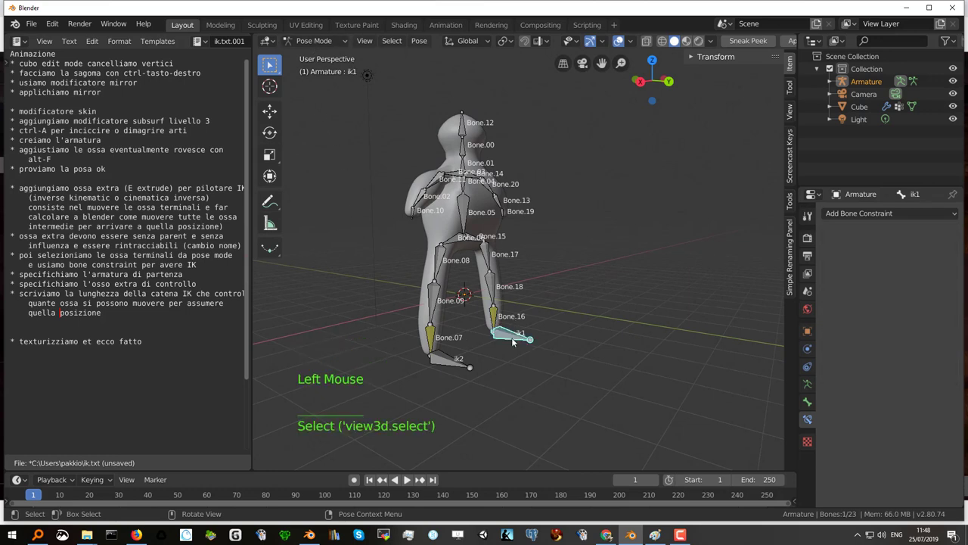
{"action": "key", "text": "g"}
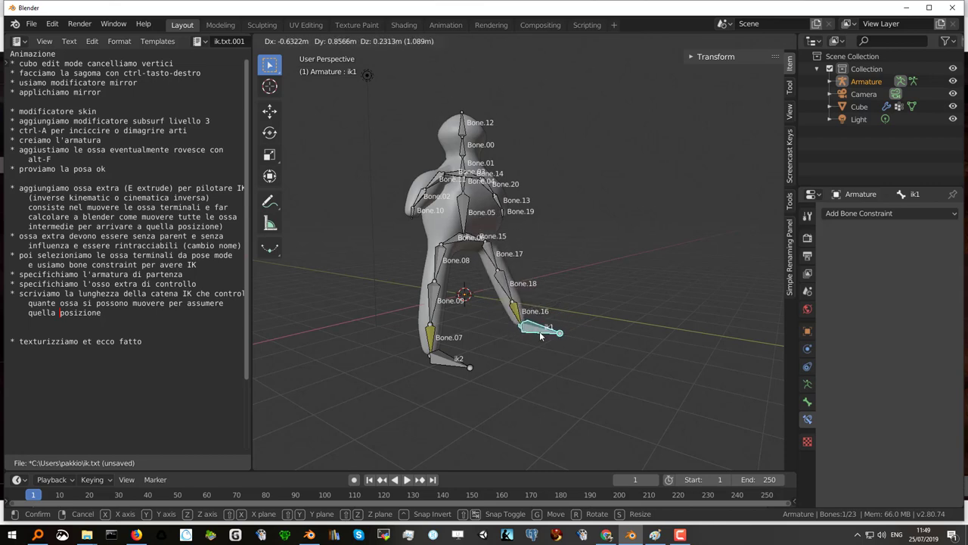
{"action": "middle_click", "coordinate": [517, 249]}
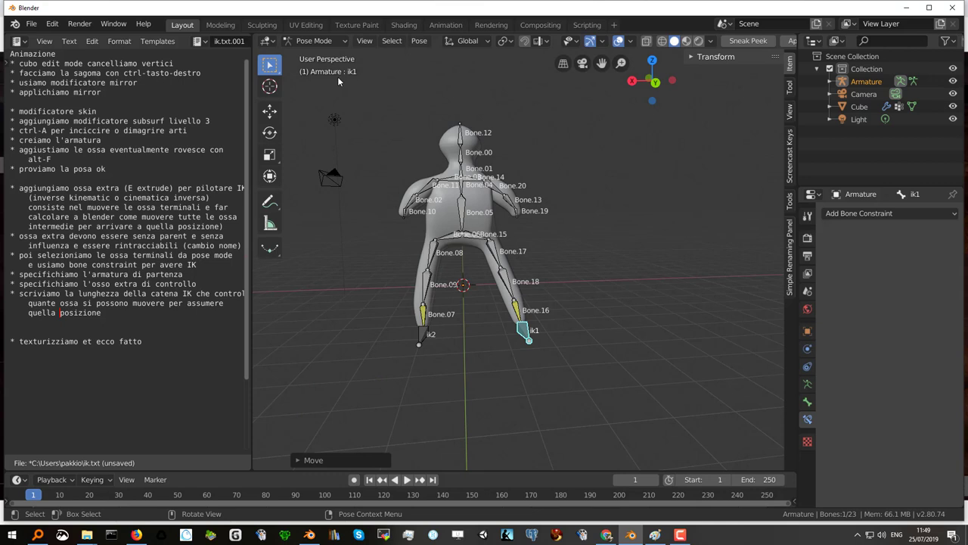
{"action": "left_click", "coordinate": [313, 40]}
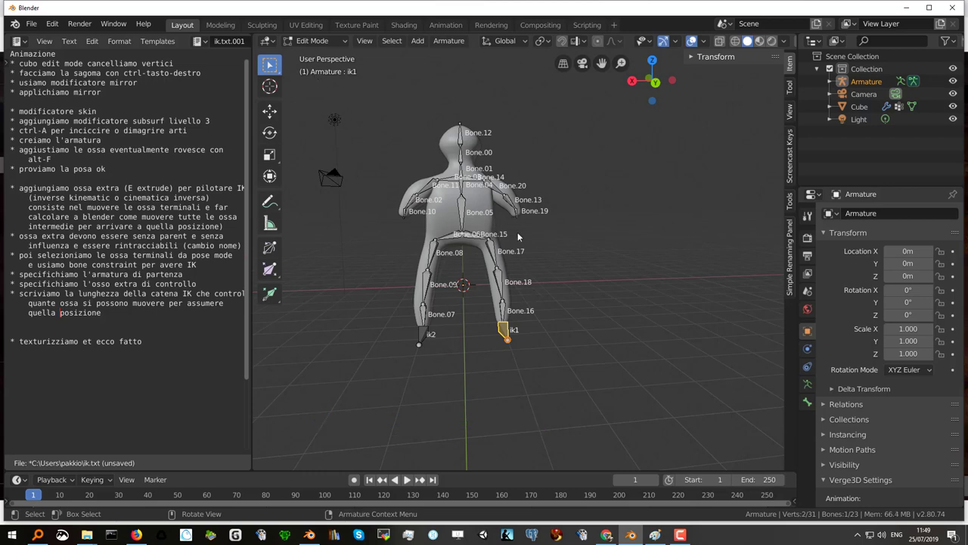
- Extrude new control bones from both hand tips, working from the side view
{"action": "scroll", "scroll_direction": "up", "scroll_amount": 3}
{"action": "left_click", "coordinate": [518, 205]}
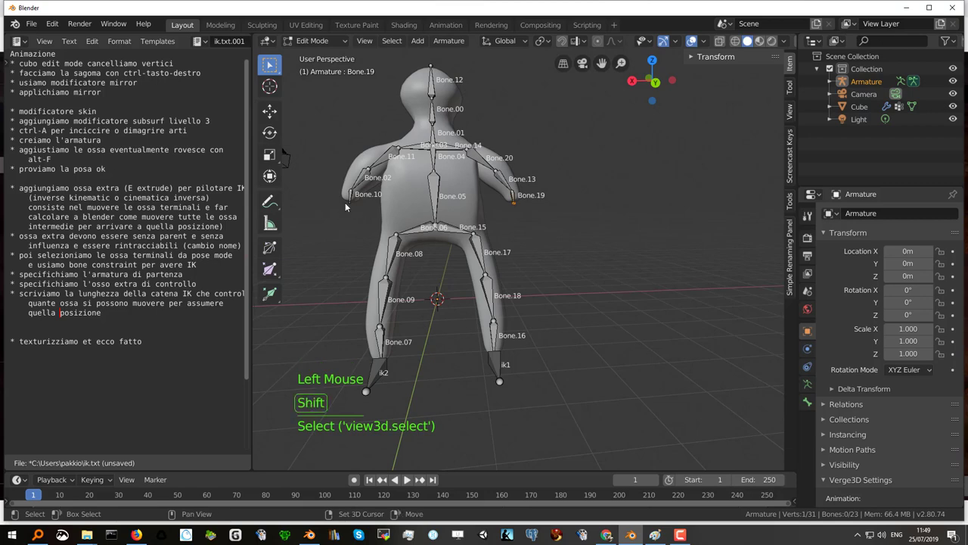
{"action": "left_click", "coordinate": [353, 205]}
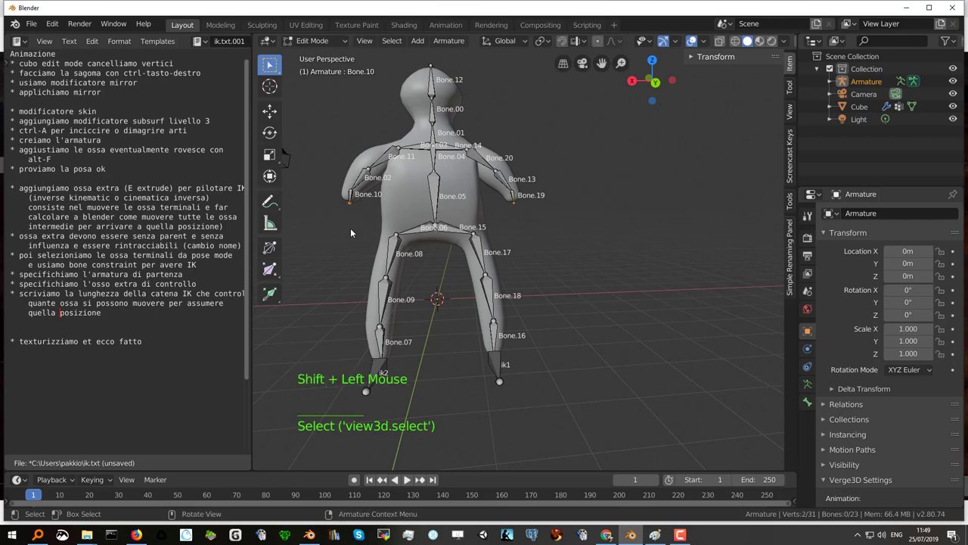
{"action": "key", "text": "KP_3"}
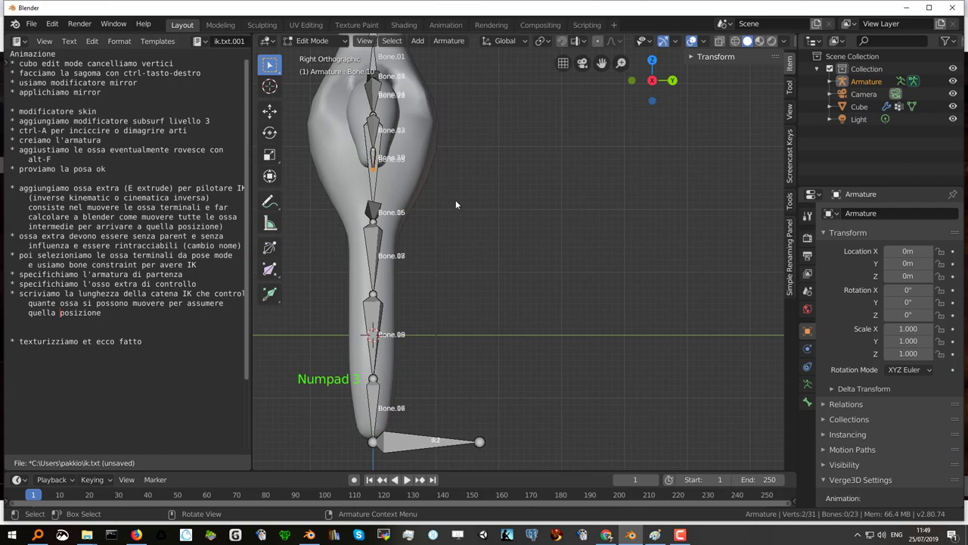
{"action": "key", "text": "e"}
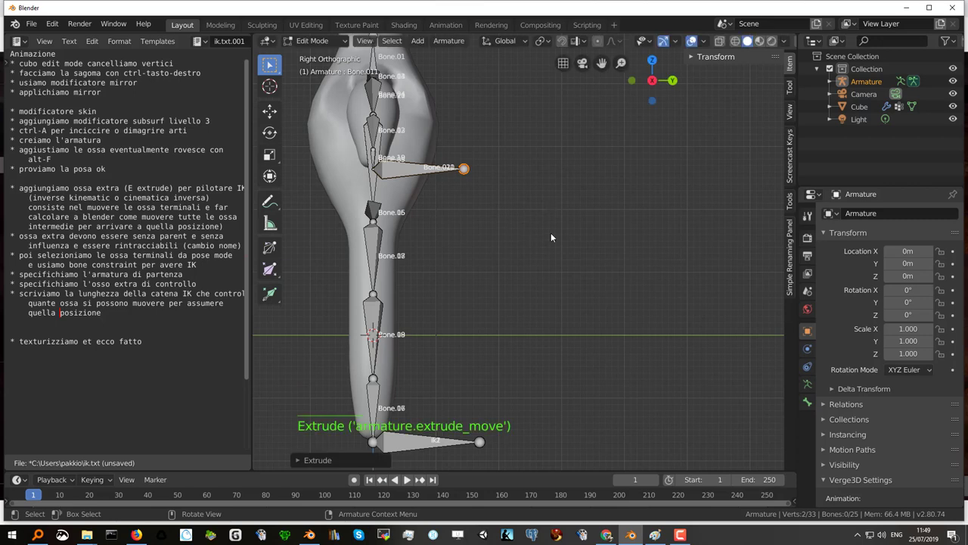
- Extrude a new control bone from the top of the head bone, reaching 26 bones
{"action": "middle_click", "coordinate": [513, 163]}
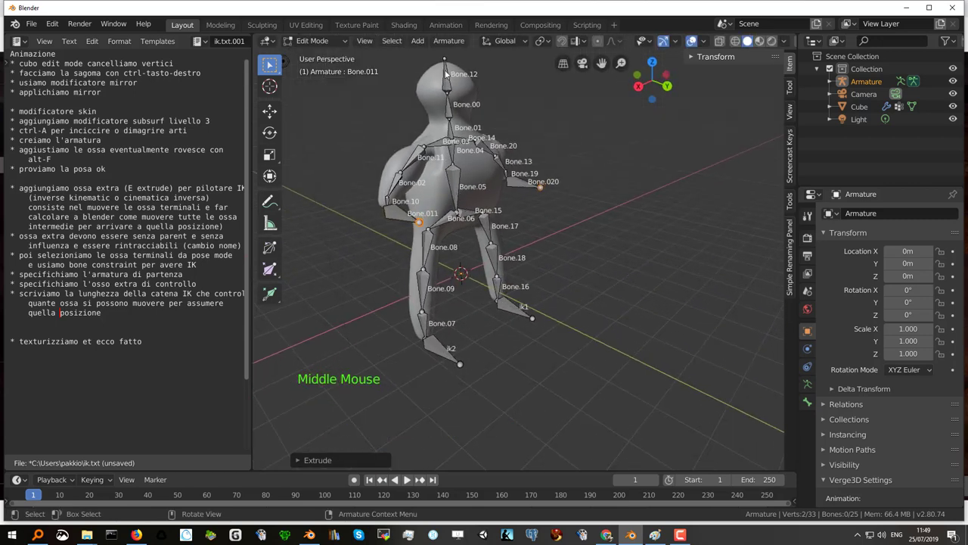
{"action": "left_click", "coordinate": [449, 60]}
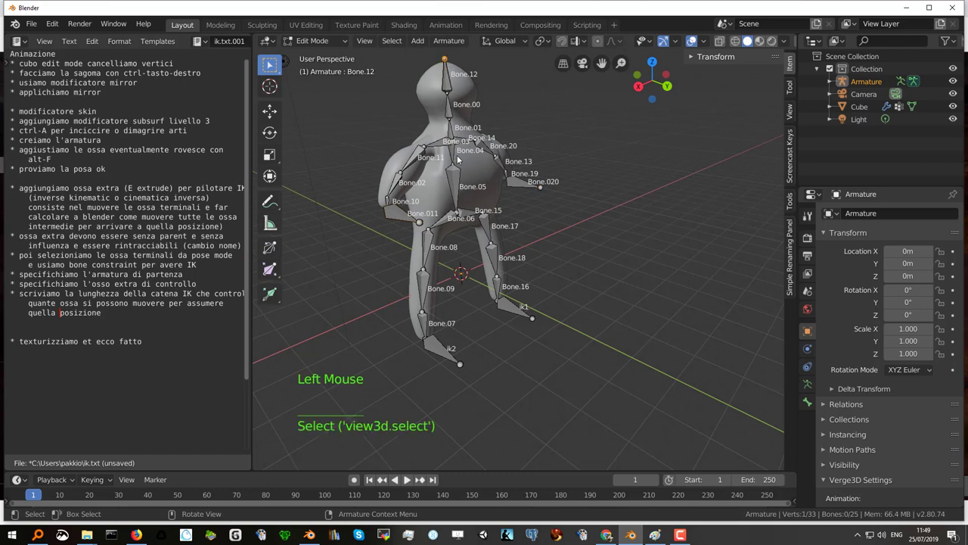
{"action": "key", "text": "e"}
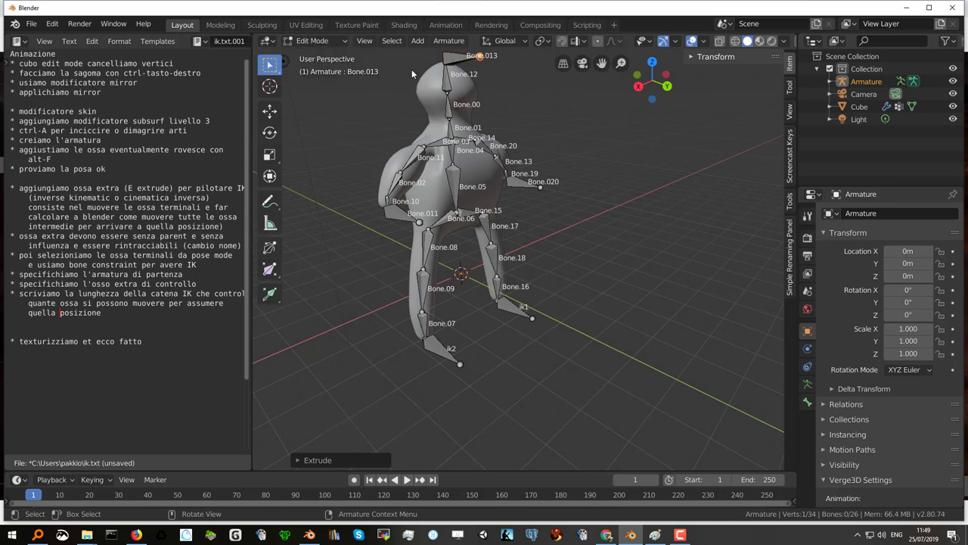
- Name the new head control bone ik testa and clear its parent in Bone properties
{"action": "left_click", "coordinate": [462, 59]}
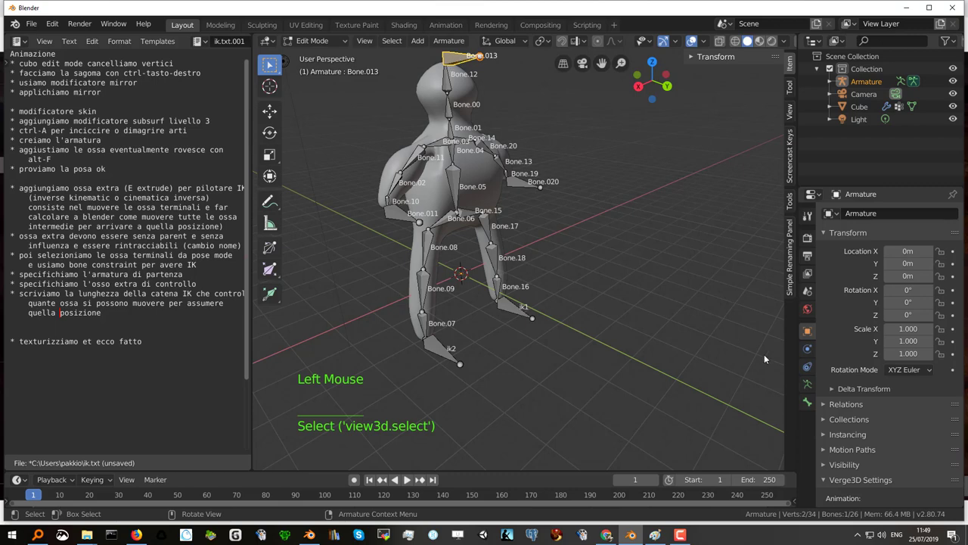
{"action": "left_click", "coordinate": [812, 403]}
{"action": "scroll", "scroll_direction": "up", "scroll_amount": 3}
{"action": "left_click", "coordinate": [882, 214]}
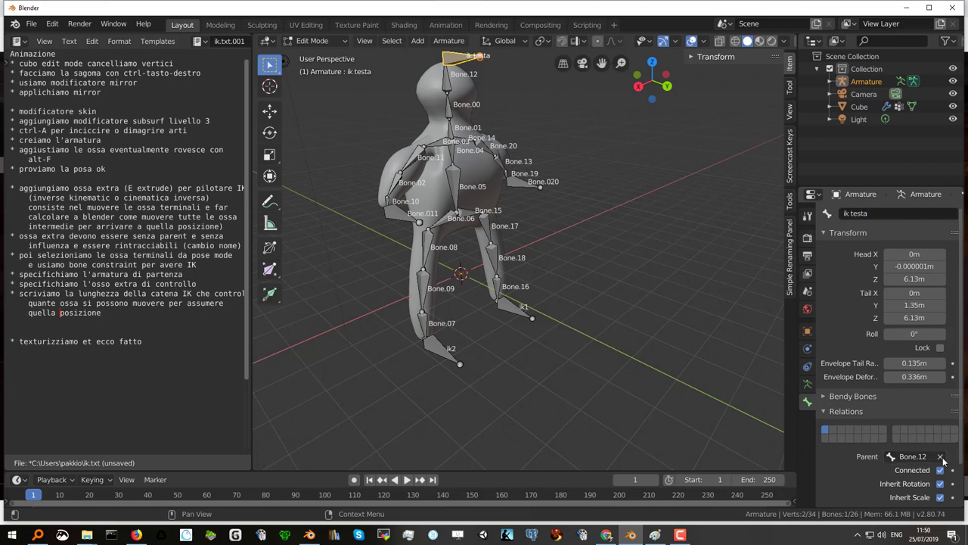
{"action": "left_click", "coordinate": [966, 430]}
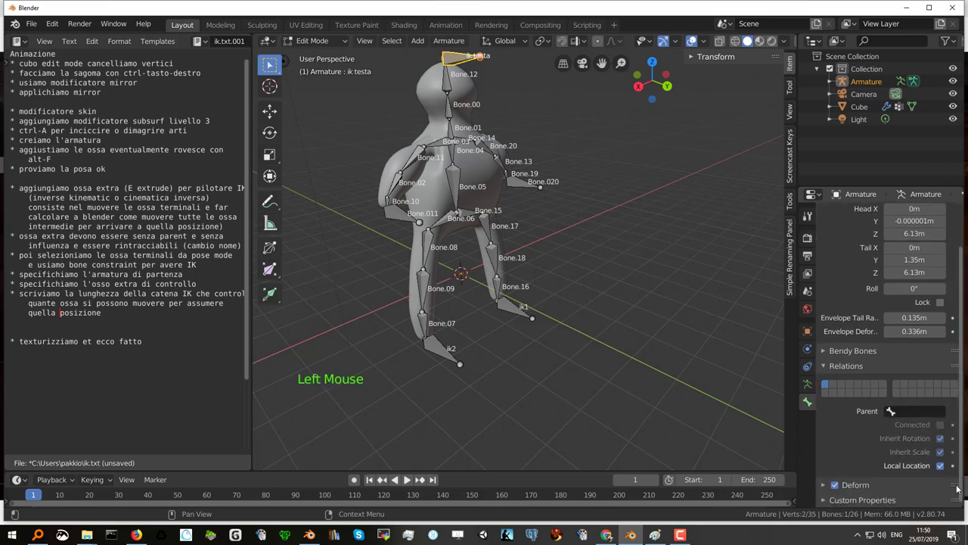
{"action": "left_click", "coordinate": [837, 486]}
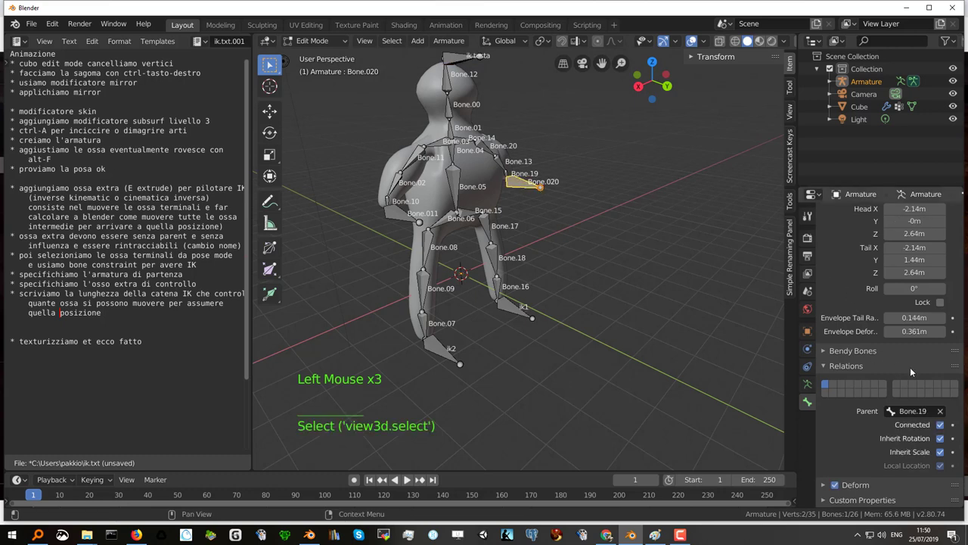
- Name one extra hand bone ik mano sx and clear its parent
{"action": "left_click", "coordinate": [966, 370]}
{"action": "left_click", "coordinate": [880, 217]}
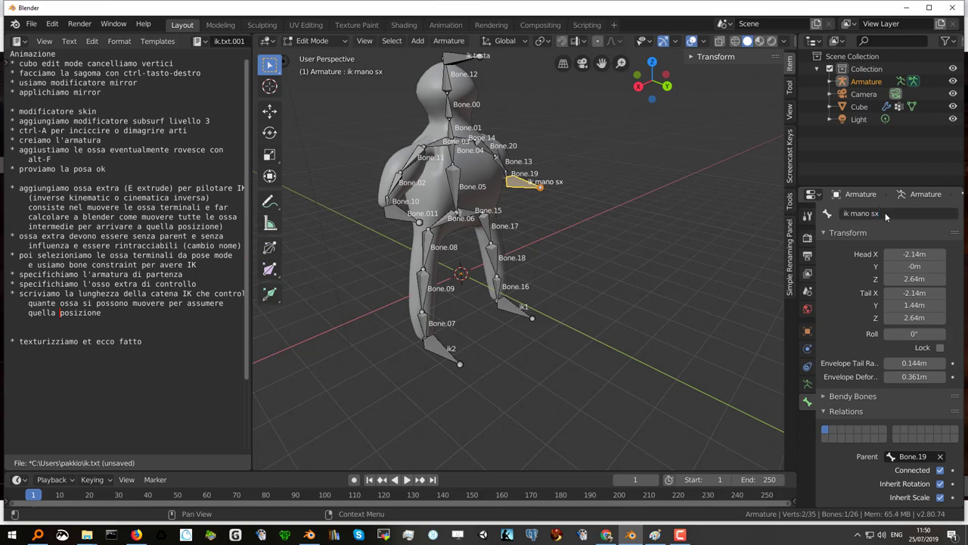
{"action": "scroll", "scroll_direction": "down", "scroll_amount": 3}
{"action": "scroll", "scroll_direction": "up", "scroll_amount": 3}
{"action": "left_click", "coordinate": [945, 414]}
{"action": "scroll", "scroll_direction": "down", "scroll_amount": 3}
{"action": "scroll", "scroll_direction": "down", "scroll_amount": 3}
- Name the other extra hand bone ik mano destra and clear its parent
{"action": "left_click", "coordinate": [836, 488]}
{"action": "left_click", "coordinate": [404, 221]}
{"action": "scroll", "scroll_direction": "up", "scroll_amount": 3}
{"action": "left_click", "coordinate": [885, 213]}
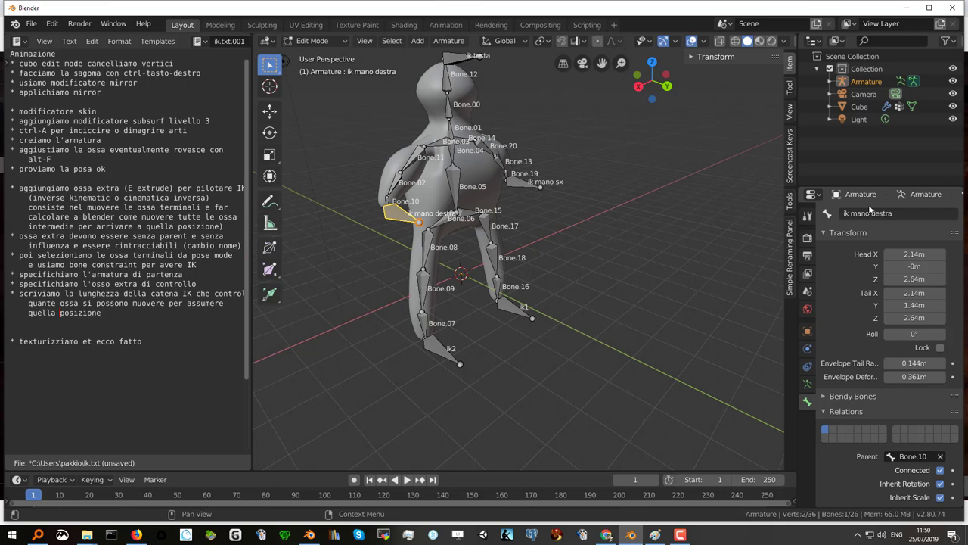
{"action": "scroll", "scroll_direction": "down", "scroll_amount": 3}
{"action": "left_click", "coordinate": [836, 491]}
{"action": "scroll", "scroll_direction": "down", "scroll_amount": 3}
{"action": "left_click", "coordinate": [943, 416]}
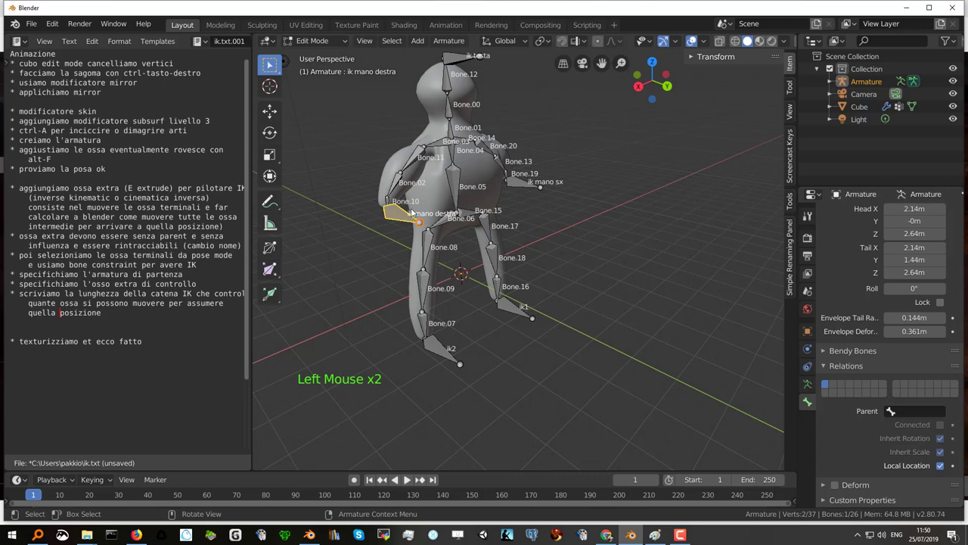
- In Pose Mode give Bone.10 an IK constraint targeting the armature's ik mano destra bone
{"action": "middle_click", "coordinate": [467, 218]}
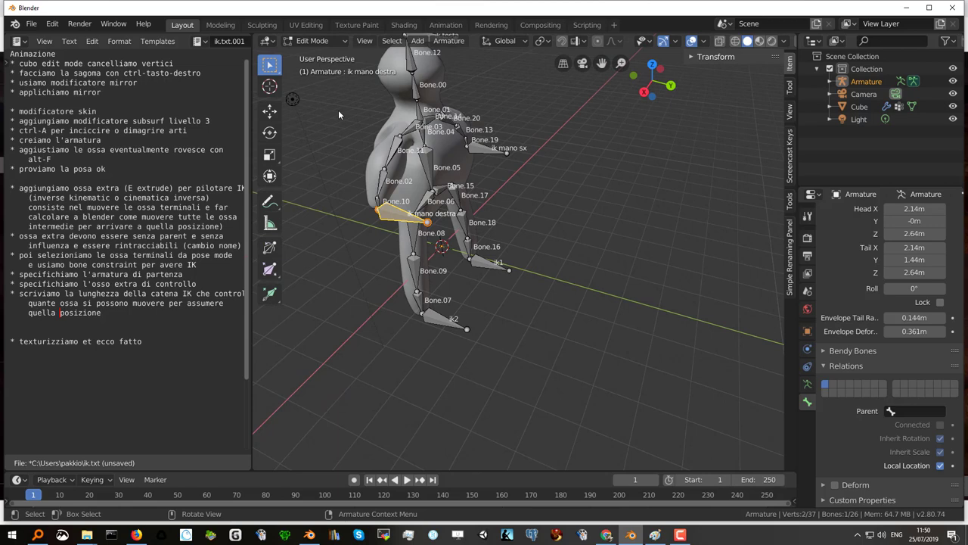
{"action": "left_click", "coordinate": [310, 44]}
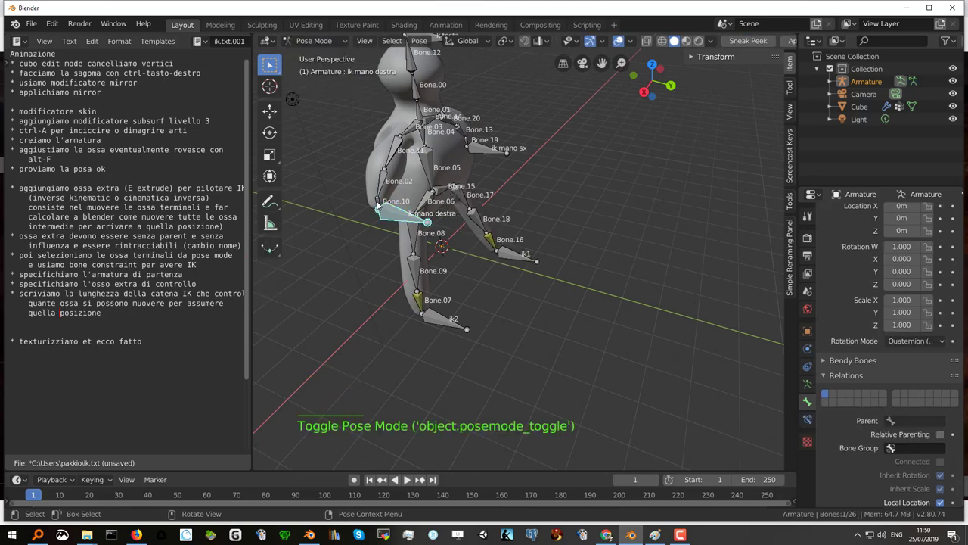
{"action": "left_click", "coordinate": [379, 204]}
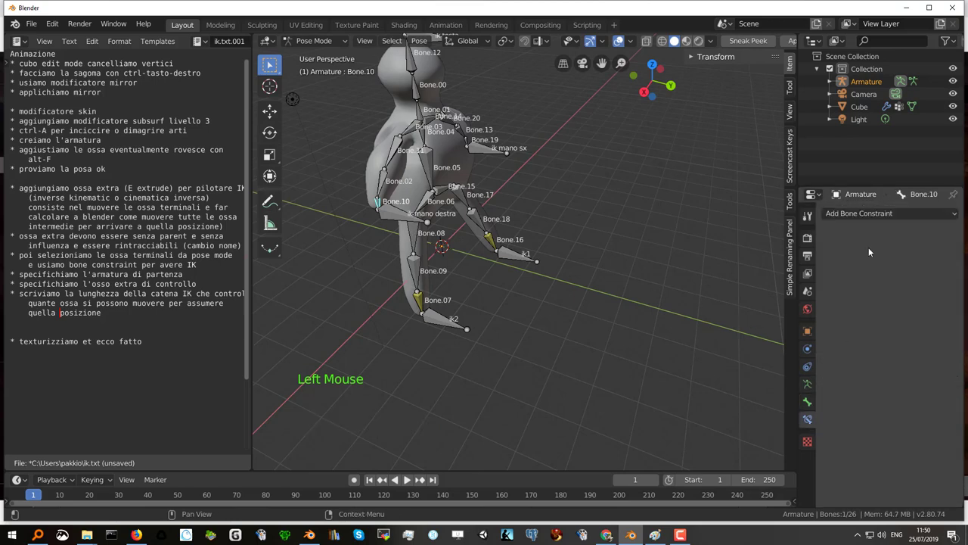
{"action": "left_click", "coordinate": [898, 218]}
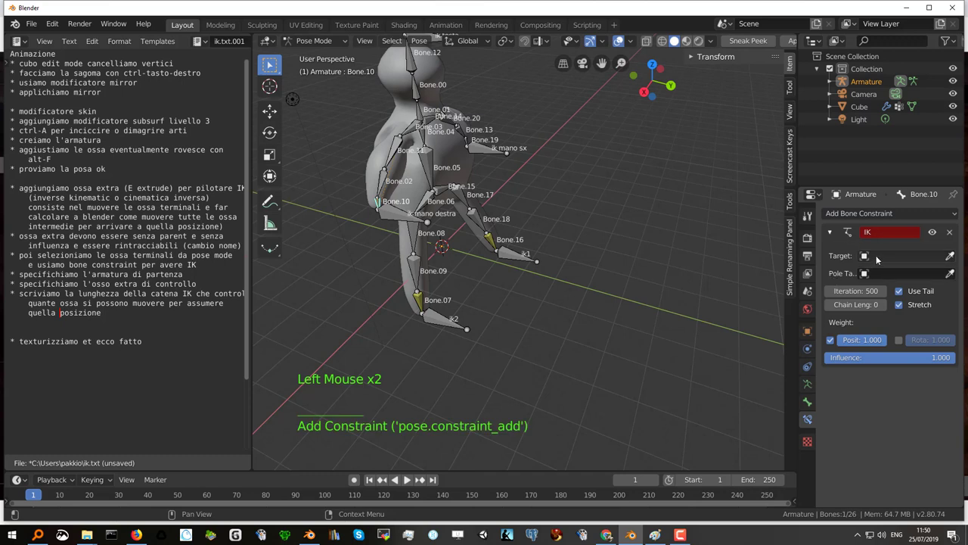
{"action": "left_click", "coordinate": [881, 257]}
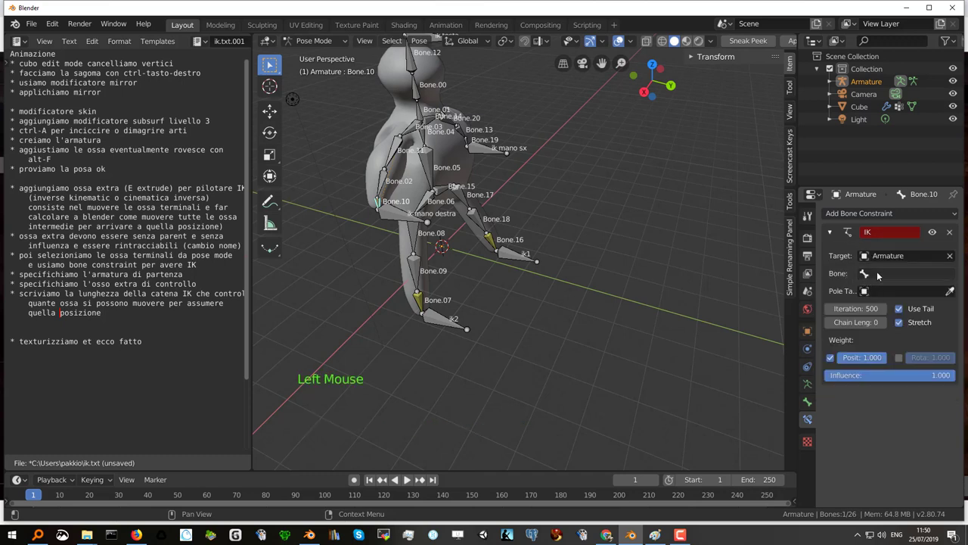
{"action": "left_click", "coordinate": [880, 276]}
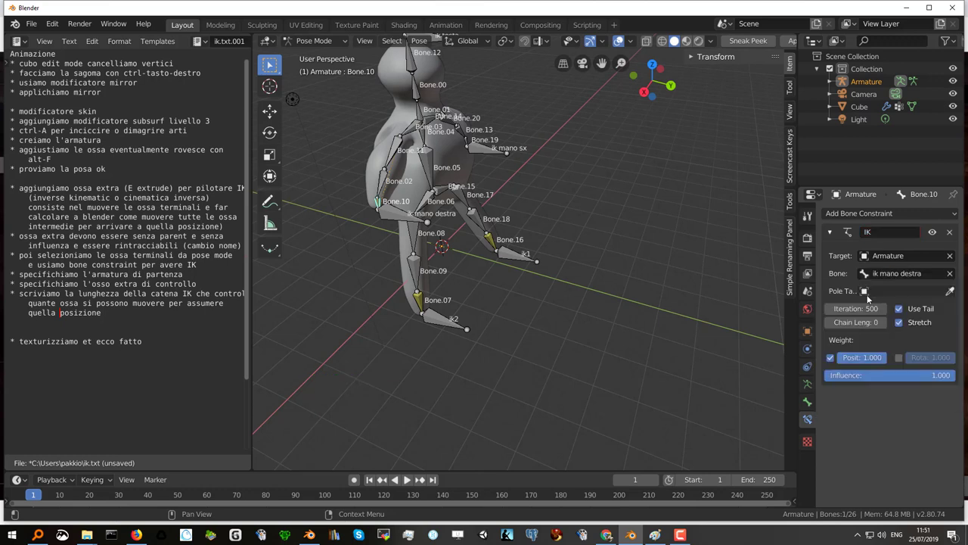
{"action": "left_click", "coordinate": [865, 408]}
- Give Bone.19 an IK constraint targeting the armature's ik mano sx bone
{"action": "middle_click", "coordinate": [488, 149]}
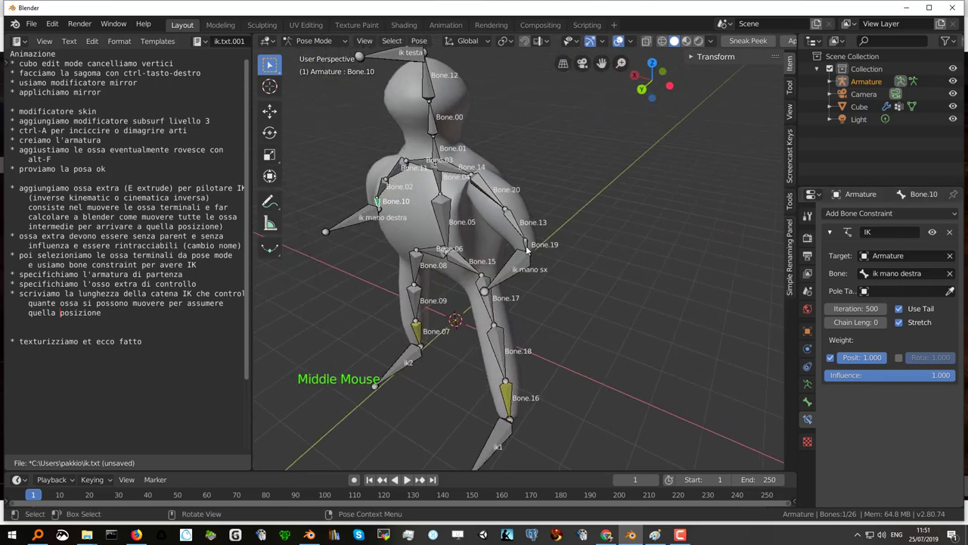
{"action": "left_click", "coordinate": [529, 250]}
{"action": "left_click", "coordinate": [884, 212]}
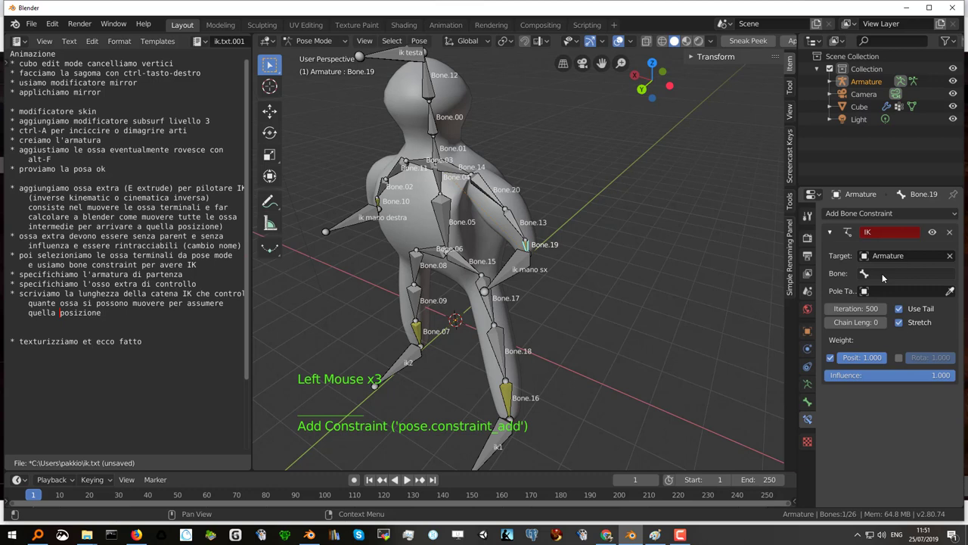
{"action": "left_click", "coordinate": [885, 276]}
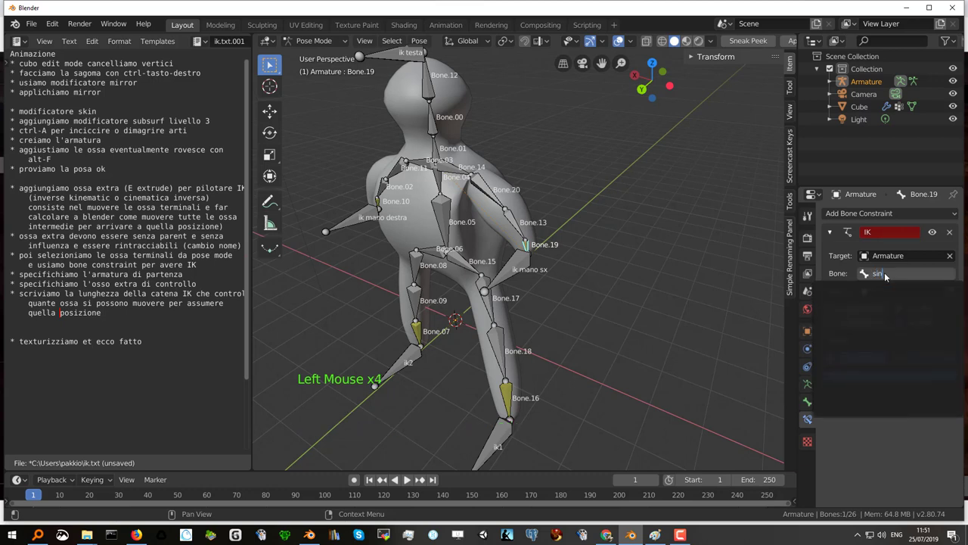
{"action": "key", "text": "BackSpace"}
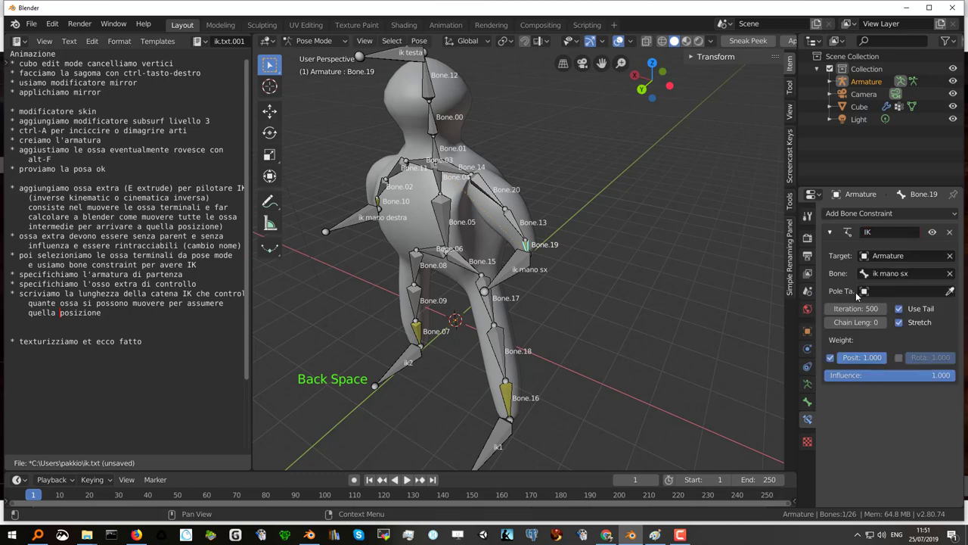
{"action": "left_click", "coordinate": [858, 405]}
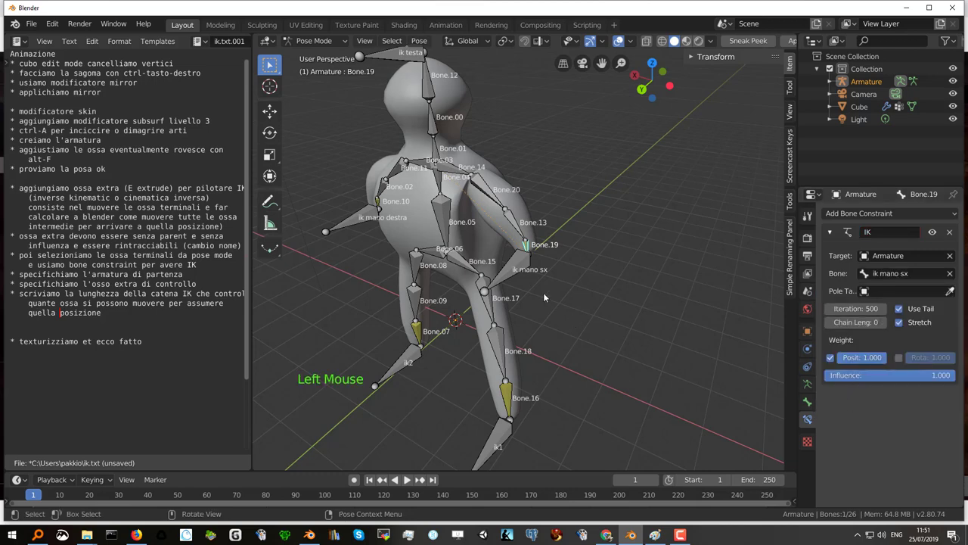
{"action": "middle_click", "coordinate": [509, 157]}
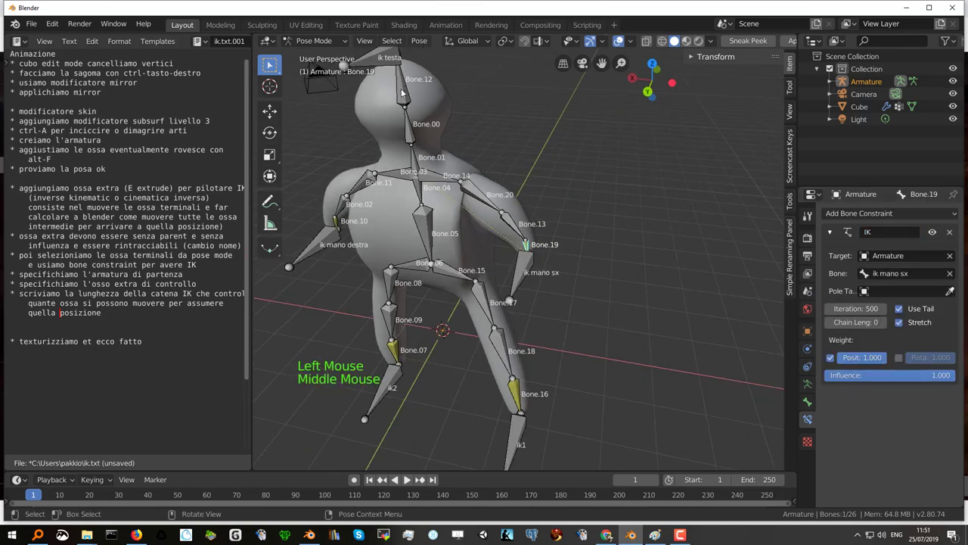
- Give head bone Bone.12 an IK constraint targeting the ik testa control
{"action": "left_click", "coordinate": [405, 91]}
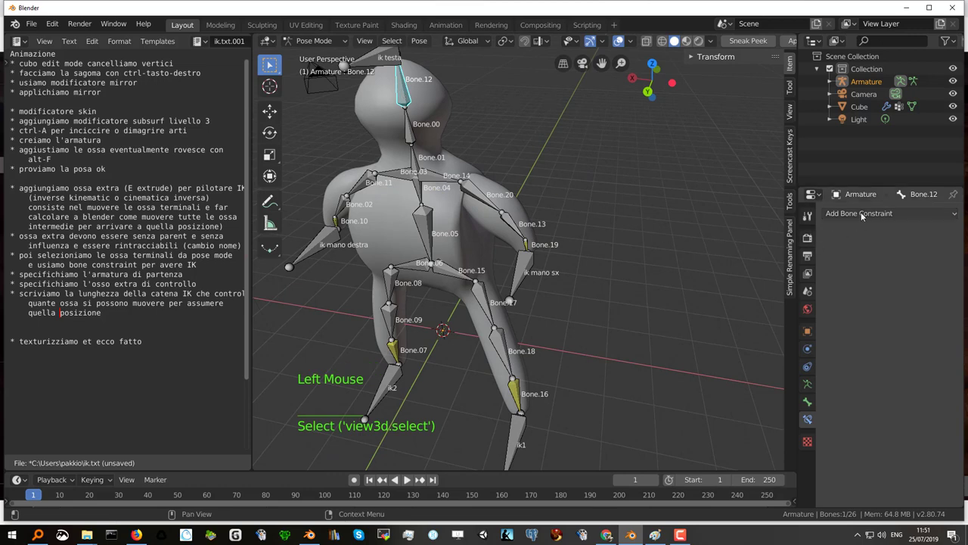
{"action": "left_click", "coordinate": [864, 214]}
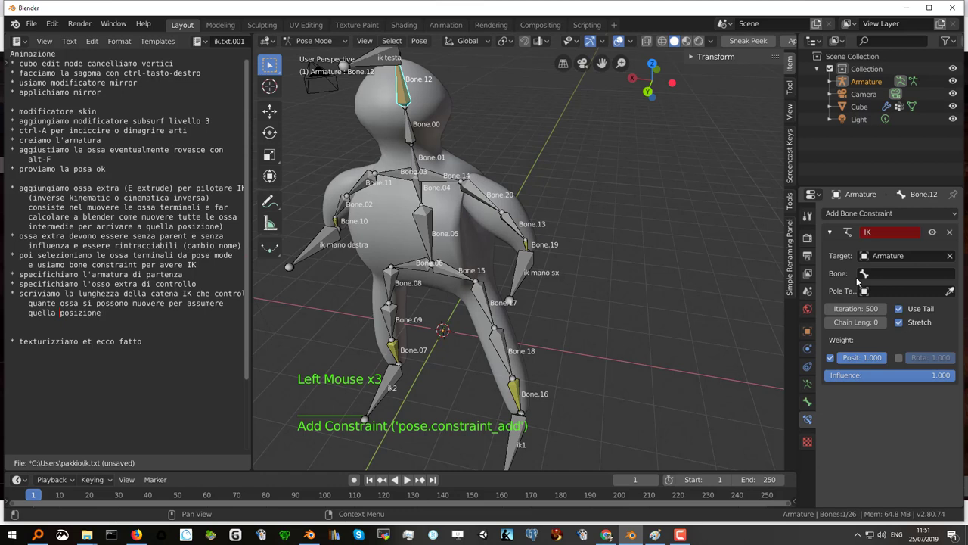
{"action": "left_click", "coordinate": [883, 277]}
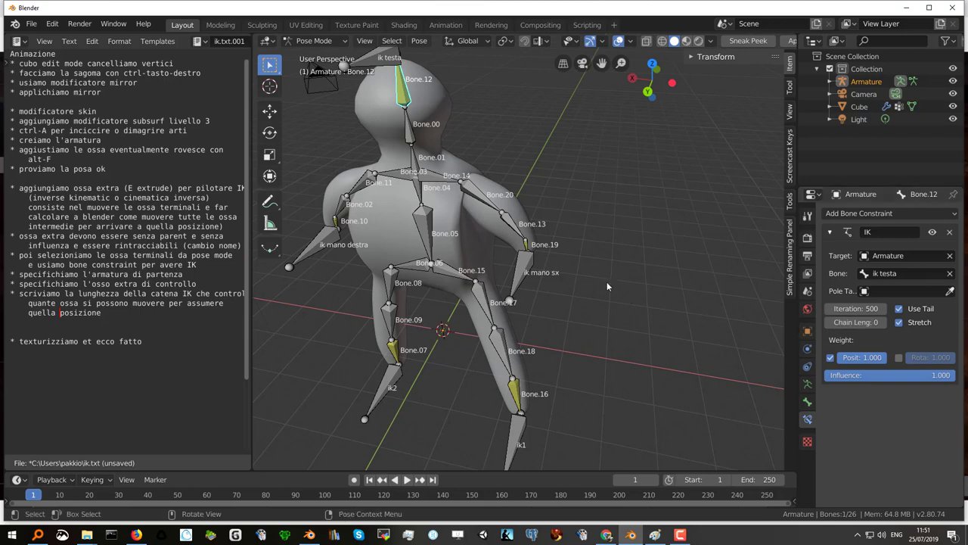
{"action": "scroll", "scroll_direction": "down", "scroll_amount": 3}
{"action": "middle_click", "coordinate": [507, 271]}
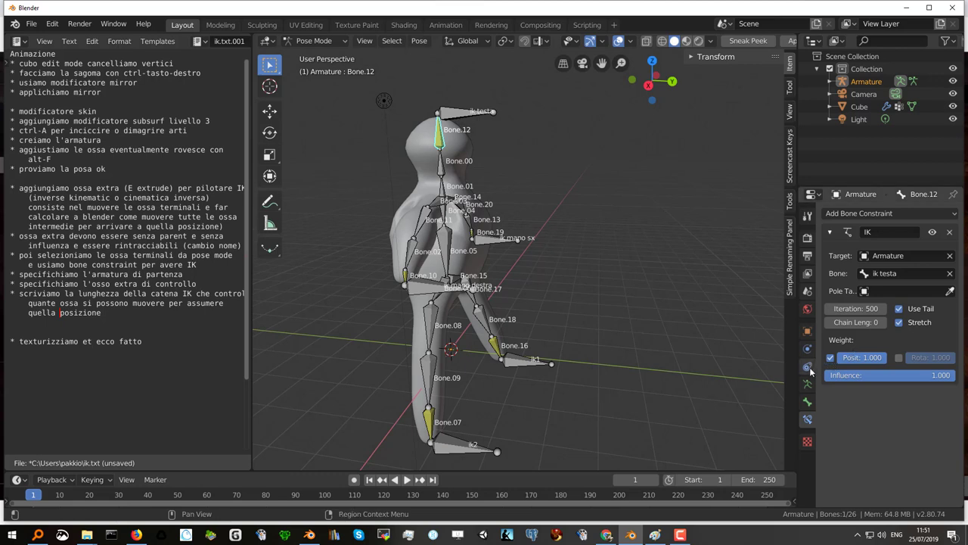
{"action": "left_click", "coordinate": [811, 388]}
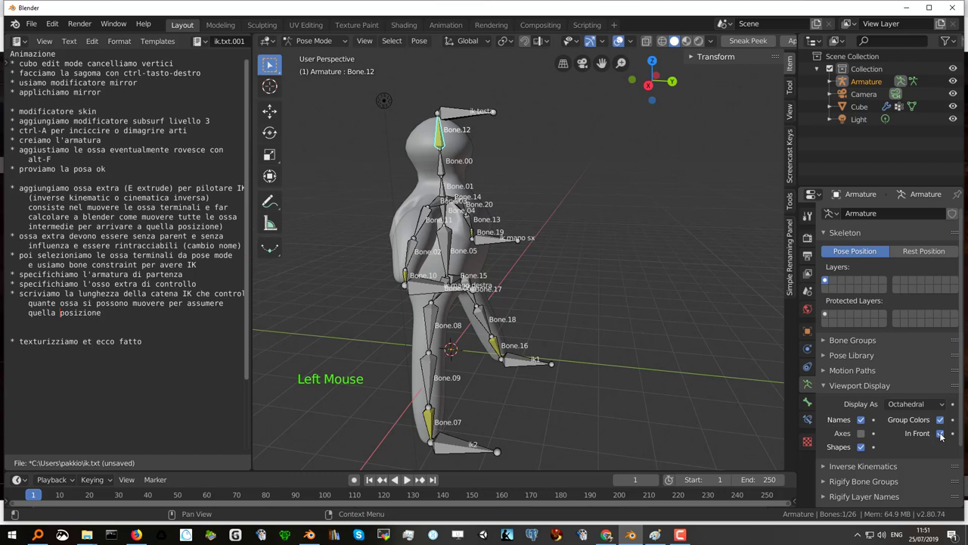
- Turn off In Front and Names in the armature's Viewport Display
{"action": "left_click", "coordinate": [943, 437]}
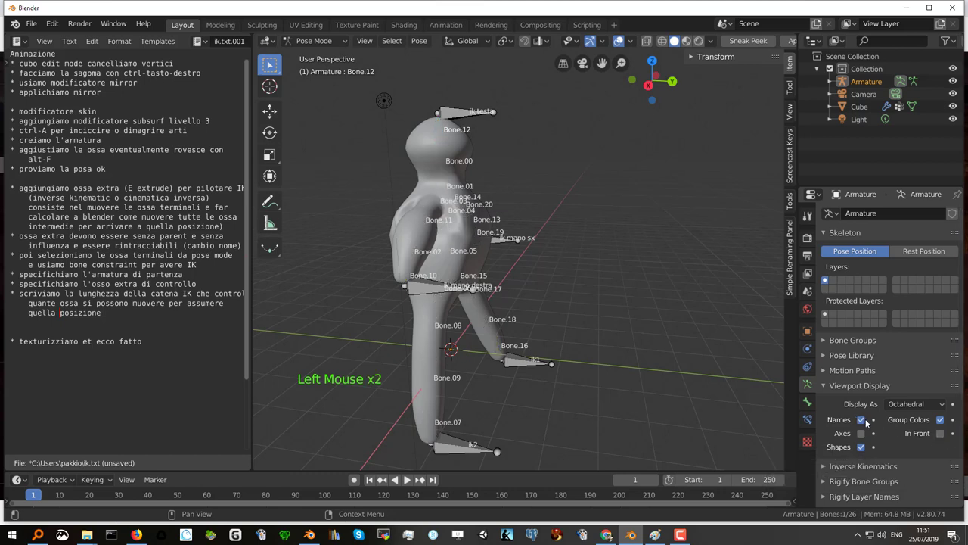
{"action": "left_click", "coordinate": [869, 423]}
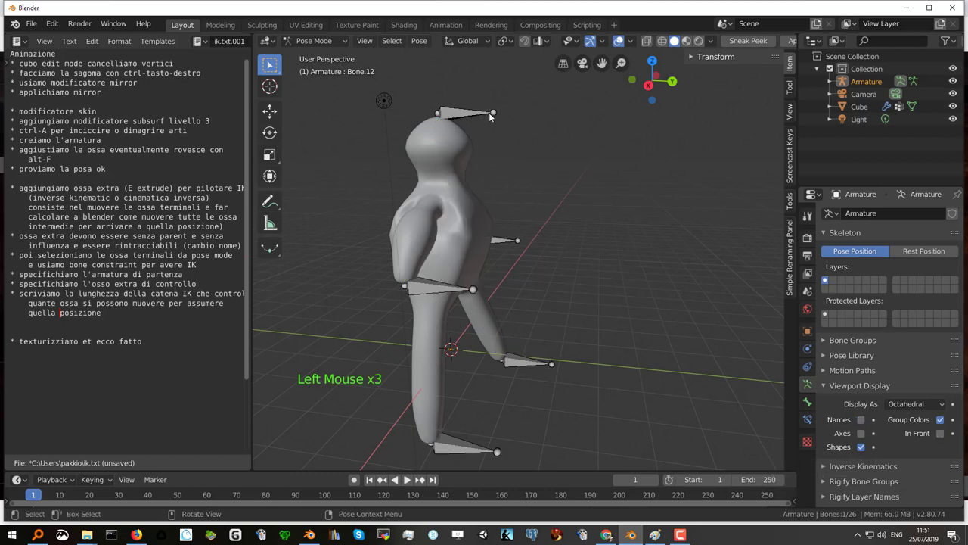
{"action": "left_click", "coordinate": [468, 116]}
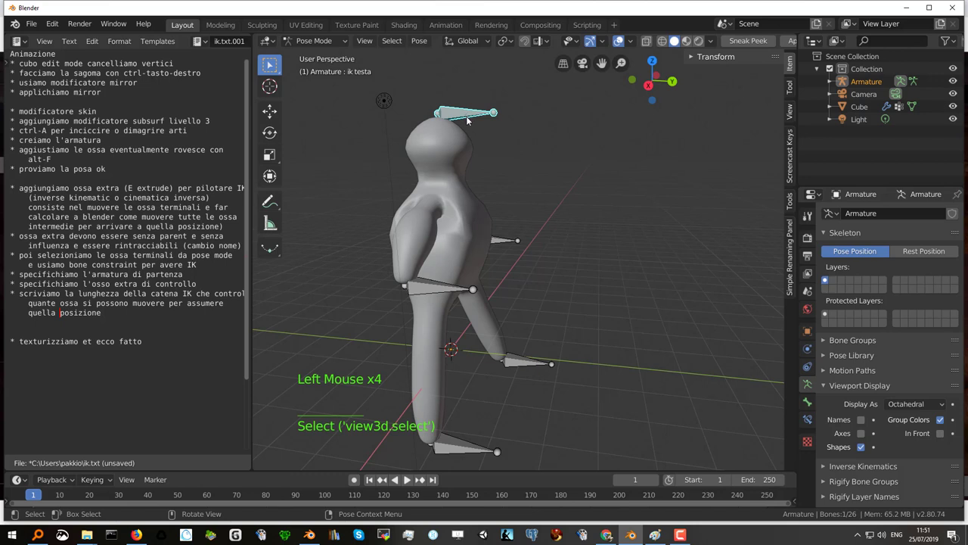
- Move the ik testa and ik mano sx controls to bend the head and left arm
{"action": "key", "text": "g"}
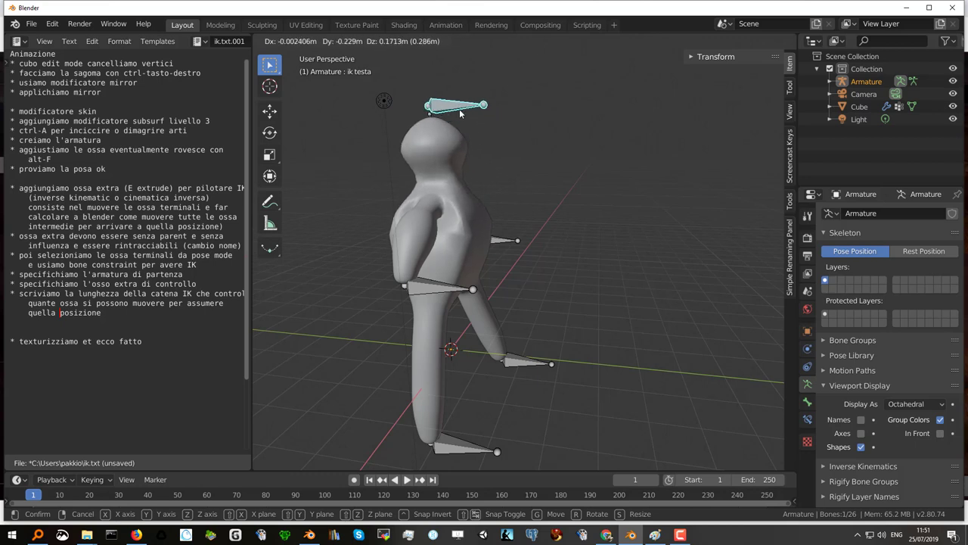
{"action": "left_click", "coordinate": [504, 243]}
{"action": "key", "text": "g"}
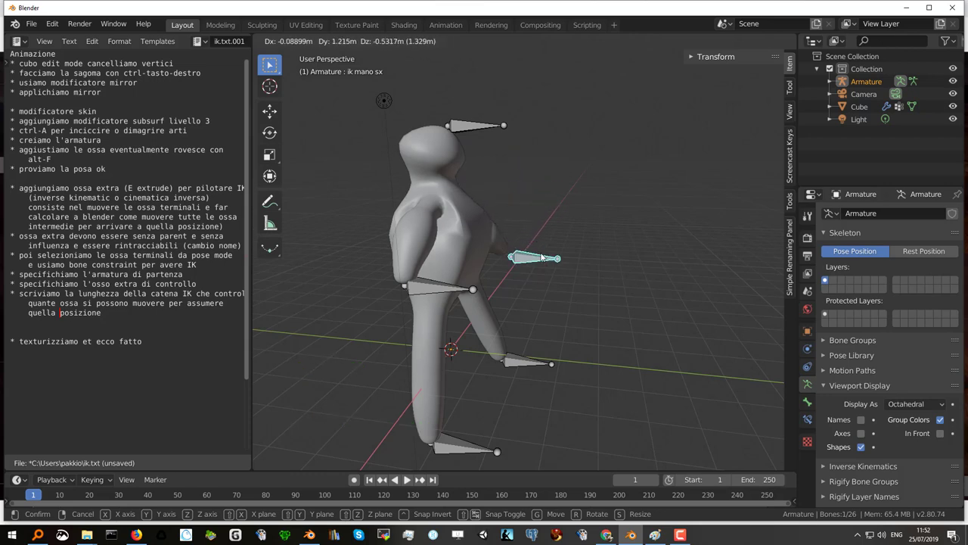
{"action": "middle_click", "coordinate": [441, 235]}
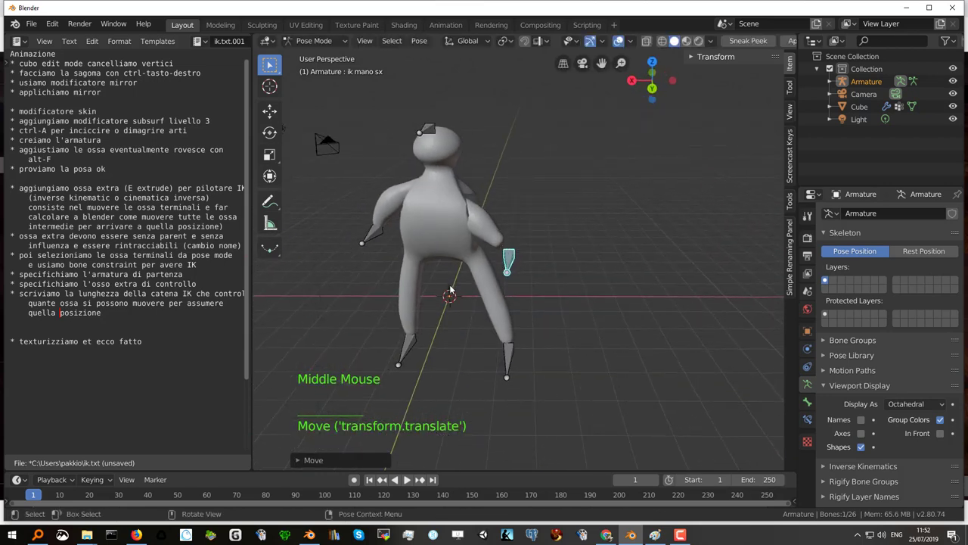
- Move the left- and right-hand IK controls to bend both arms
{"action": "key", "text": "g"}
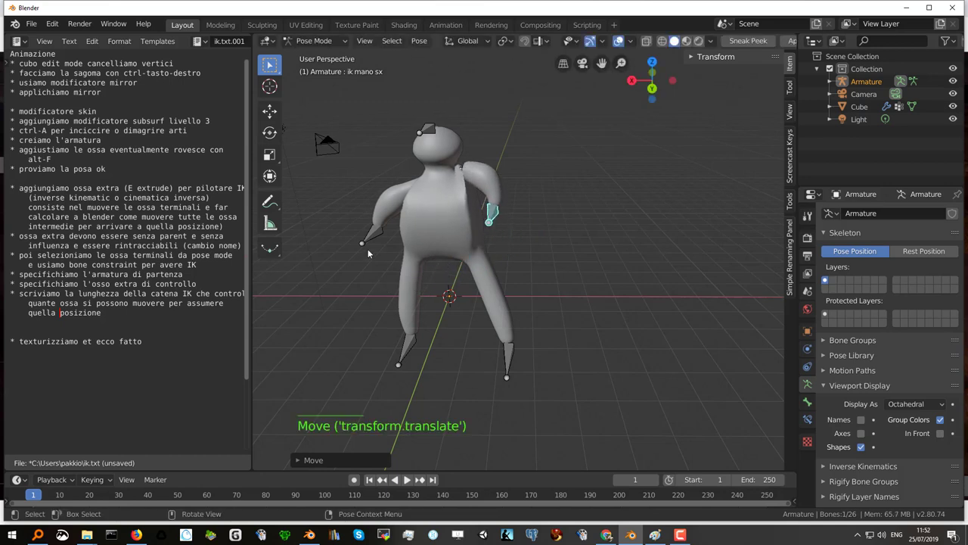
{"action": "left_click", "coordinate": [372, 238]}
{"action": "key", "text": "g"}
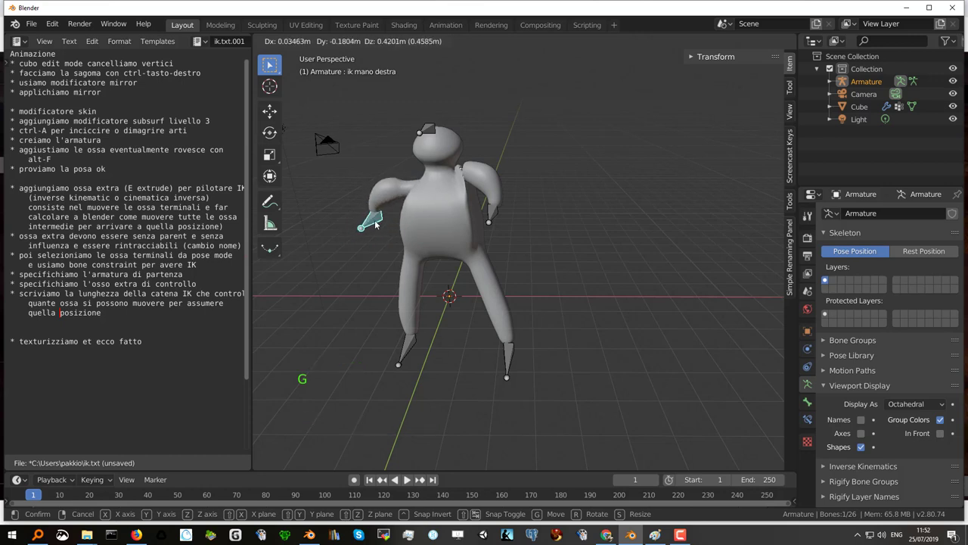
{"action": "left_click", "coordinate": [511, 351]}
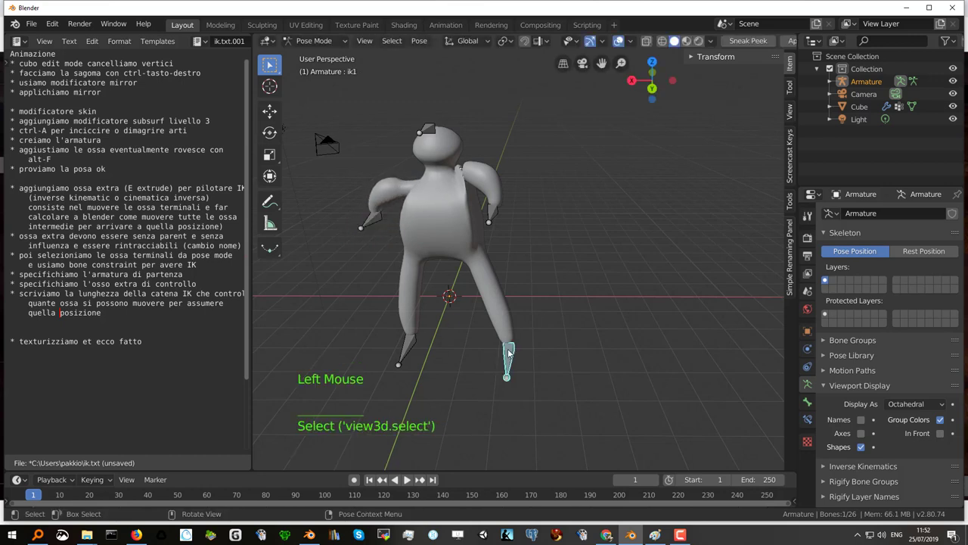
- Move the ik1 and ik2 foot controls to spread the legs into a wide stride
{"action": "key", "text": "g"}
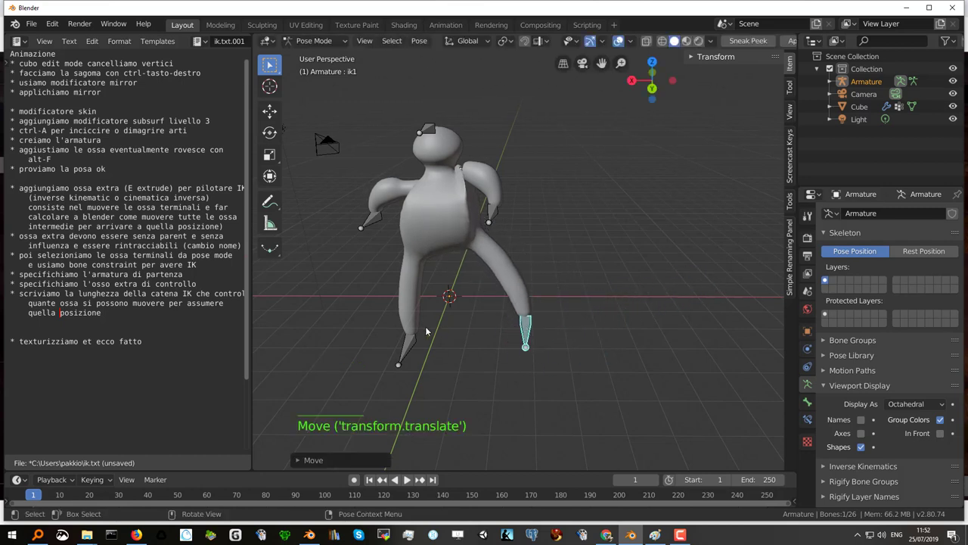
{"action": "left_click", "coordinate": [414, 342]}
{"action": "key", "text": "g"}
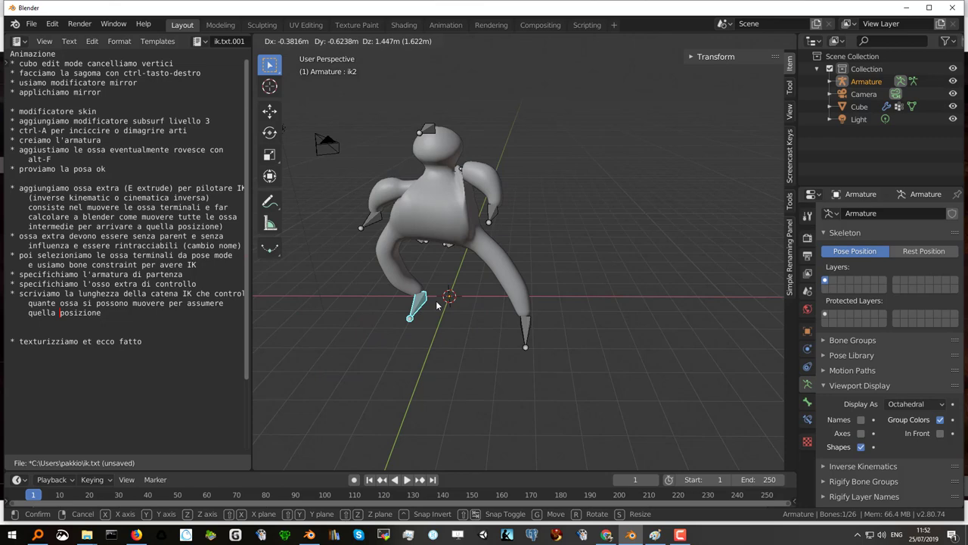
{"action": "middle_click", "coordinate": [404, 308]}
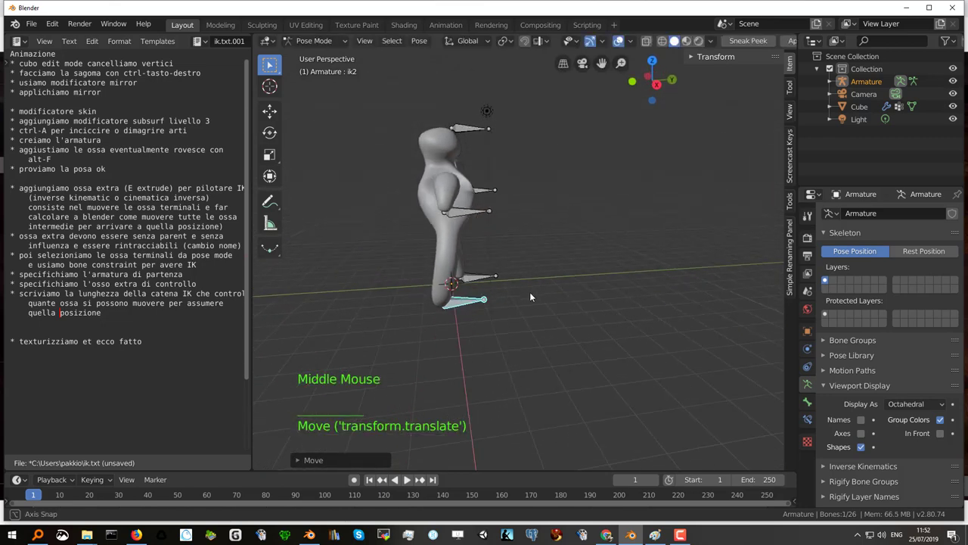
{"action": "key", "text": "g"}
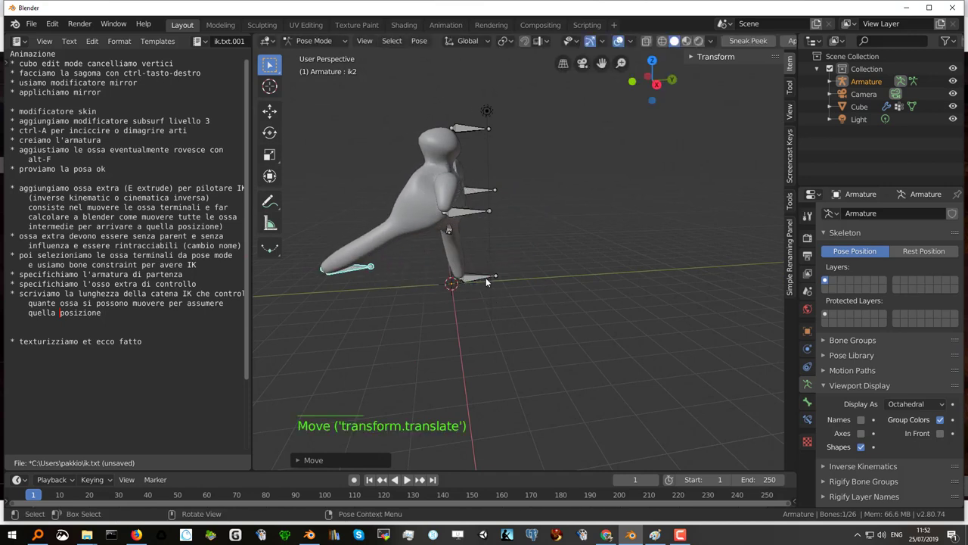
{"action": "left_click", "coordinate": [482, 280]}
{"action": "key", "text": "g"}
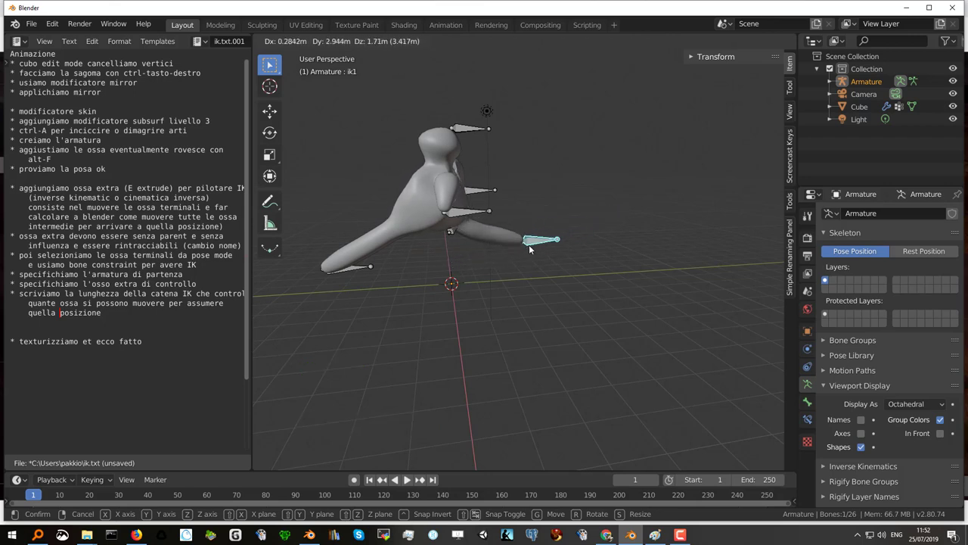
{"action": "middle_click", "coordinate": [463, 212]}
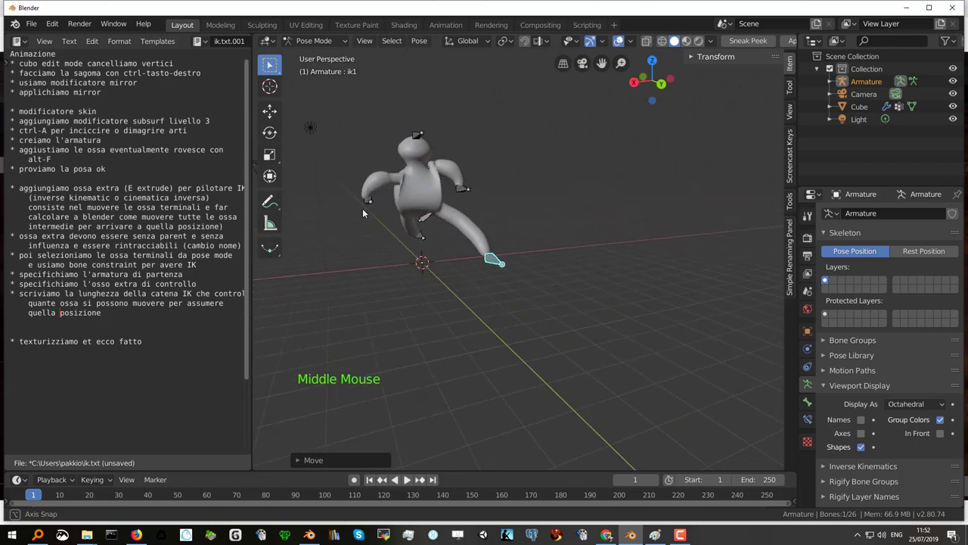
- Leave Pose Mode and return the armature to Object Mode, keeping the wide stance
{"action": "key", "text": "Tab"}
{"action": "key", "text": "Tab"}
{"action": "key", "text": "Tab"}
{"action": "key", "text": "Tab"}
{"action": "key", "text": "Tab"}
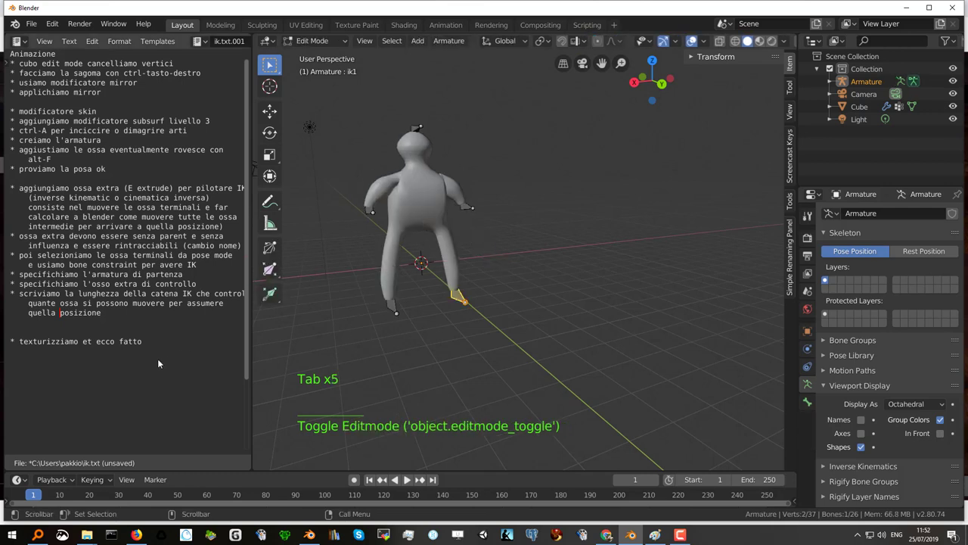
{"action": "scroll", "scroll_direction": "up", "scroll_amount": 3}
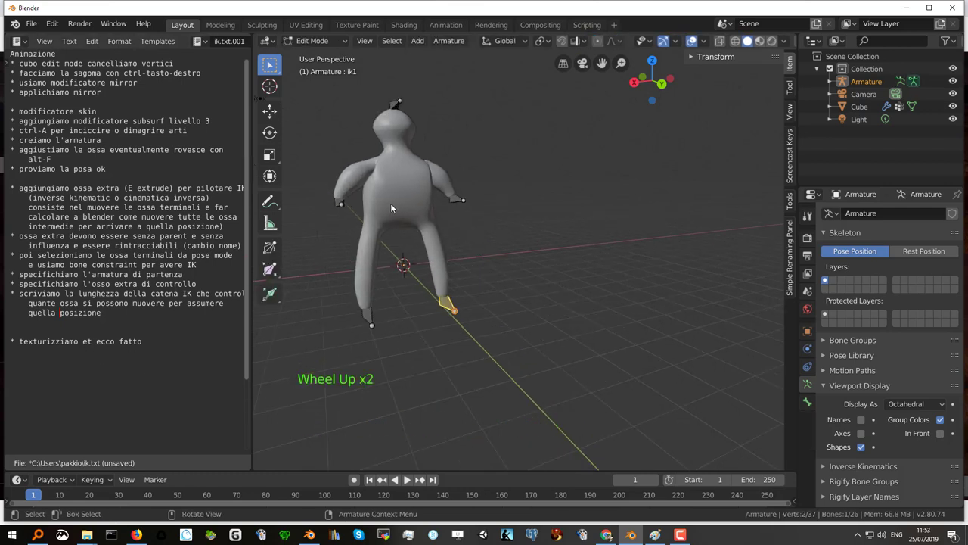
{"action": "middle_click", "coordinate": [392, 208]}
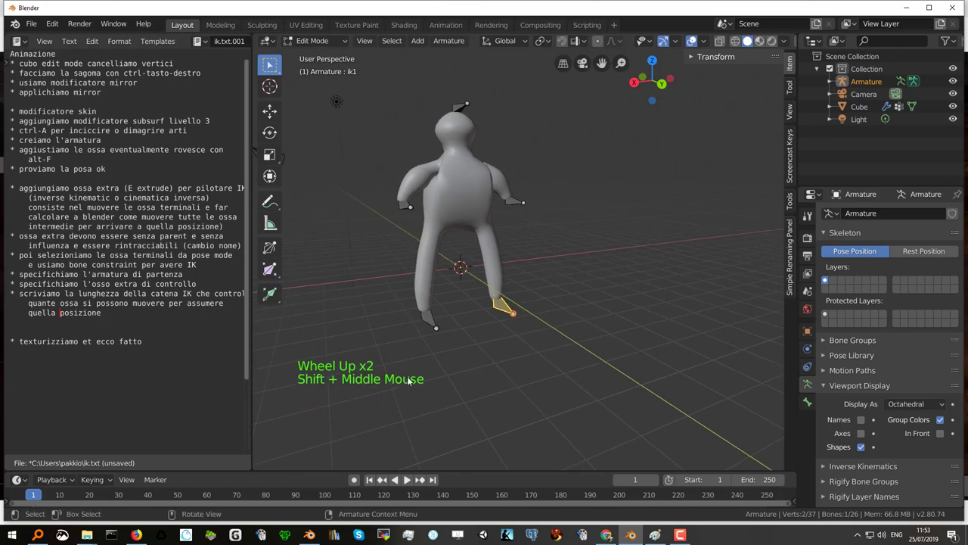
{"action": "left_click", "coordinate": [329, 46]}
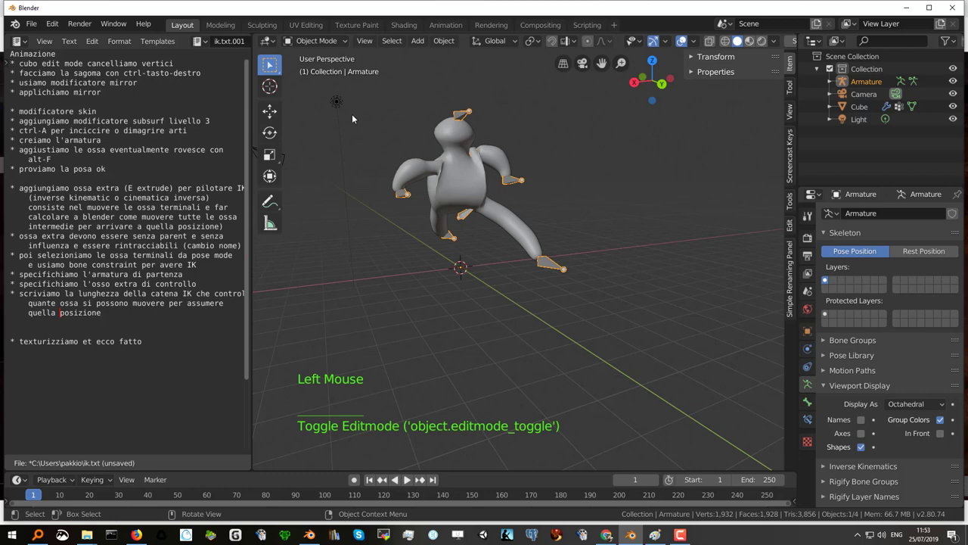
- Give the Cube body mesh a red base colour with roughness lowered to about 0.014
{"action": "left_click", "coordinate": [456, 186]}
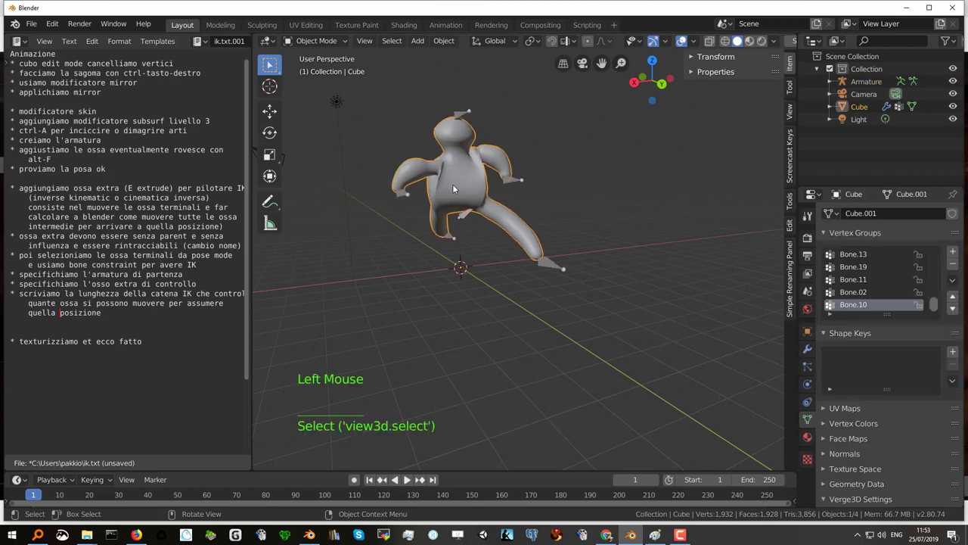
{"action": "middle_click", "coordinate": [467, 193]}
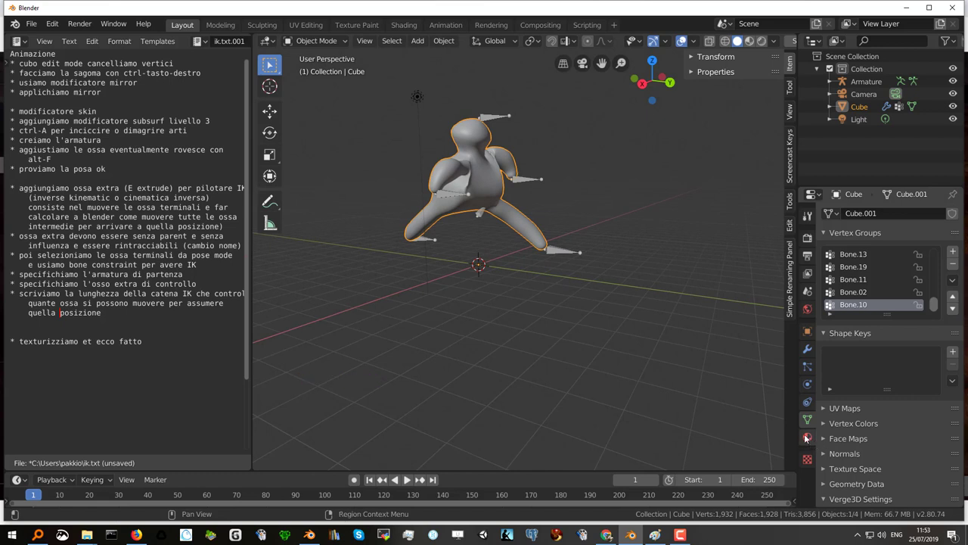
{"action": "left_click", "coordinate": [808, 438]}
{"action": "left_click", "coordinate": [857, 271]}
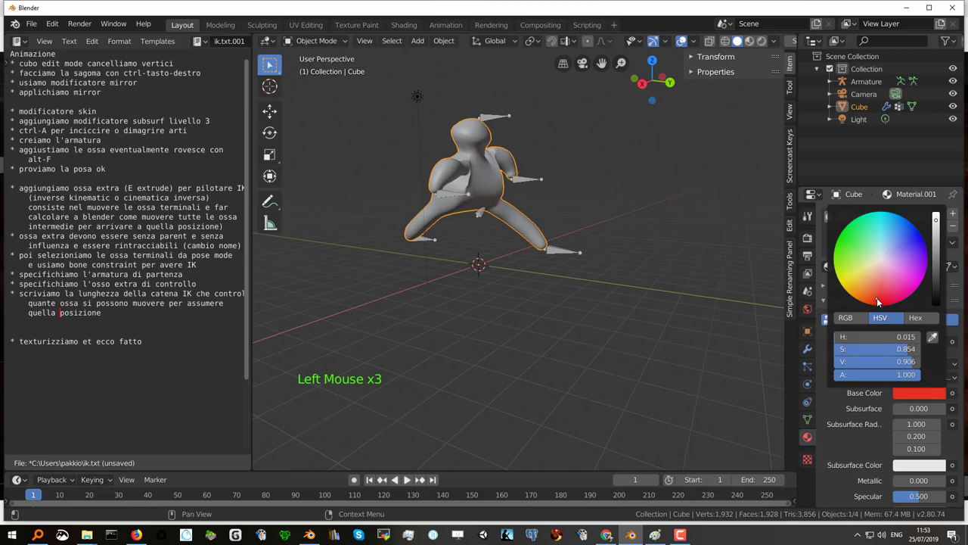
{"action": "left_click", "coordinate": [767, 42]}
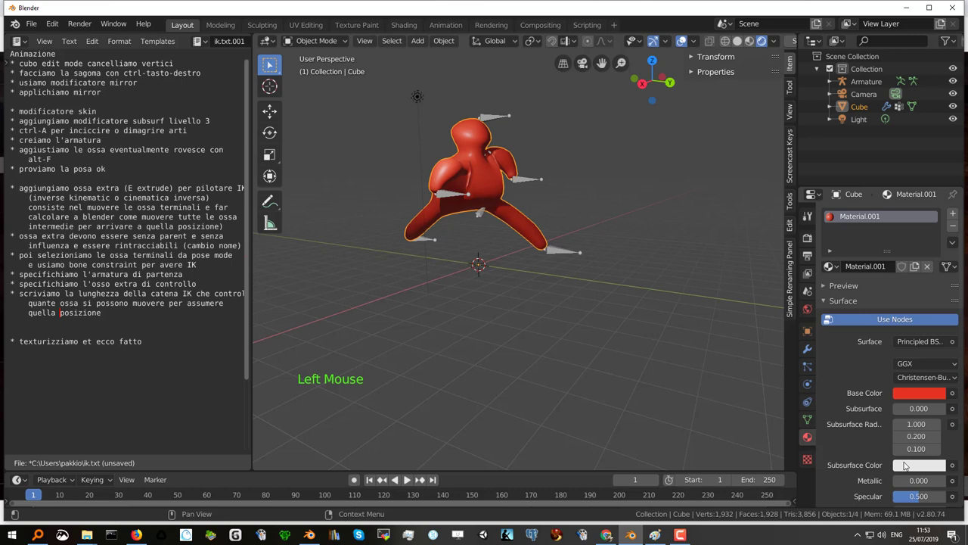
{"action": "scroll", "scroll_direction": "down", "scroll_amount": 3}
{"action": "left_click", "coordinate": [922, 488]}
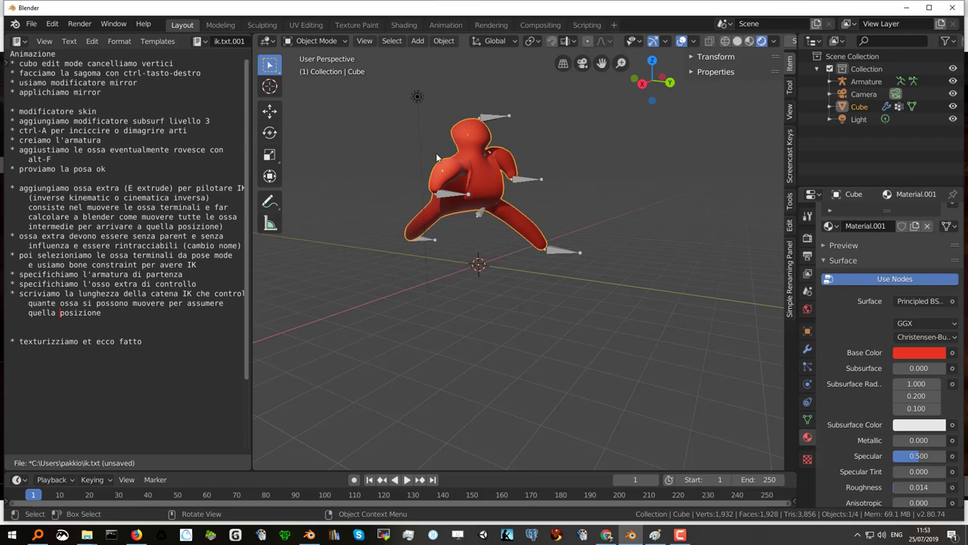
- Add a Mesh Plane and scale it up into a large floor under the character
{"action": "key", "text": "shift+a"}
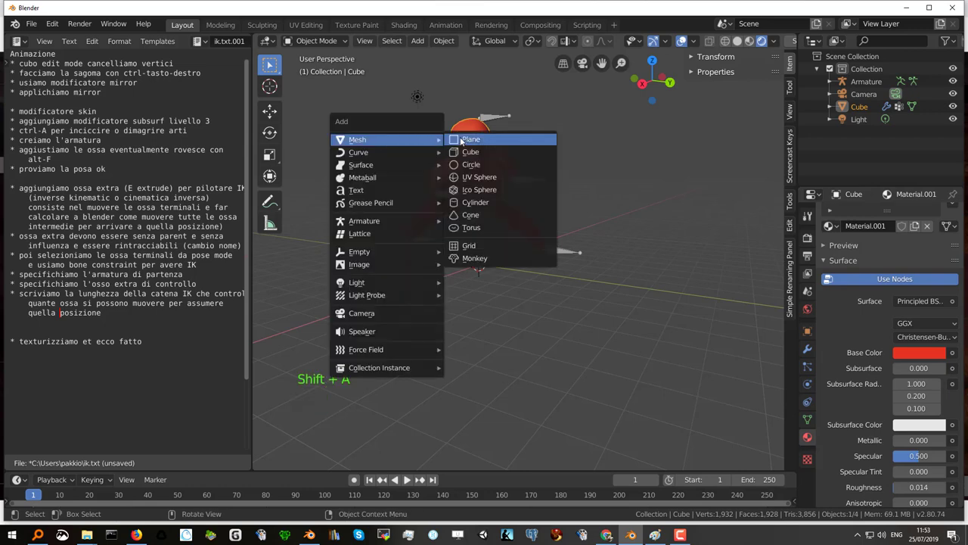
{"action": "key", "text": "s"}
{"action": "scroll", "scroll_direction": "down", "scroll_amount": 3}
{"action": "middle_click", "coordinate": [497, 269]}
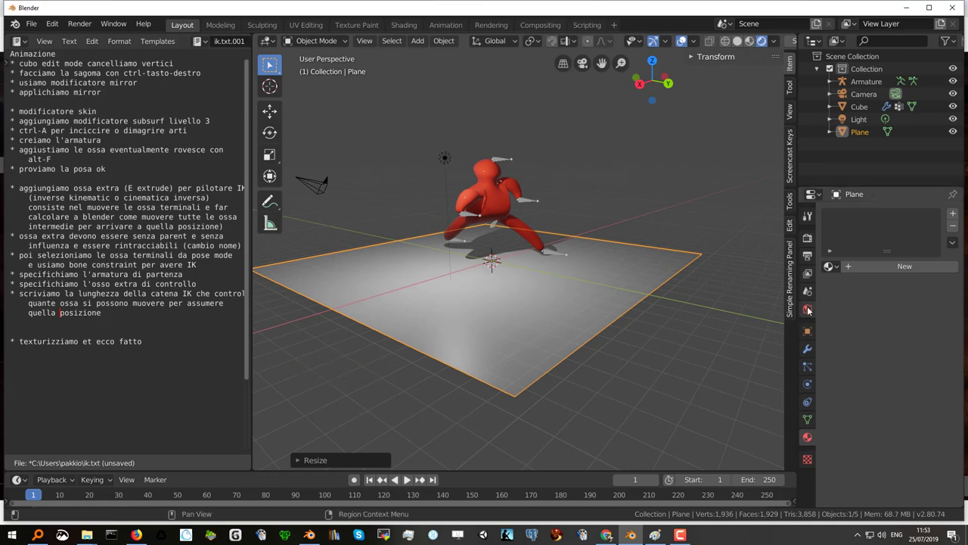
{"action": "left_click", "coordinate": [811, 308]}
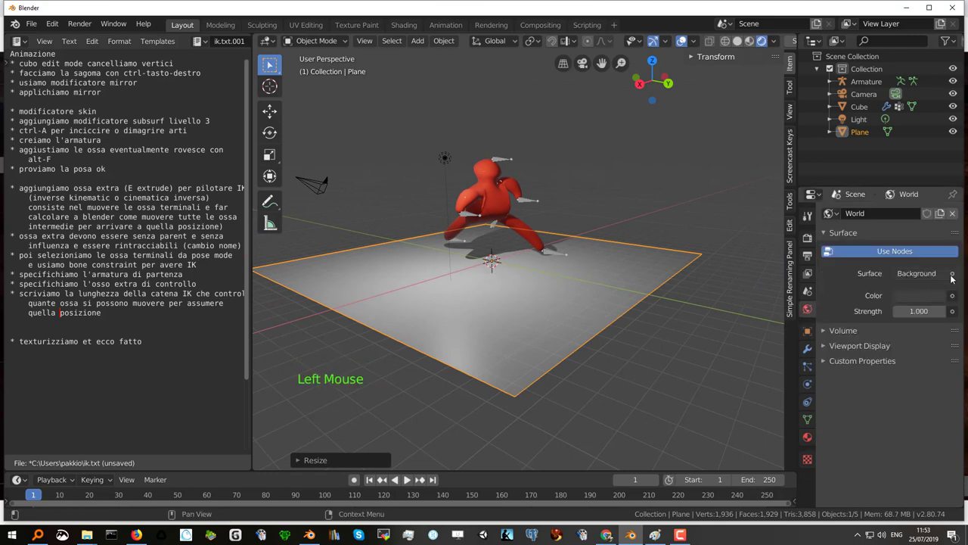
- Set the World colour to an Environment Texture using serveimage.png from the blender folder
{"action": "left_click", "coordinate": [955, 297]}
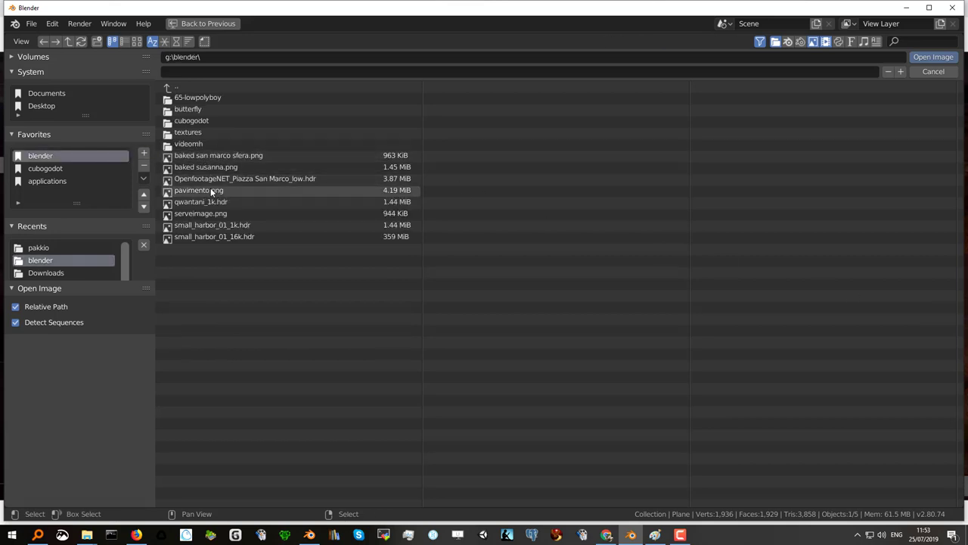
{"action": "left_click", "coordinate": [207, 212]}
{"action": "middle_click", "coordinate": [481, 291]}
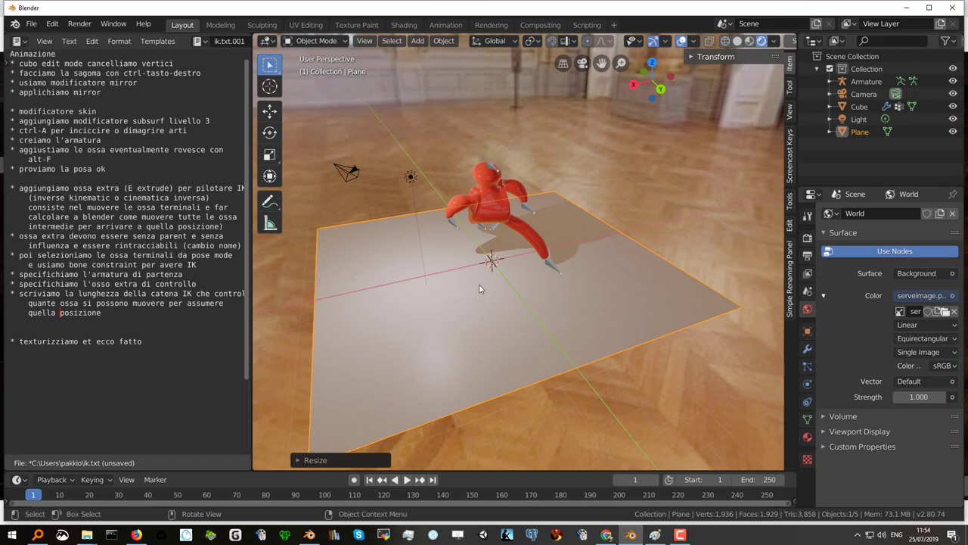
- Make the floor plane's Base Color an Image Texture and browse for its image file
{"action": "left_click", "coordinate": [483, 286]}
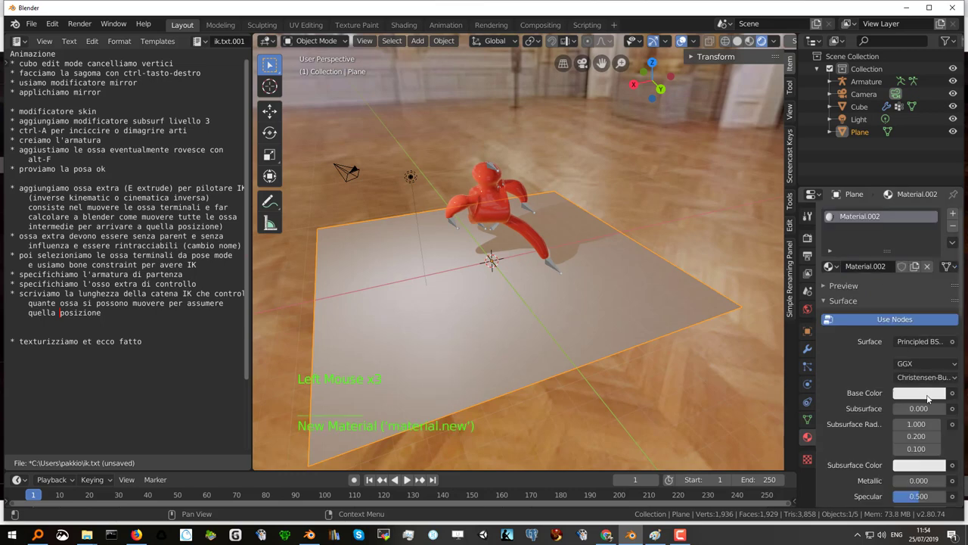
{"action": "left_click", "coordinate": [958, 396]}
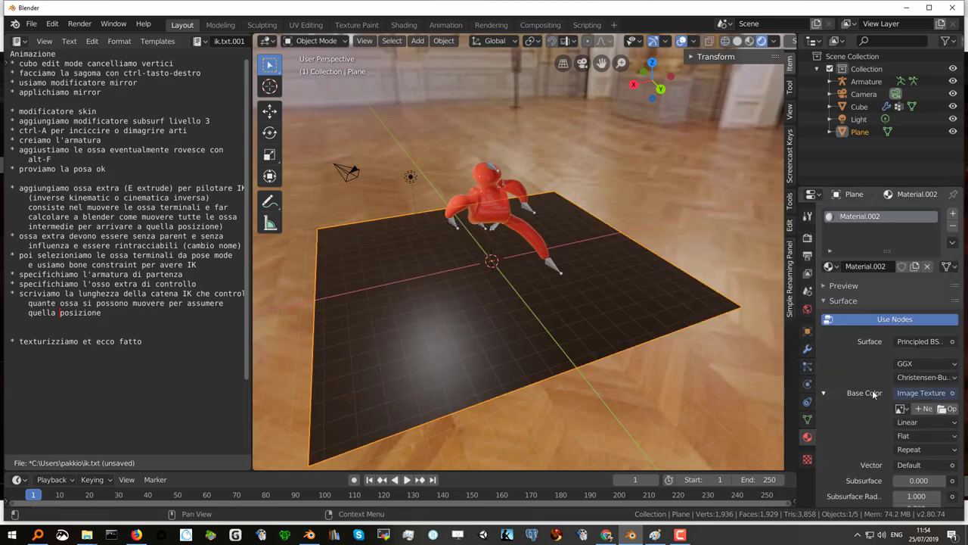
{"action": "left_click", "coordinate": [947, 409]}
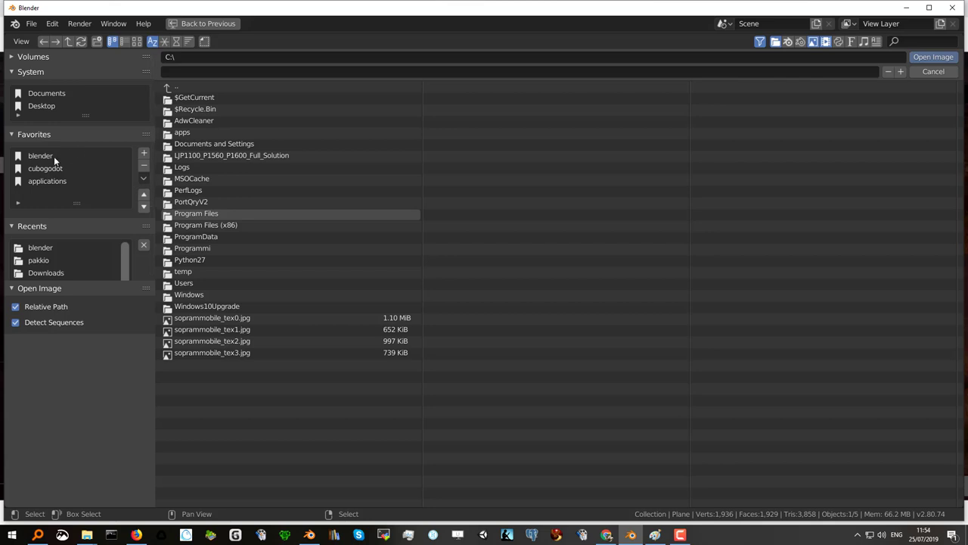
- Load pavimento.png from the blender images folder as the parquet floor texture
{"action": "left_click", "coordinate": [216, 191]}
{"action": "scroll", "scroll_direction": "up", "scroll_amount": 3}
{"action": "scroll", "scroll_direction": "up", "scroll_amount": 3}
{"action": "scroll", "scroll_direction": "down", "scroll_amount": 3}
{"action": "scroll", "scroll_direction": "down", "scroll_amount": 3}
{"action": "middle_click", "coordinate": [464, 287]}
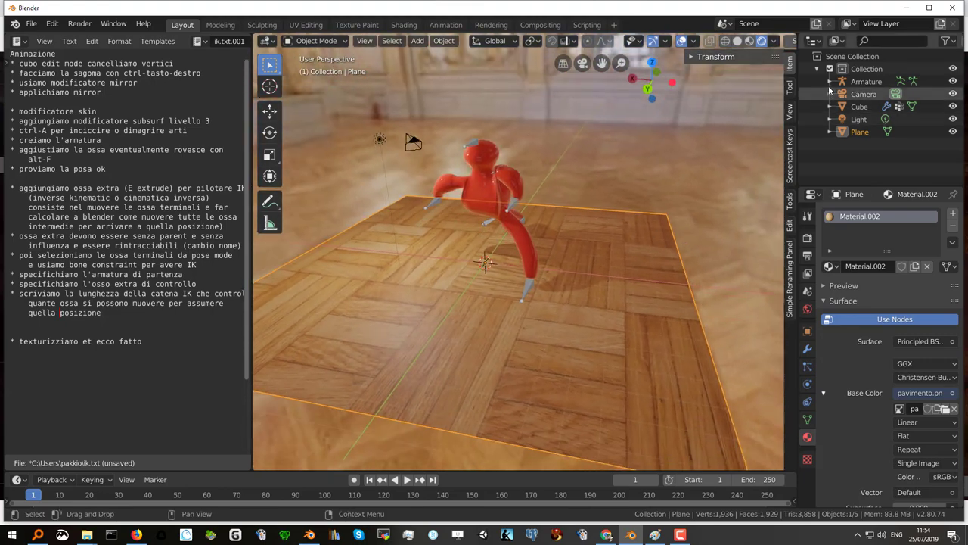
- Expand the armature in the Outliner, hide it, and return to Object Mode
{"action": "left_click", "coordinate": [833, 84]}
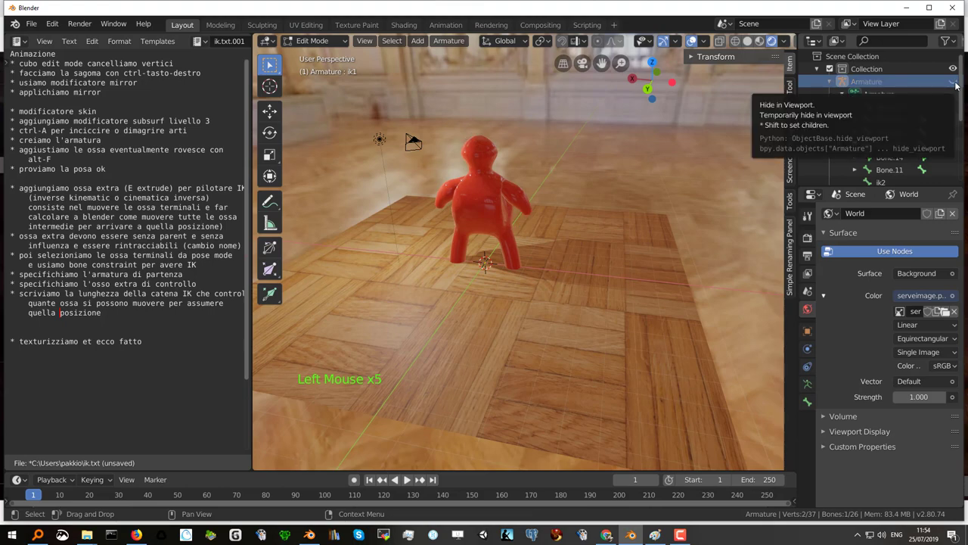
{"action": "middle_click", "coordinate": [482, 244]}
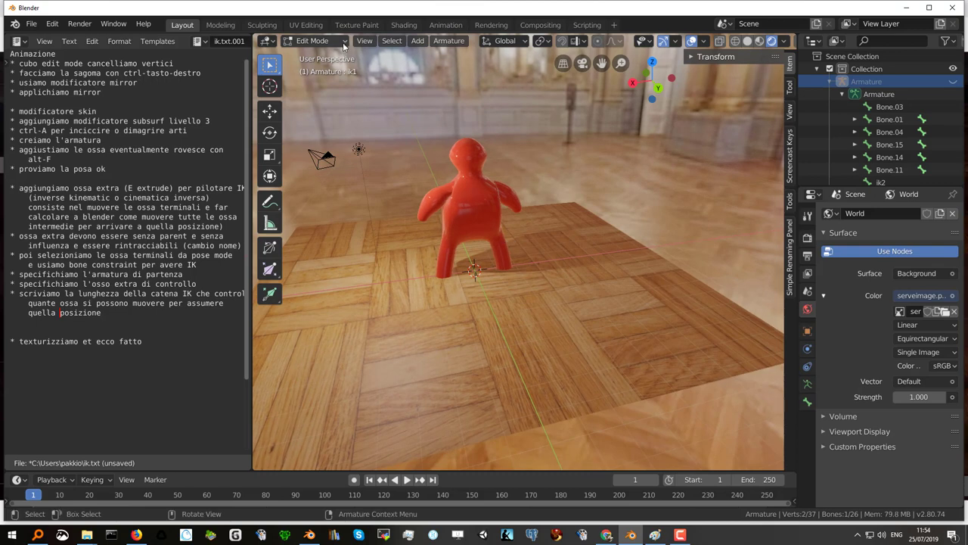
{"action": "left_click", "coordinate": [346, 45]}
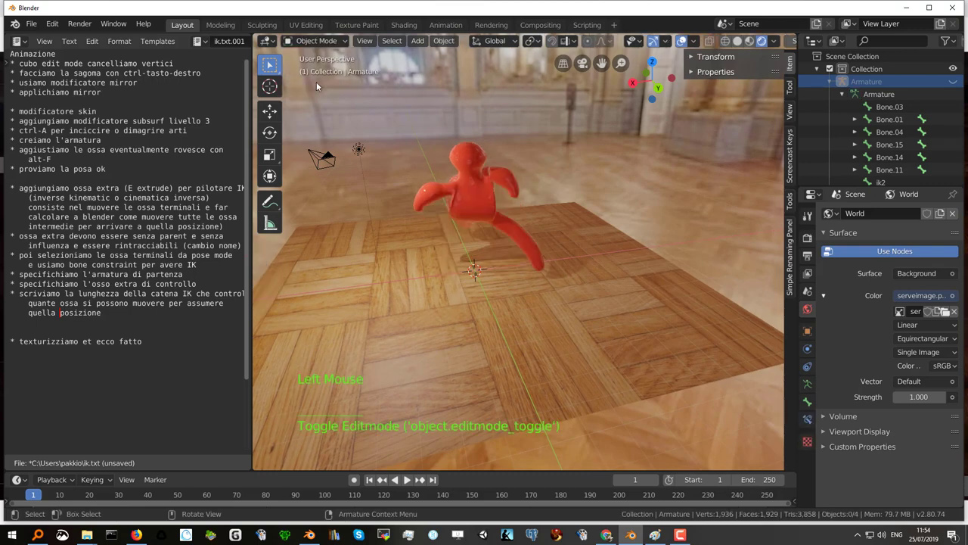
- Orbit and zoom to inspect the posed red character standing on the parquet floor
{"action": "middle_click", "coordinate": [472, 229]}
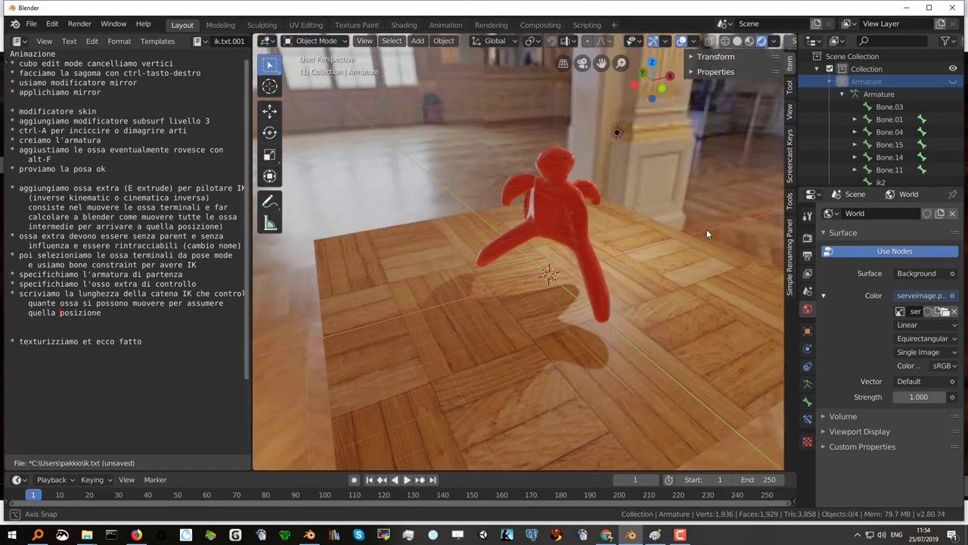
{"action": "middle_click", "coordinate": [563, 257]}
{"action": "middle_click", "coordinate": [565, 247]}
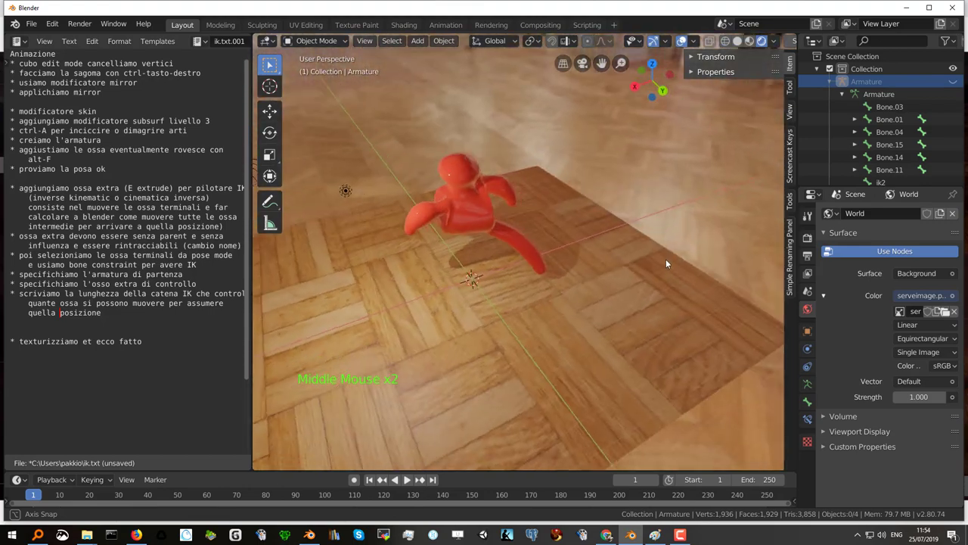
{"action": "scroll", "scroll_direction": "up", "scroll_amount": 3}
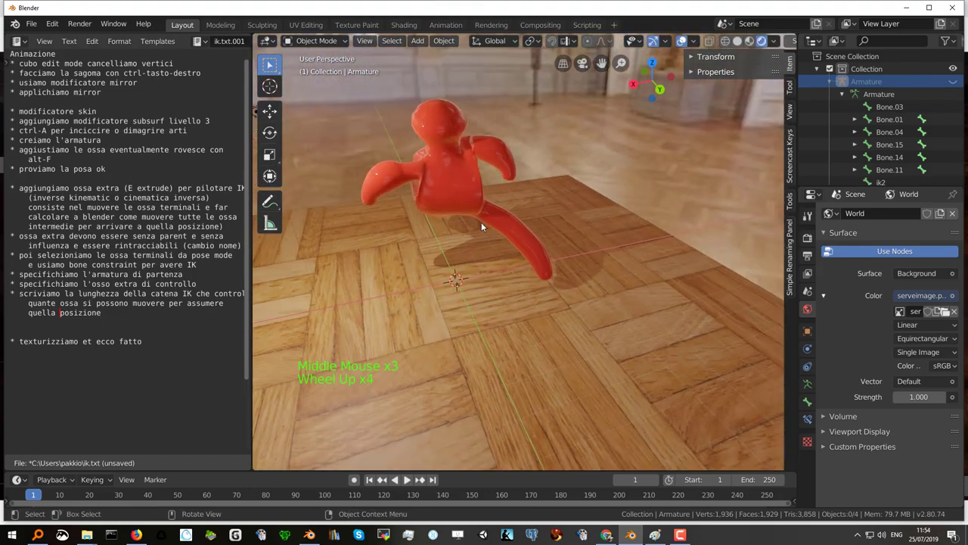
{"action": "middle_click", "coordinate": [471, 220]}
{"action": "scroll", "scroll_direction": "up", "scroll_amount": 3}
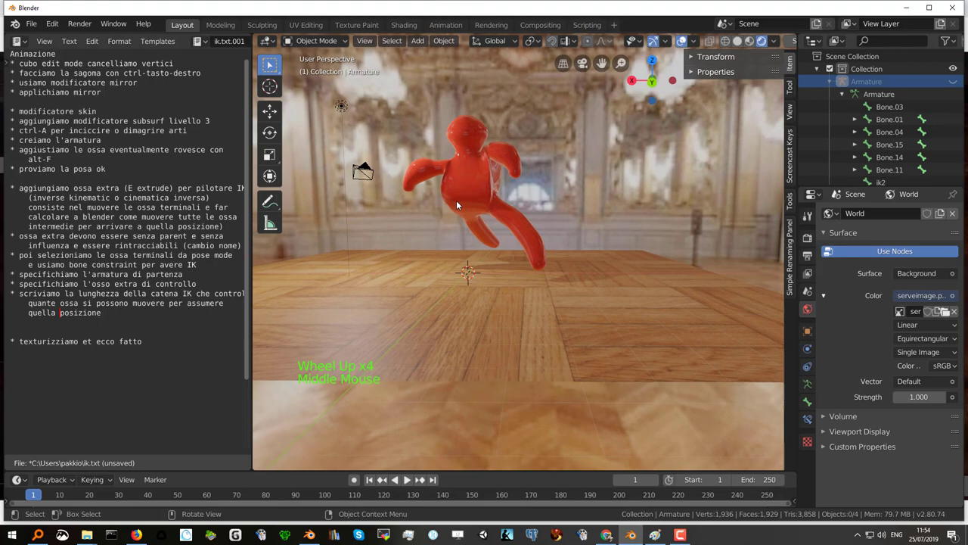